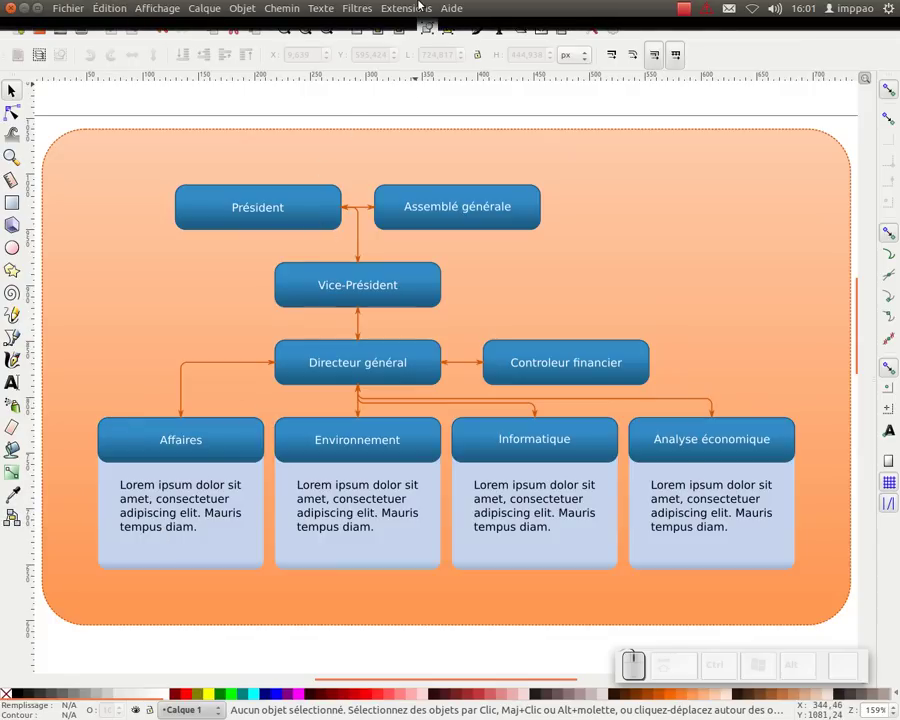
Step: Browse the Extensions menu list and dismiss it without choosing anything
click(417, 13)
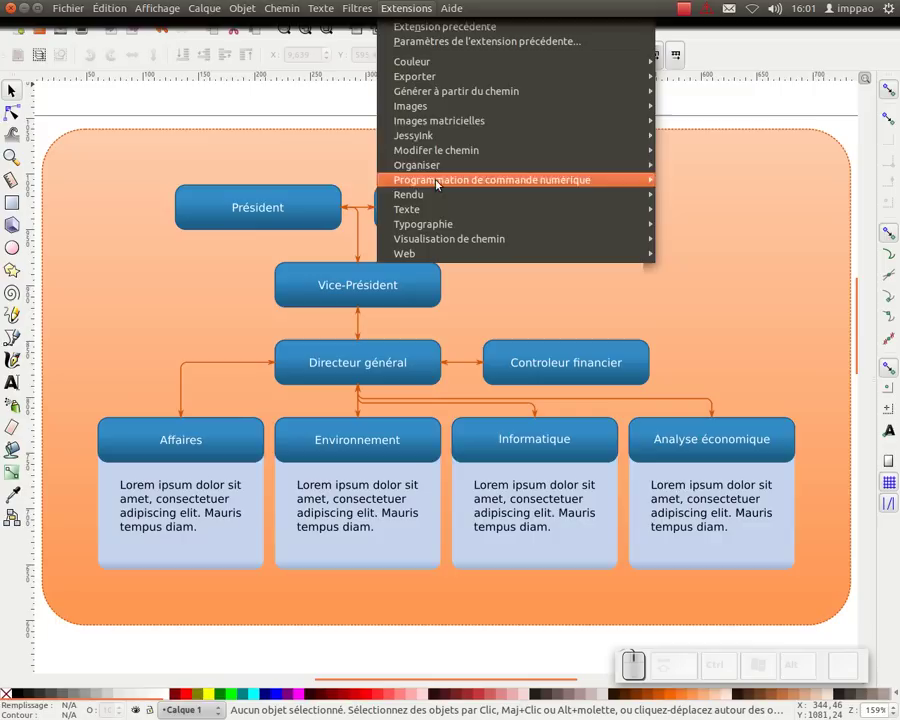
click(365, 123)
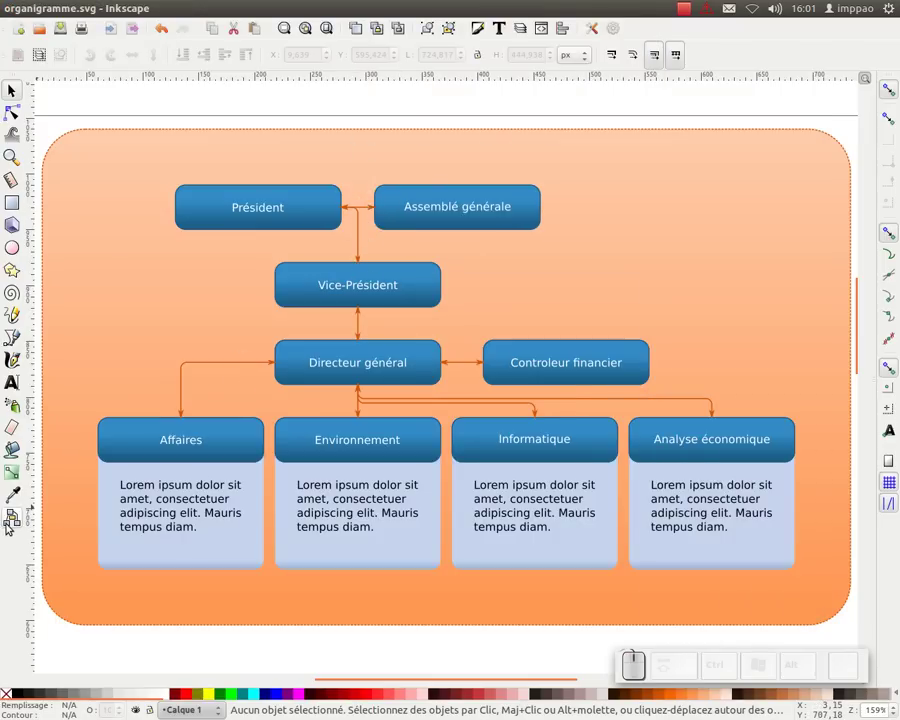
Step: Move the Assemblée générale and Vice-Président boxes so the connector arrows follow them
drag(424, 200, 433, 229)
drag(433, 229, 688, 279)
click(294, 233)
click(244, 175)
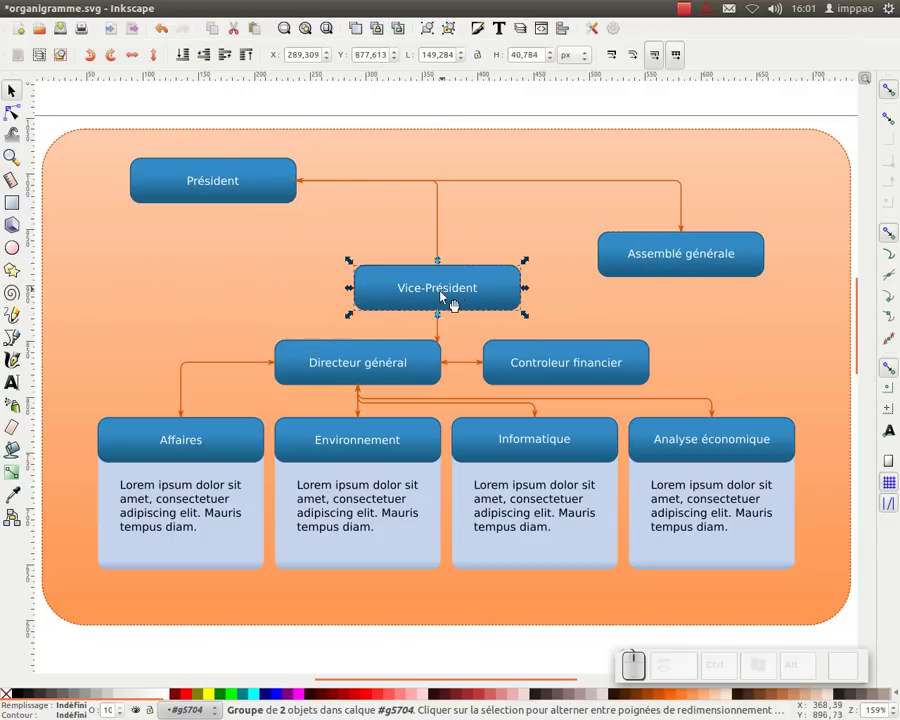
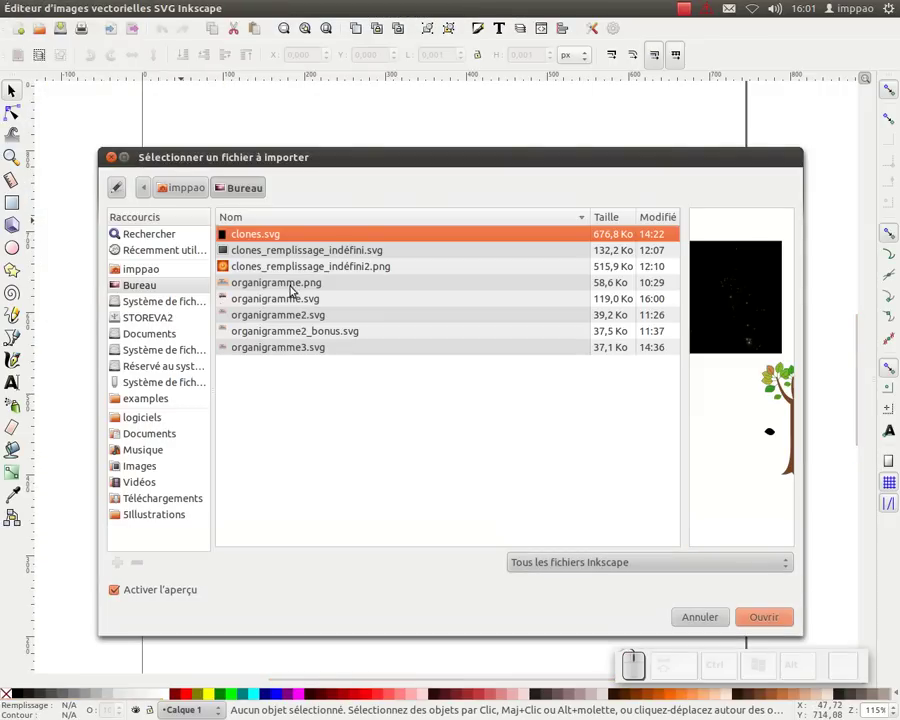
Step: Import organigramme.png as a linked image and place it on the page
click(295, 288)
click(786, 619)
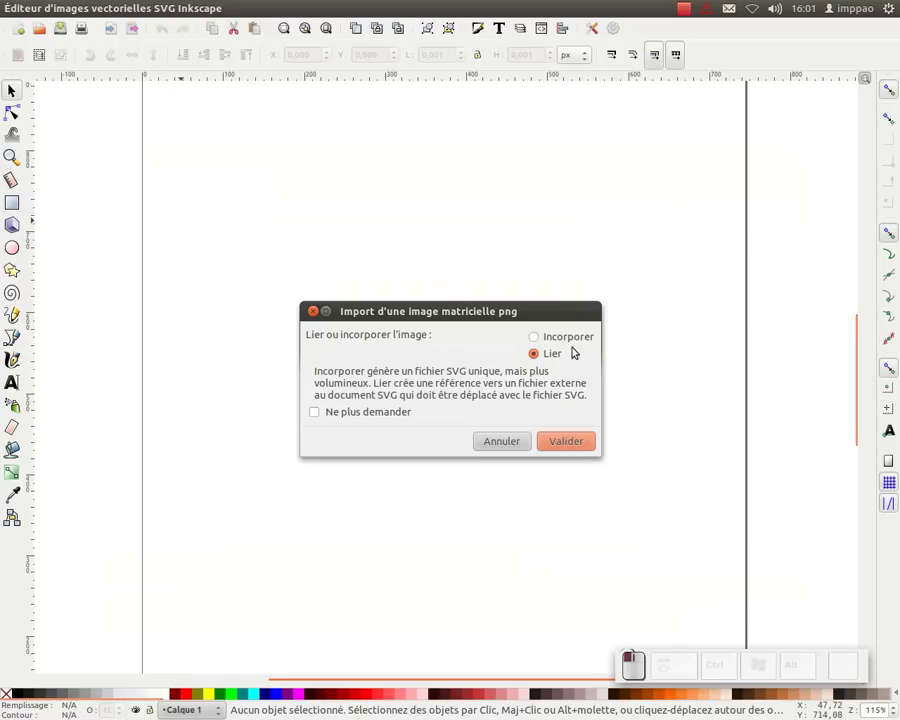
click(570, 440)
click(583, 262)
scroll(up, 3)
click(440, 382)
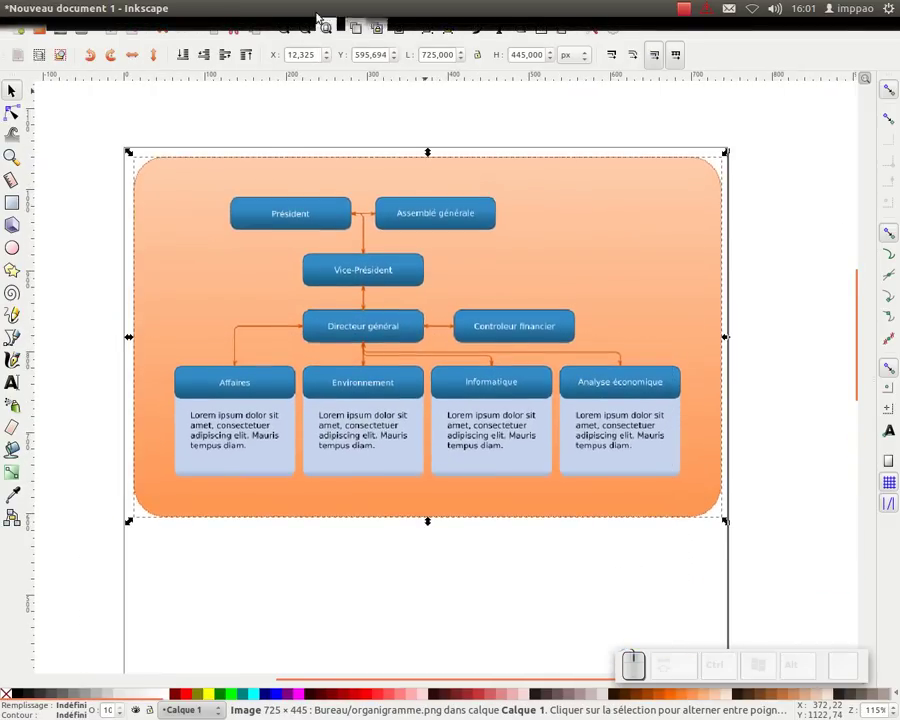
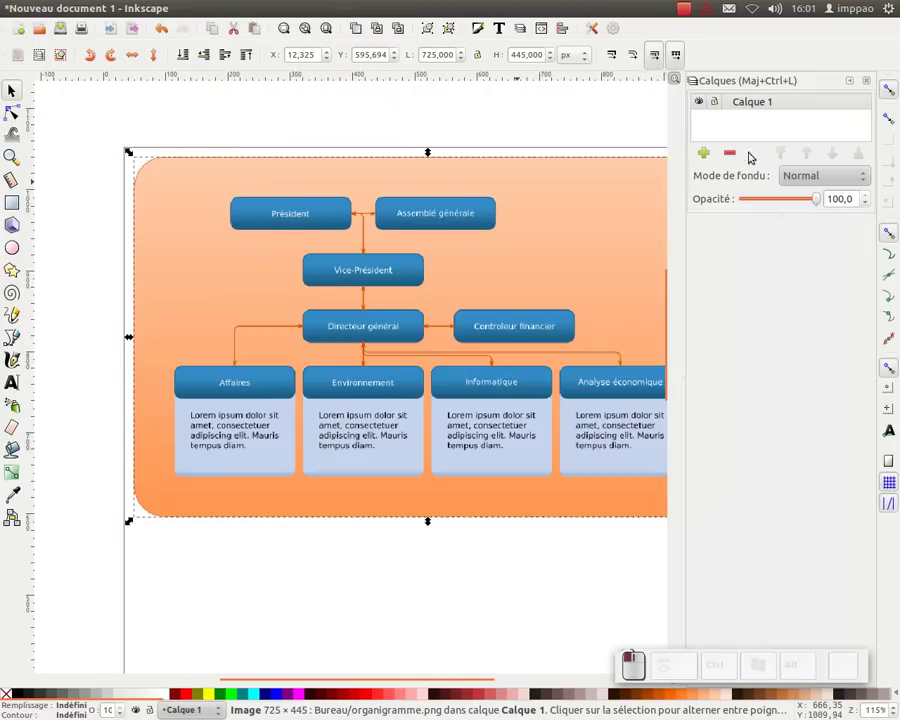
Step: Rename the image layer to modele, lock it, and start adding a new illustration layer
click(764, 104)
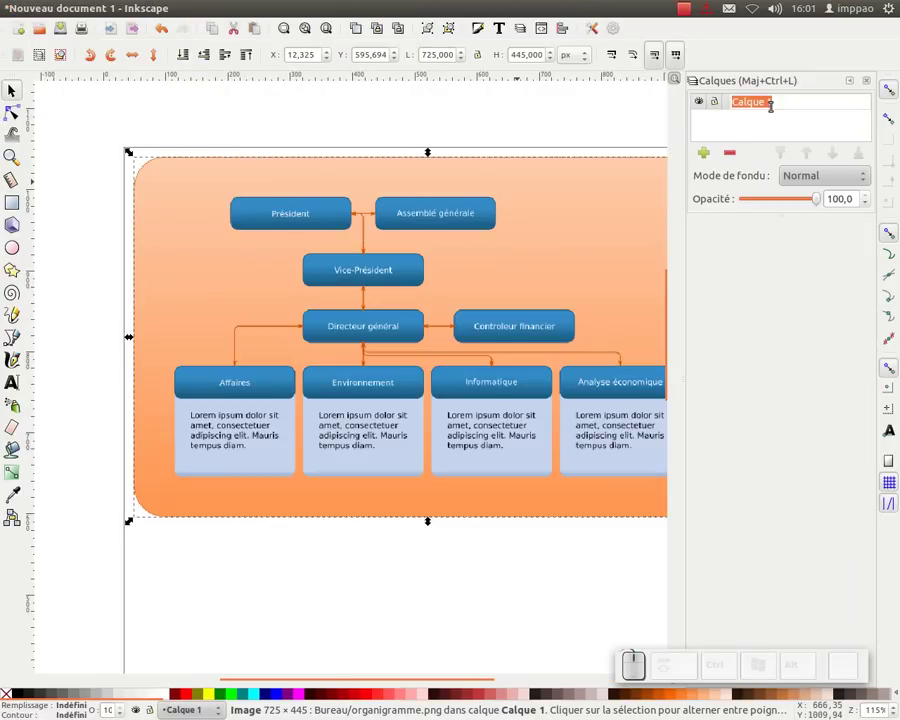
key(Return)
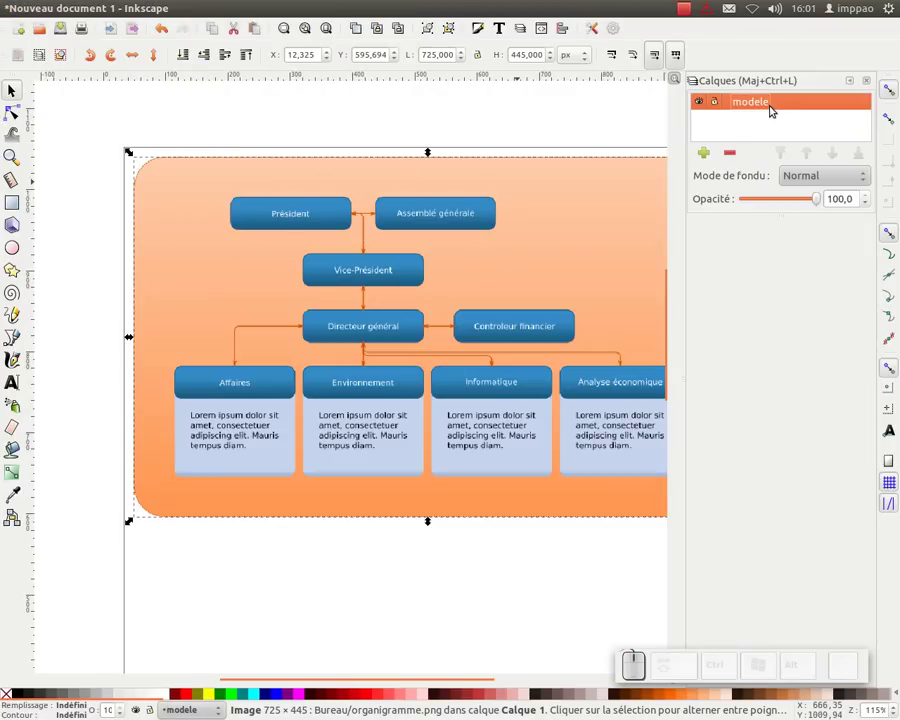
click(717, 105)
click(713, 145)
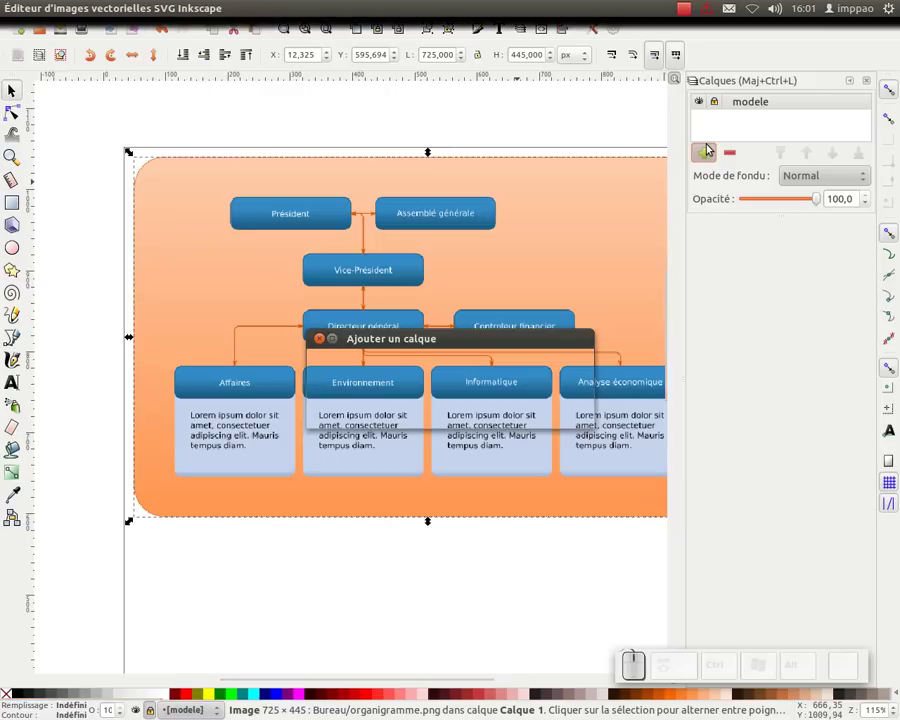
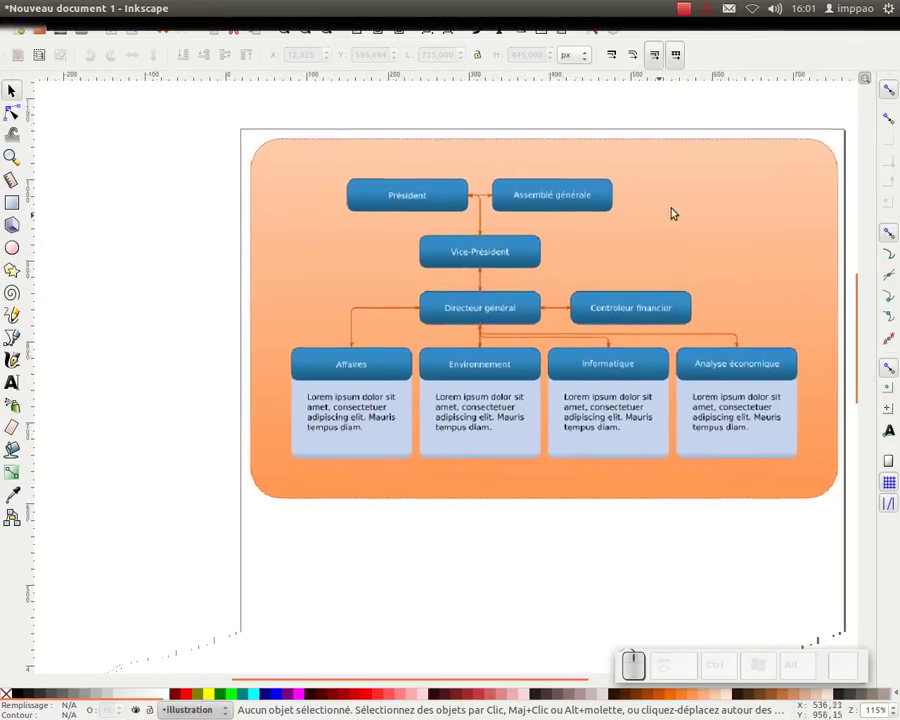
Step: Draw a small square and fill it with the chart's blue sampled by the Dropper
middle_click(326, 270)
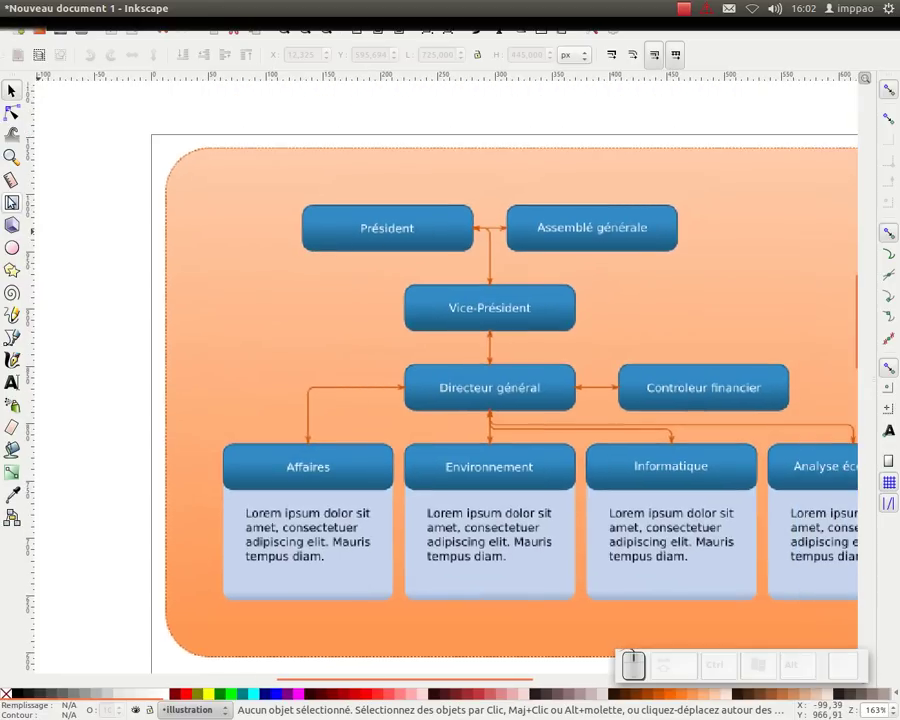
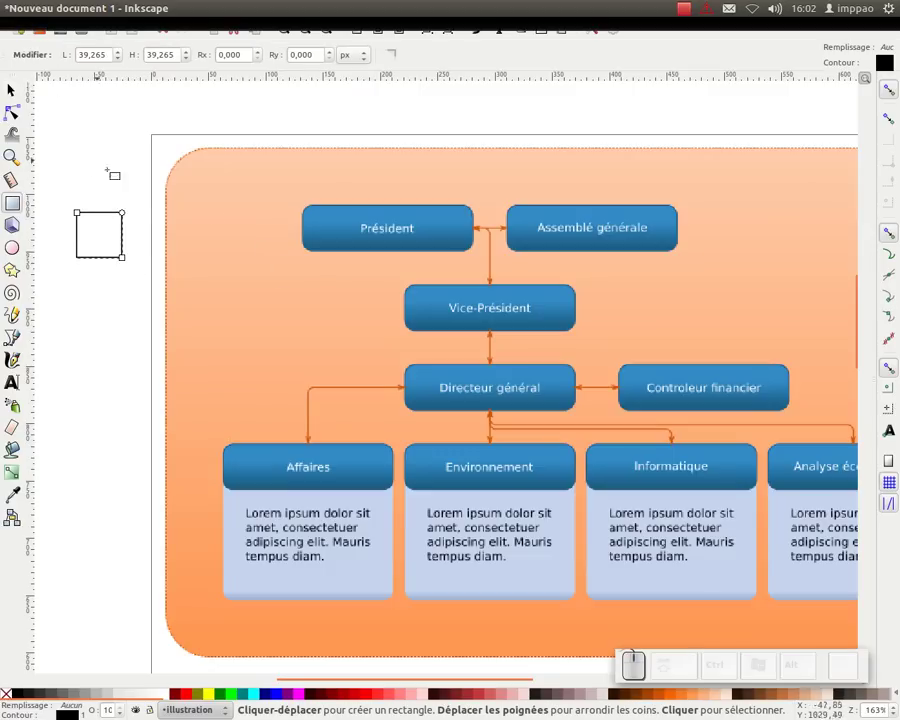
key(F7)
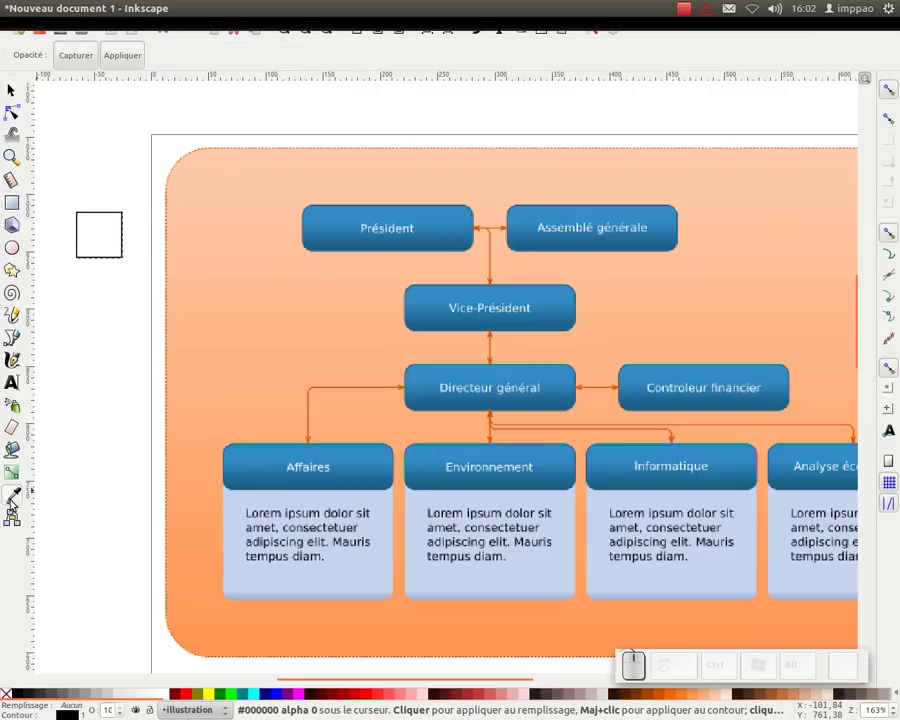
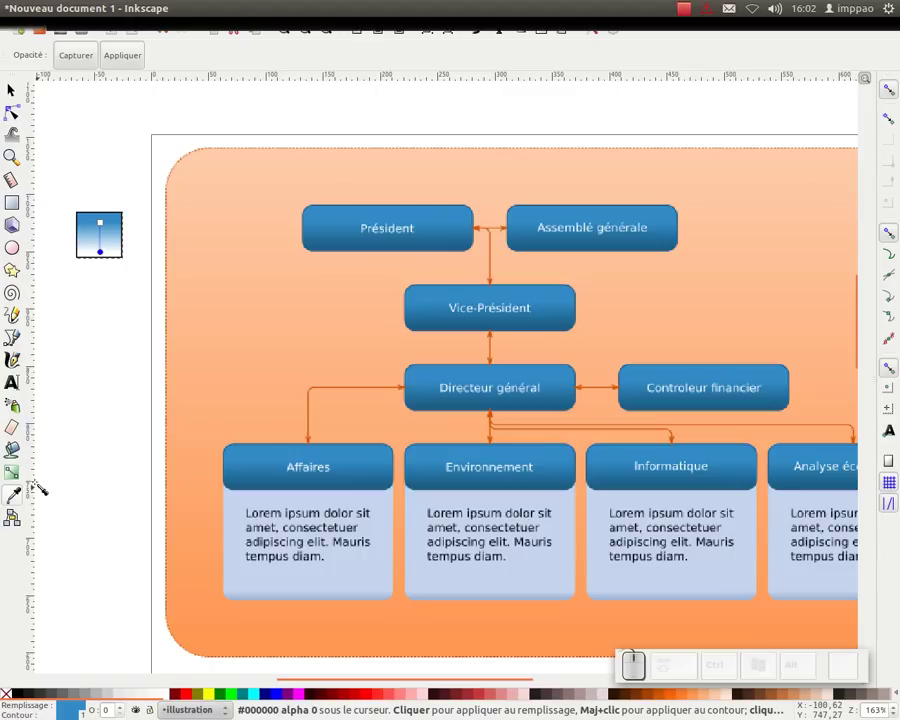
click(470, 244)
click(470, 244)
Step: Duplicate the square below the first and fill the copy with the sampled orange gradient
click(366, 30)
drag(103, 241, 258, 494)
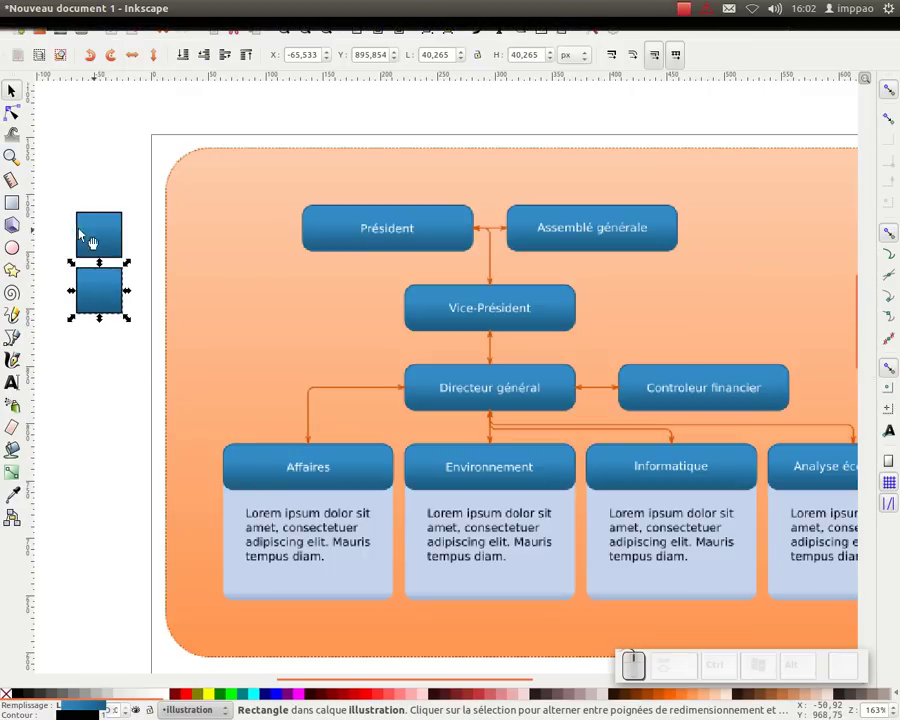
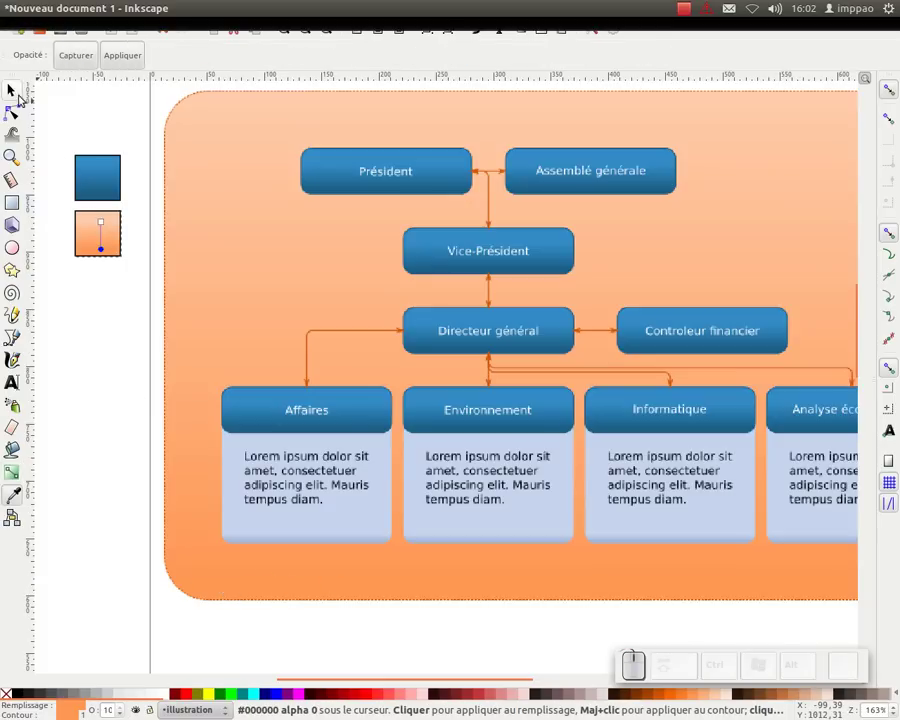
click(20, 99)
click(112, 237)
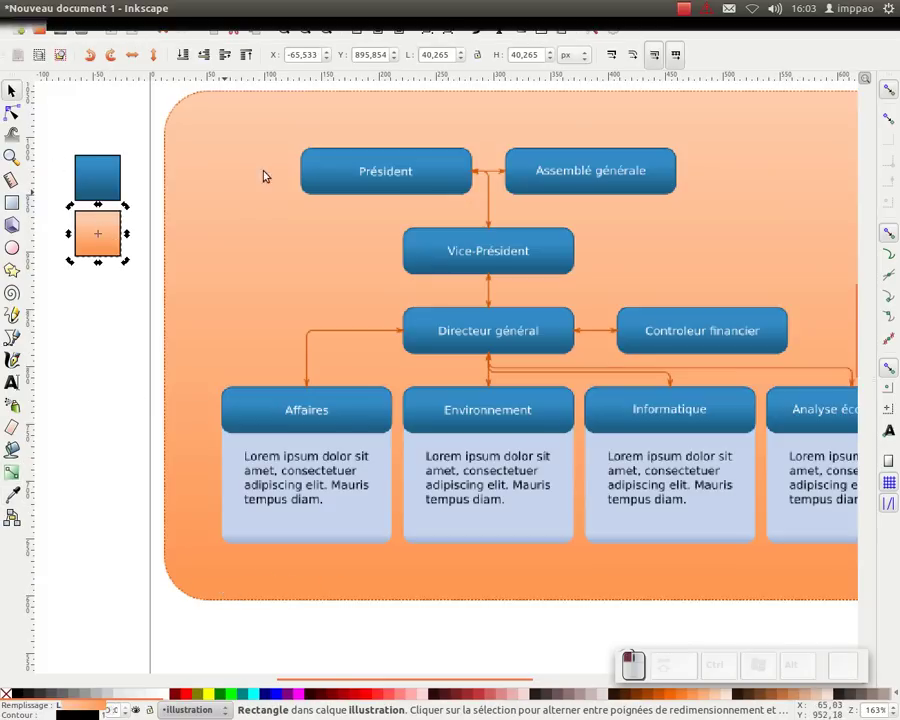
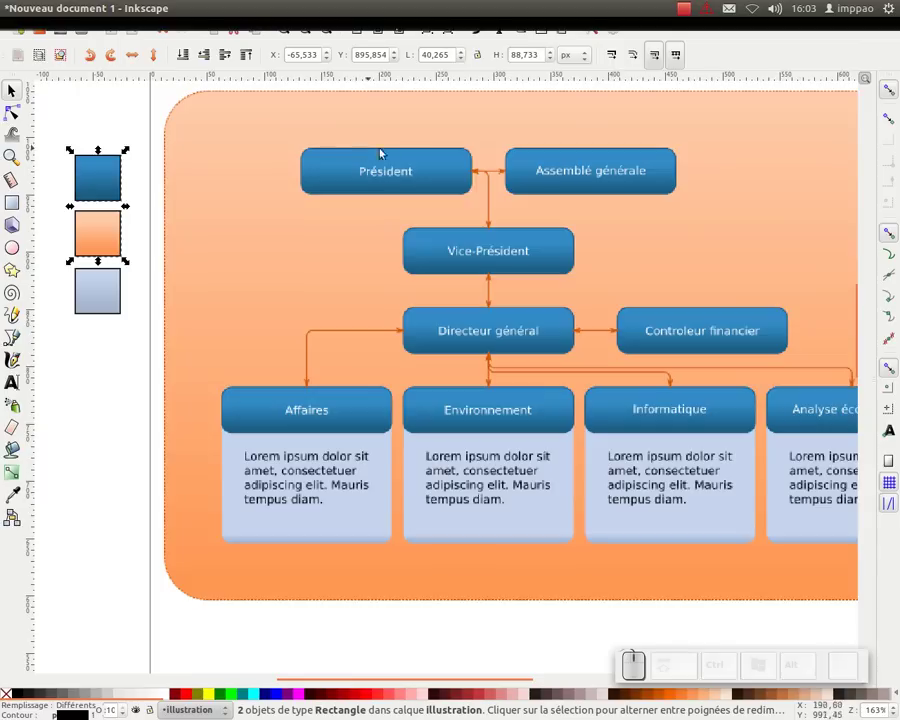
Step: Zoom in on the Président box and sample the blue swatch colour for tracing over it
drag(111, 184, 210, 198)
key(space)
middle_click(210, 198)
drag(215, 209, 113, 222)
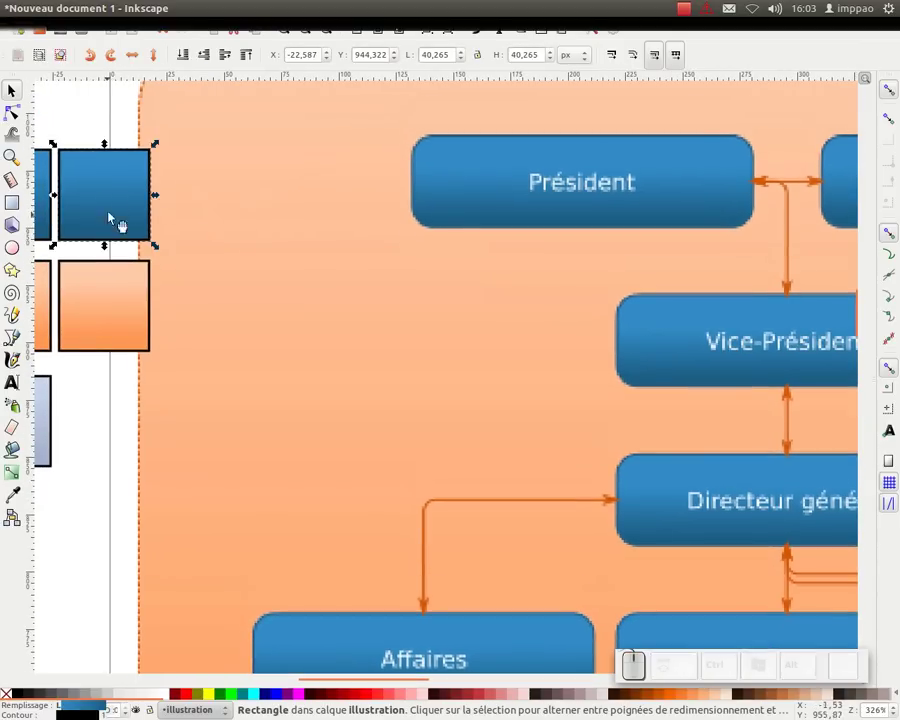
key(F7)
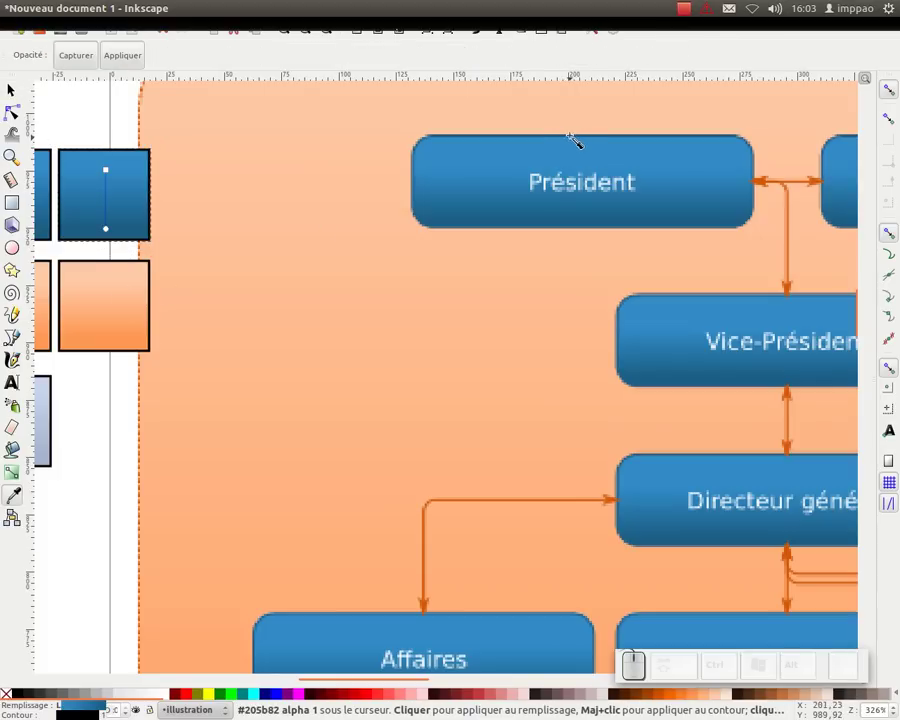
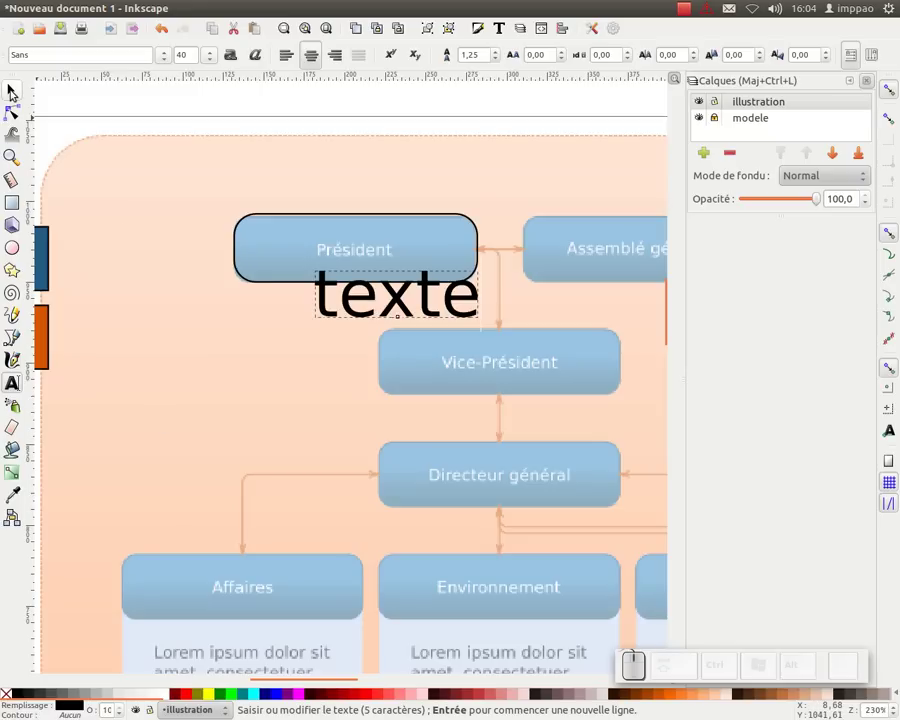
Step: Make the texte label white, shrink it into the Président box and select both together
click(17, 91)
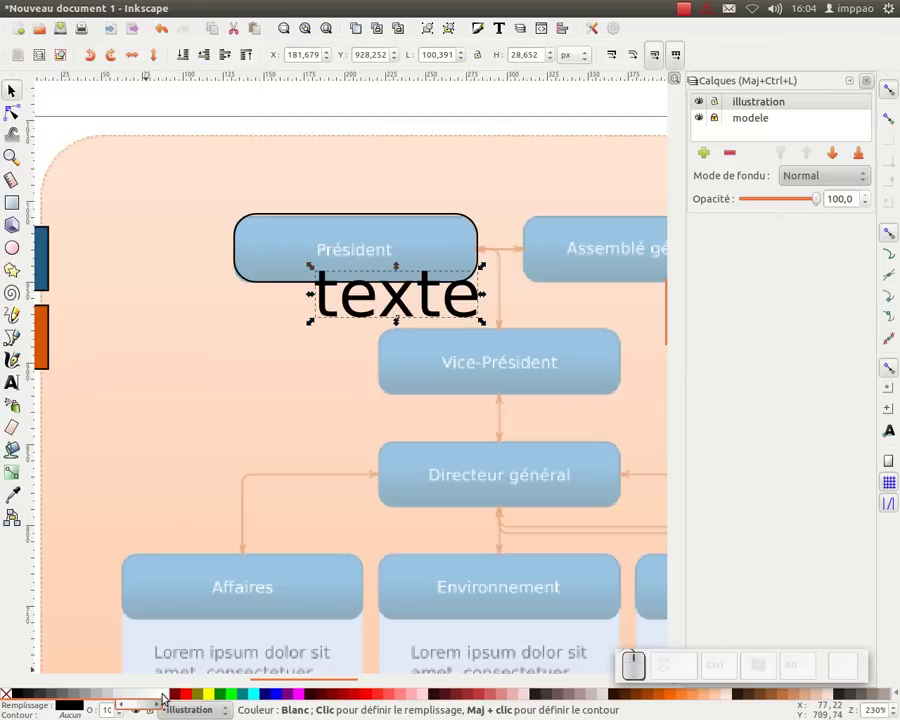
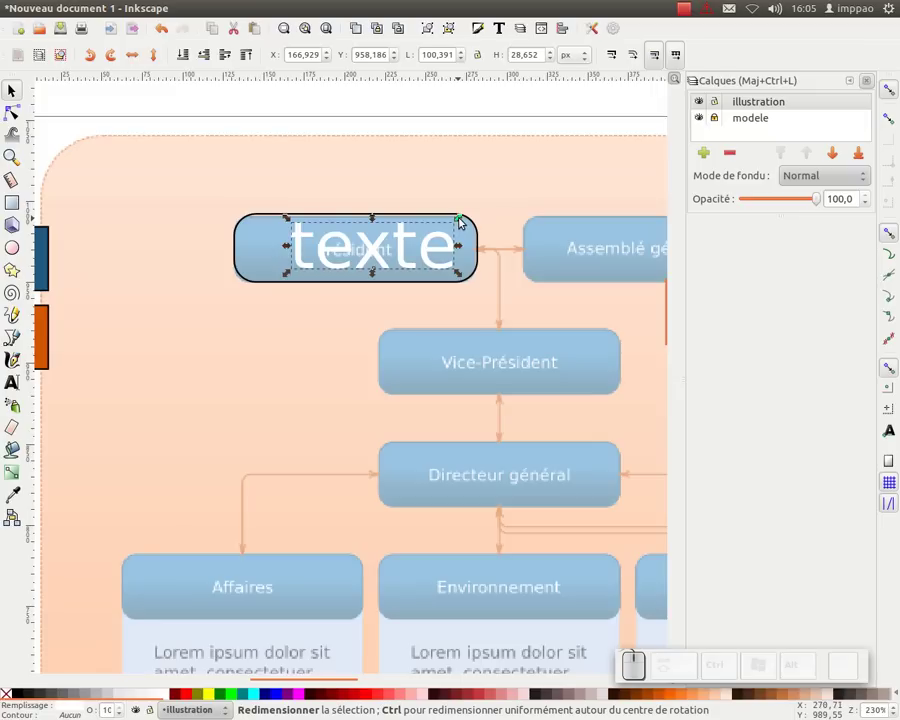
drag(466, 219, 408, 289)
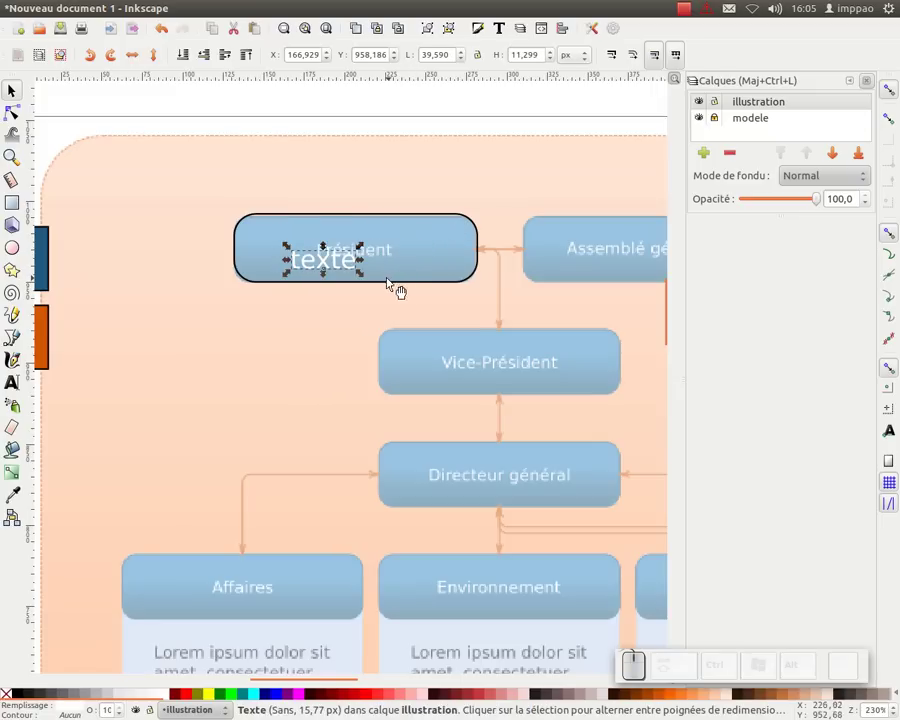
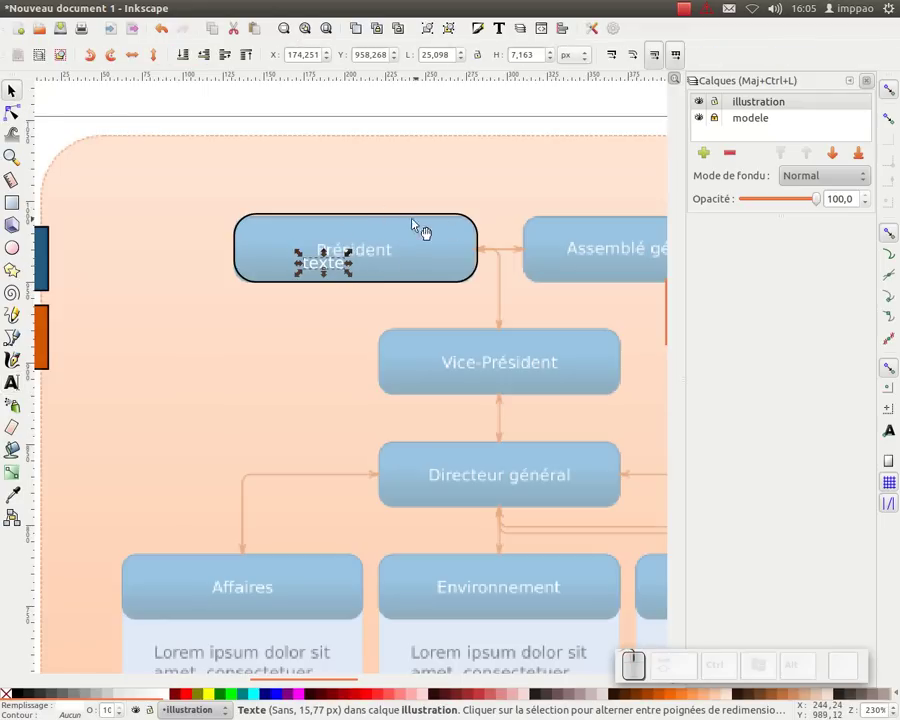
click(444, 226)
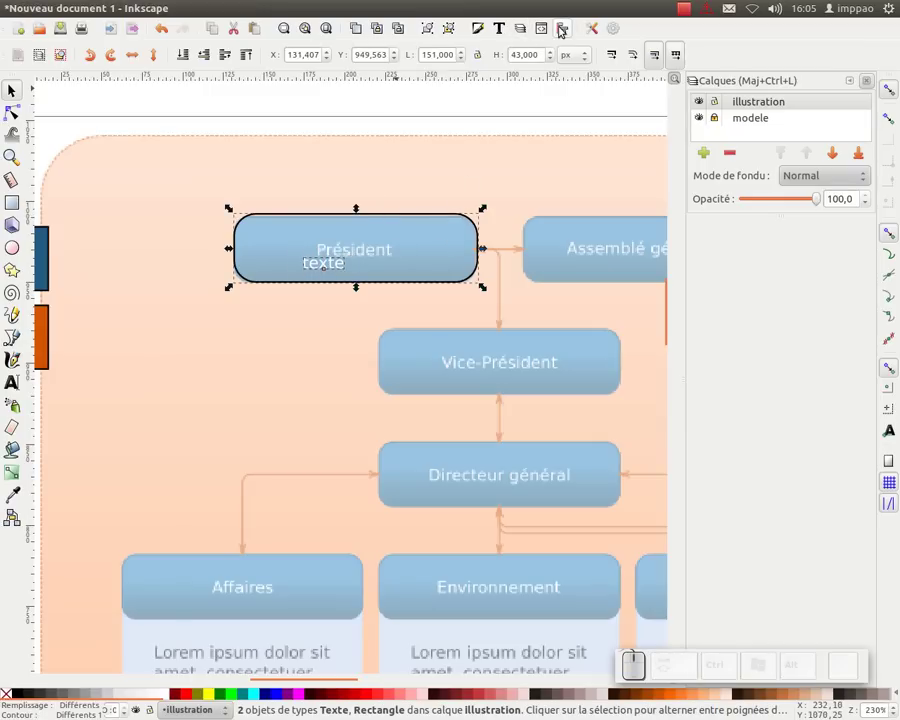
Step: Centre the texte label on the Président box horizontally and vertically via Align and Distribute
click(567, 27)
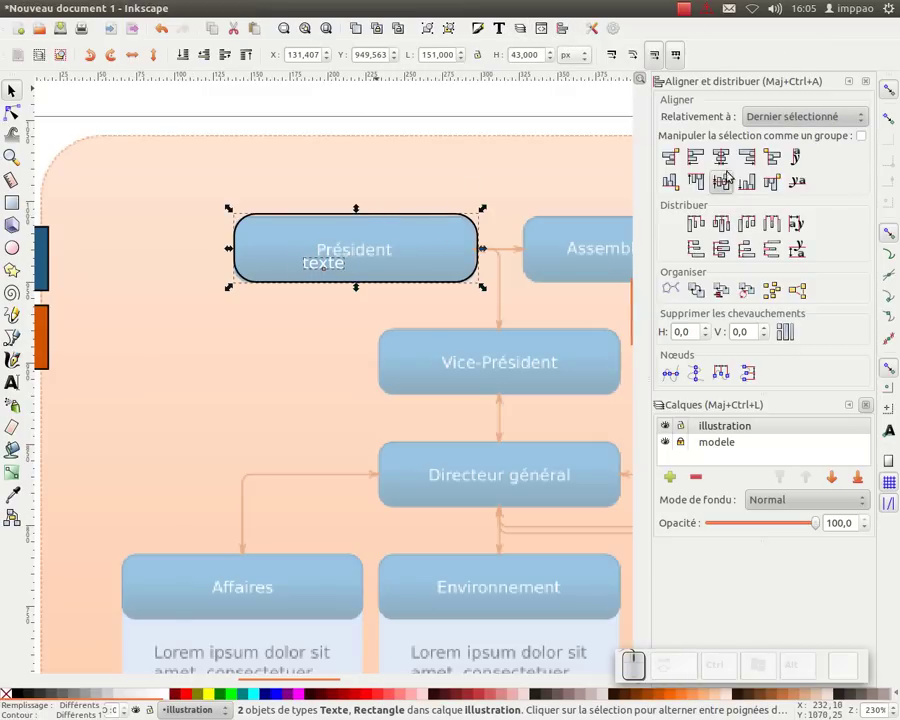
click(780, 123)
click(808, 123)
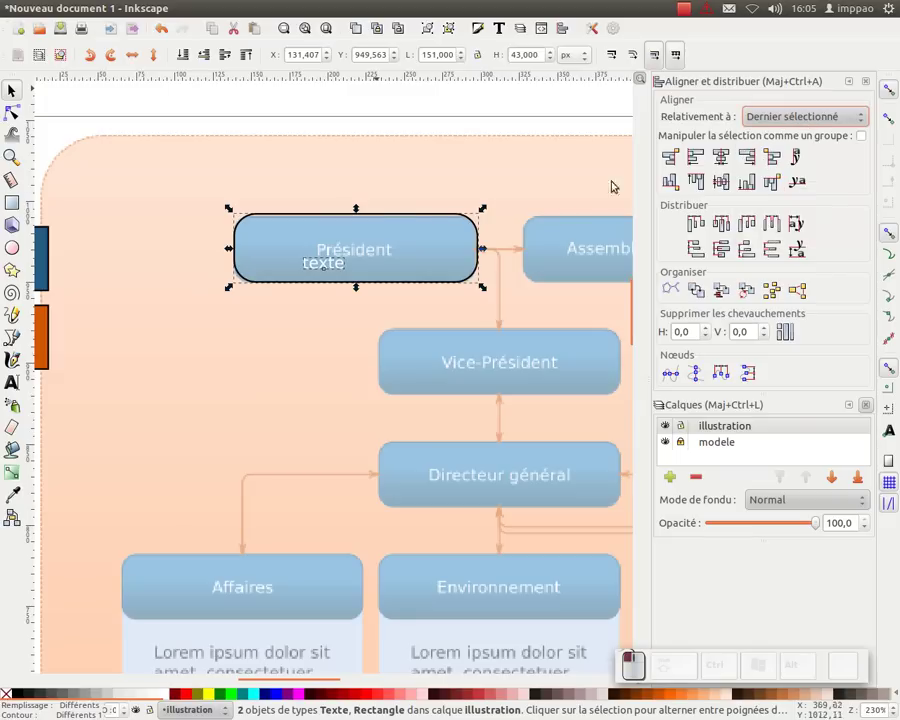
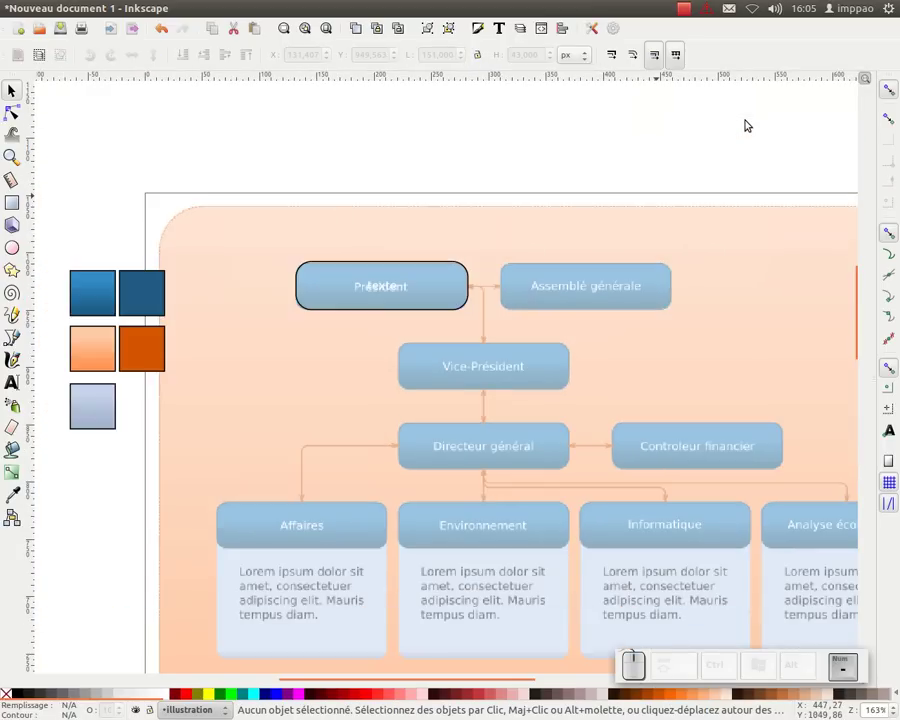
Step: Apply the existing dark blue gradient #2733 to the Président box with the Gradient tool
drag(700, 314, 353, 231)
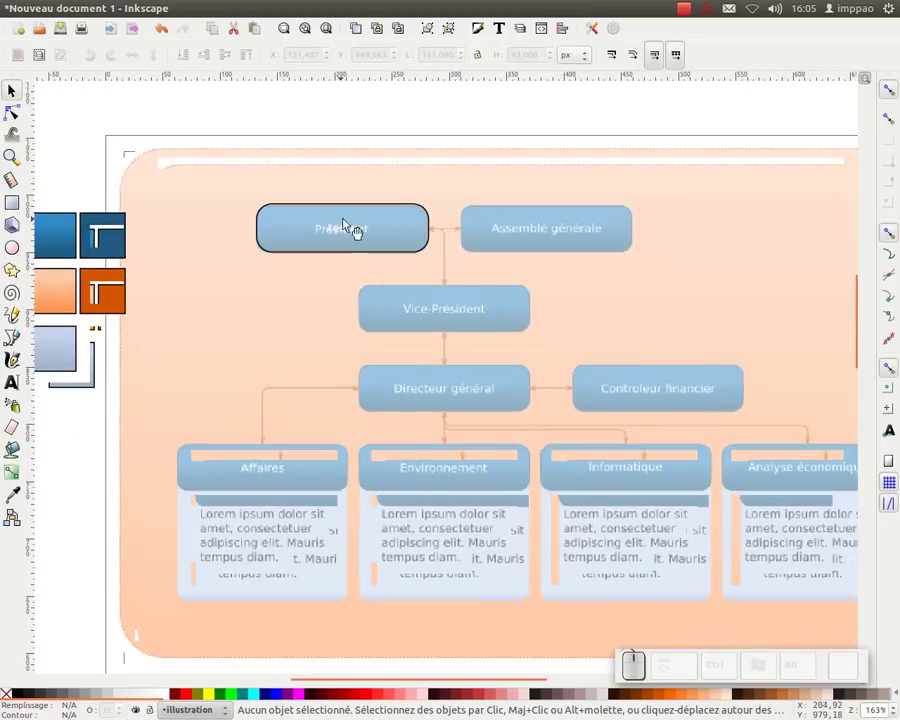
click(365, 217)
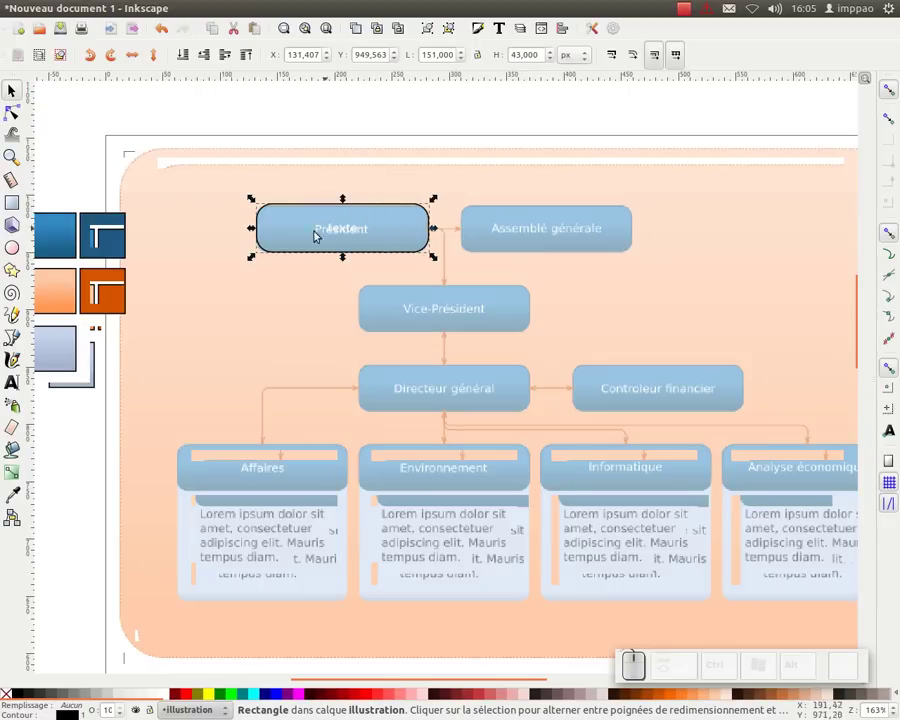
middle_click(313, 241)
click(342, 242)
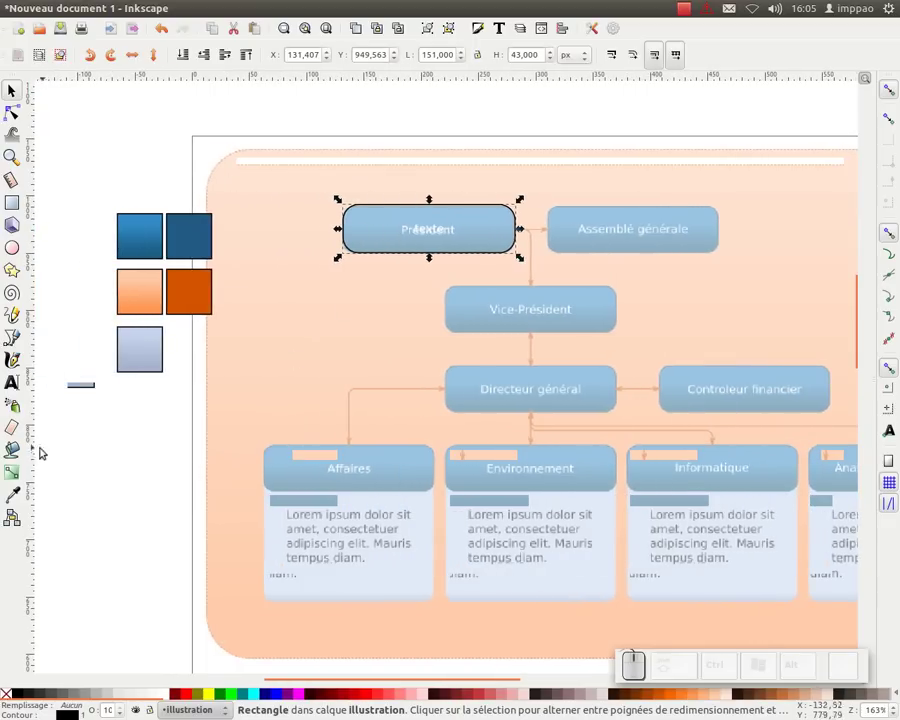
click(18, 474)
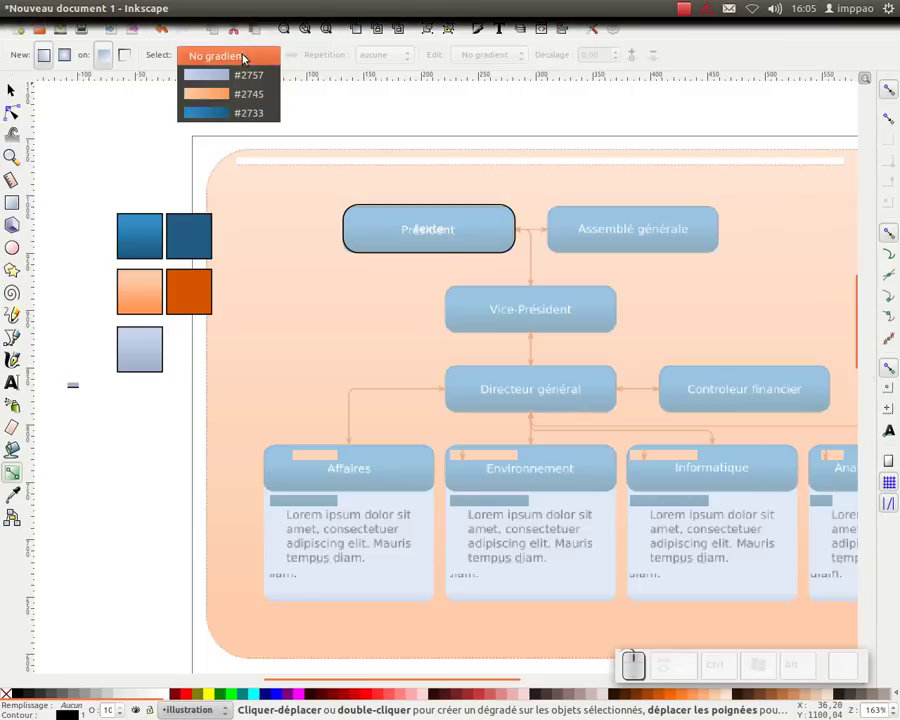
click(234, 120)
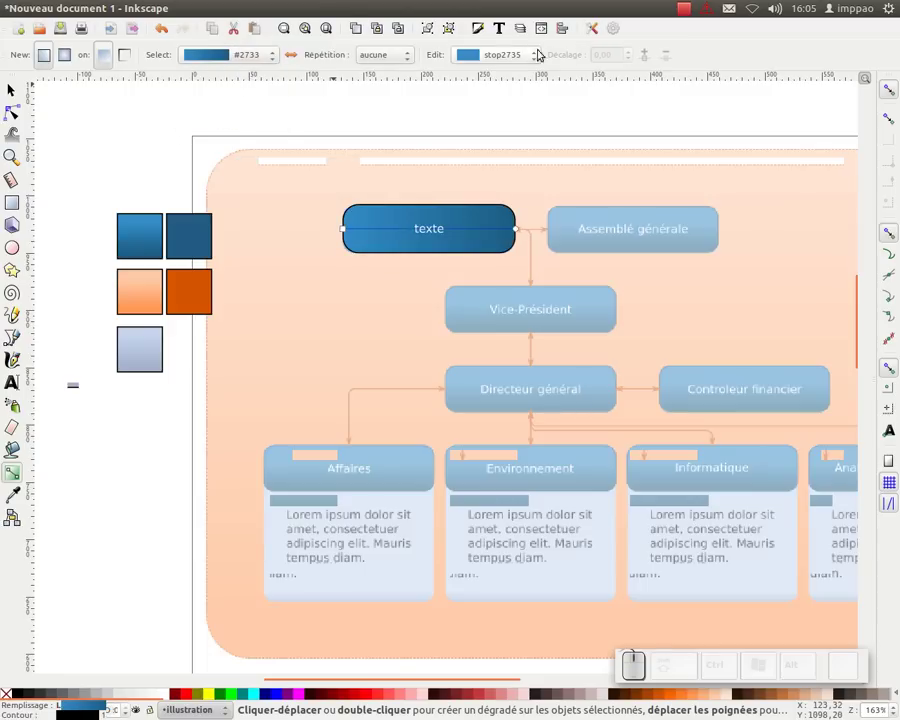
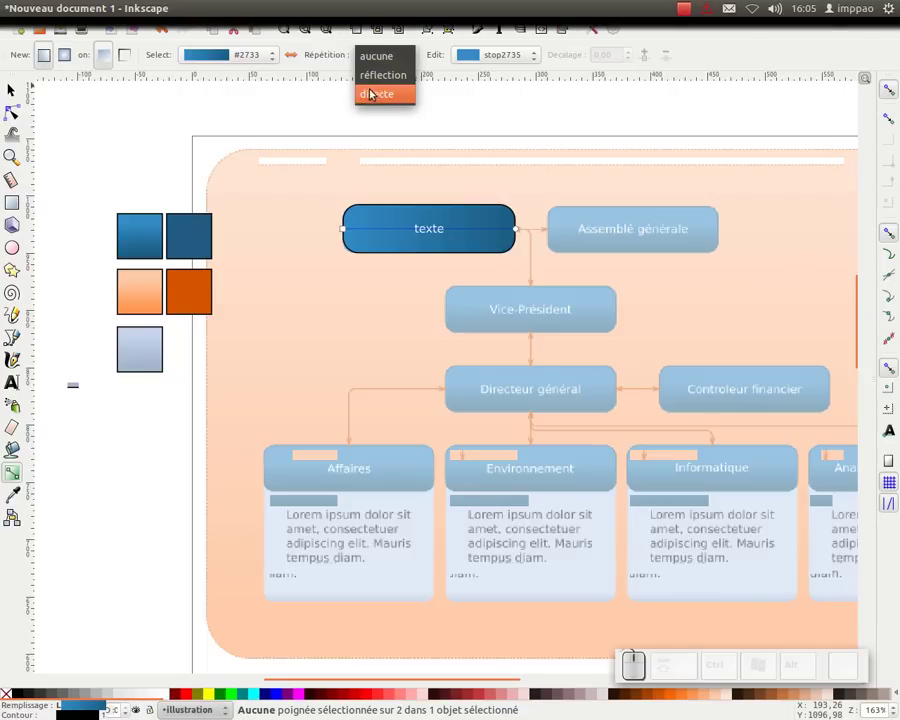
Step: Review the gradient stops, turn the gradient to run top to bottom, then select box and label together
click(547, 60)
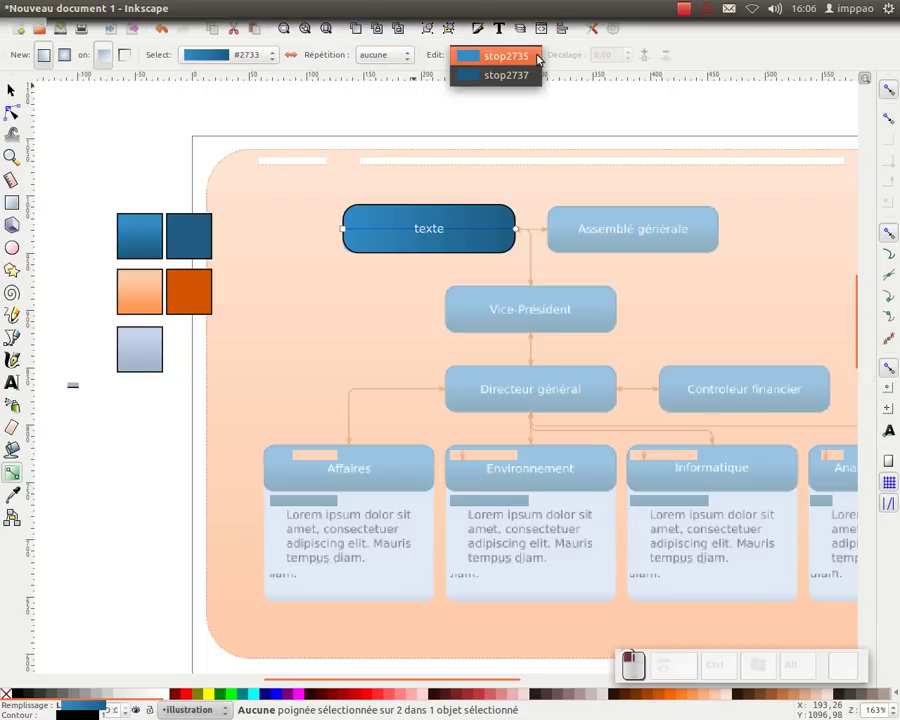
click(433, 53)
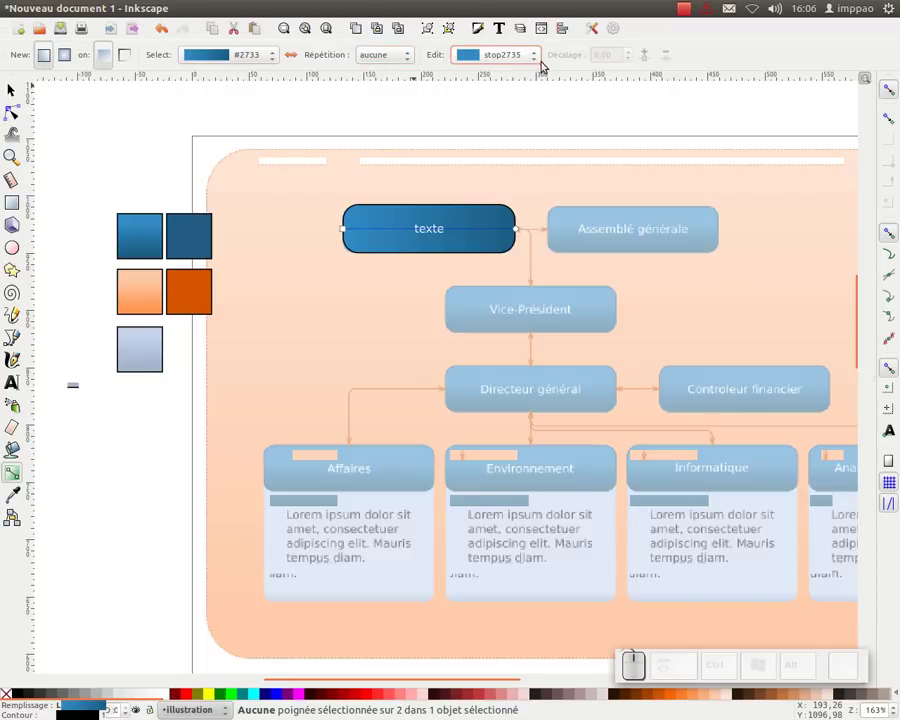
click(539, 63)
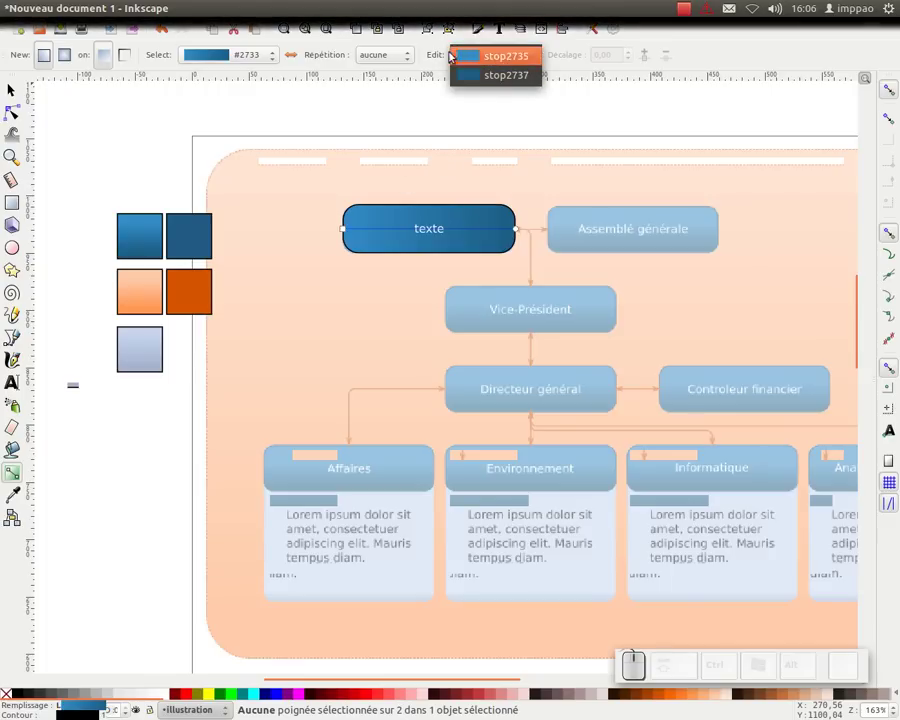
click(439, 58)
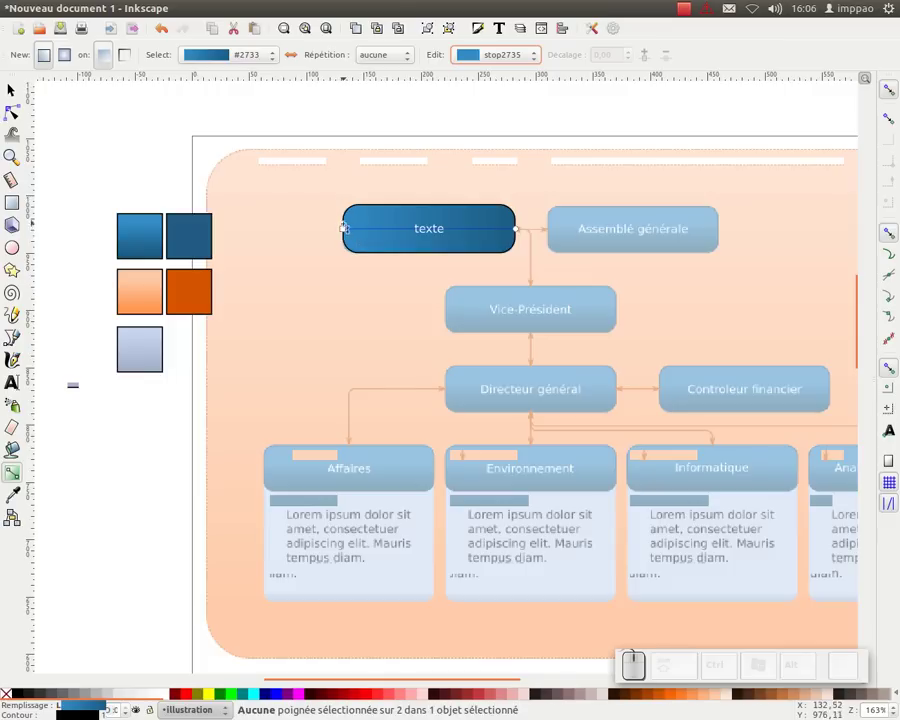
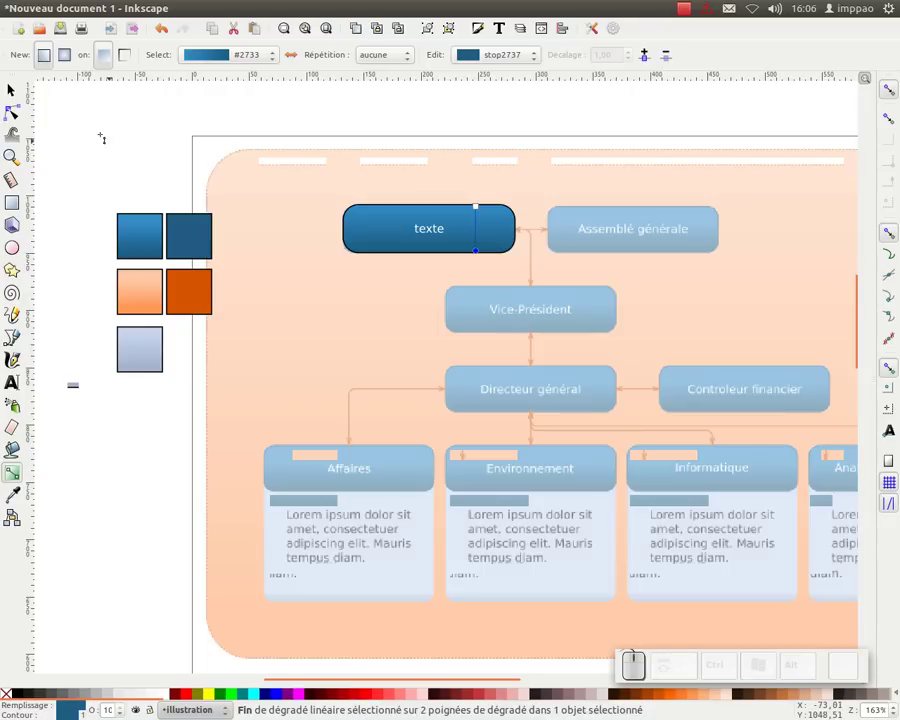
drag(13, 88, 456, 252)
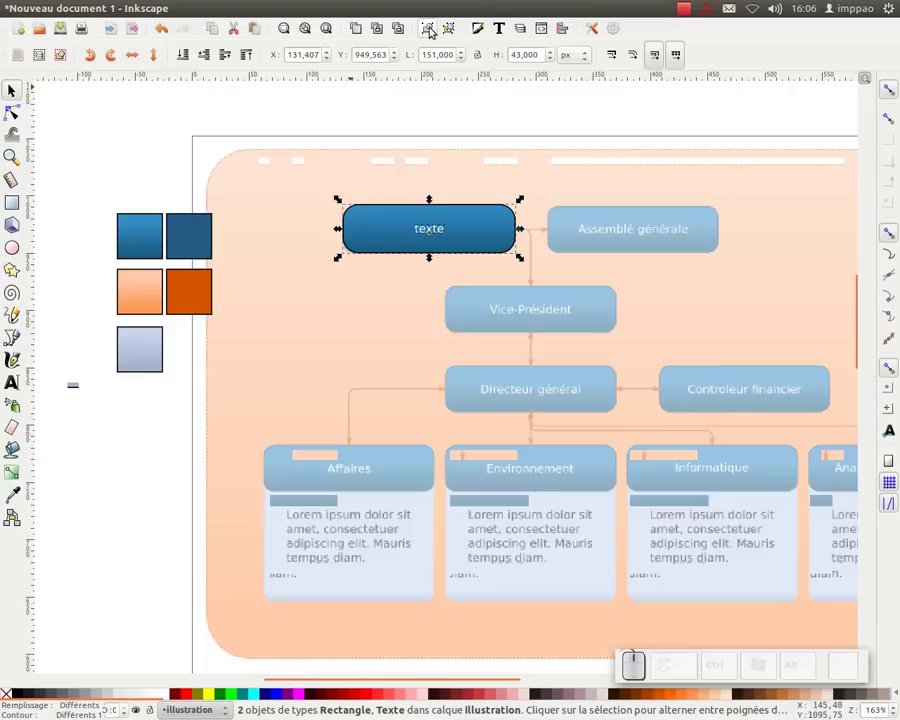
Step: Group the Président box with its texte label into one object
click(436, 32)
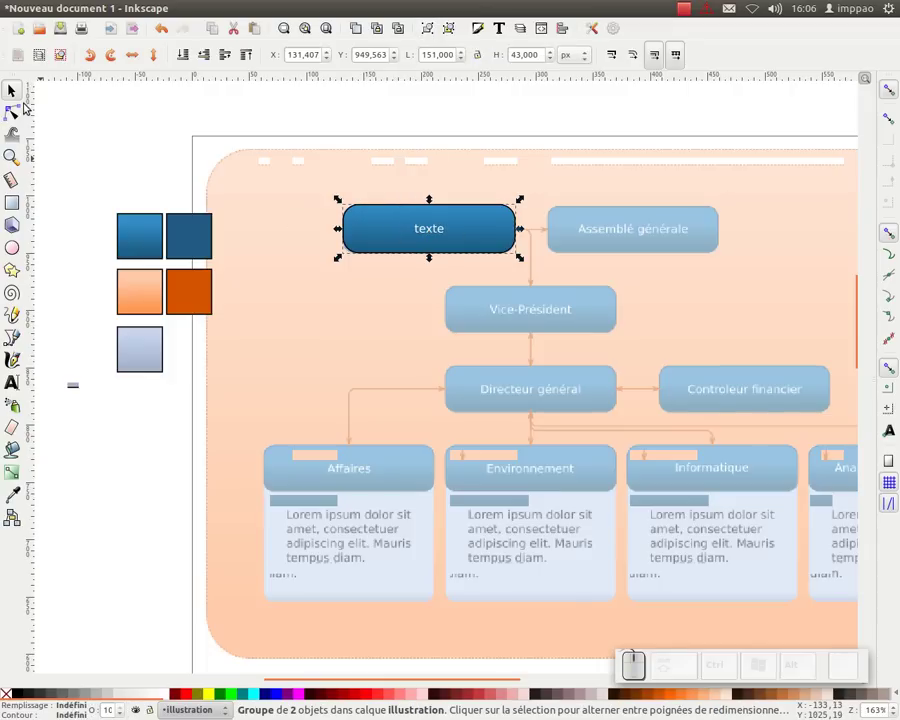
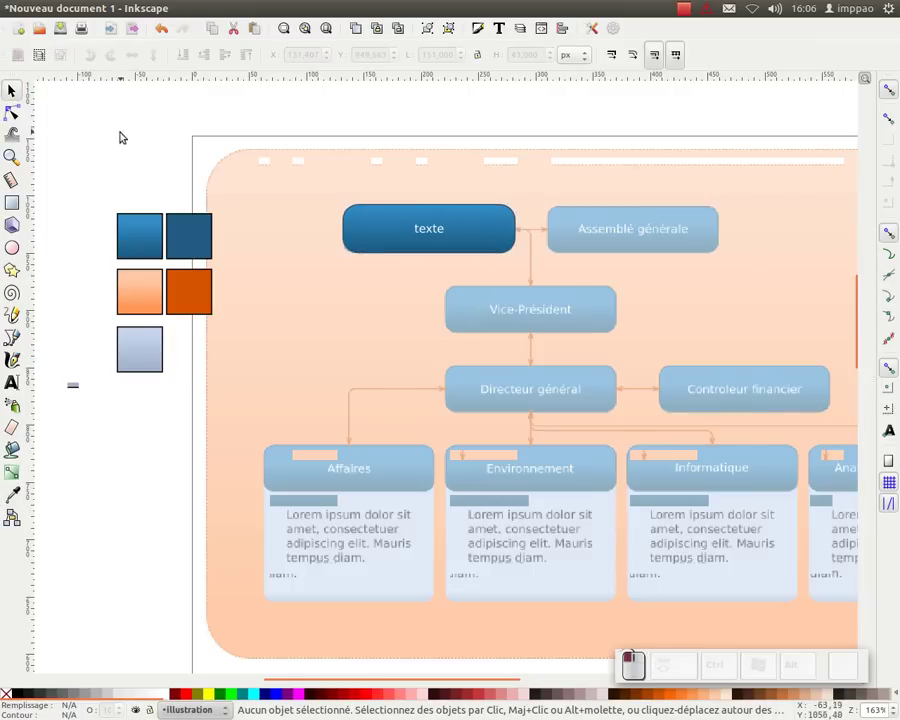
middle_click(525, 234)
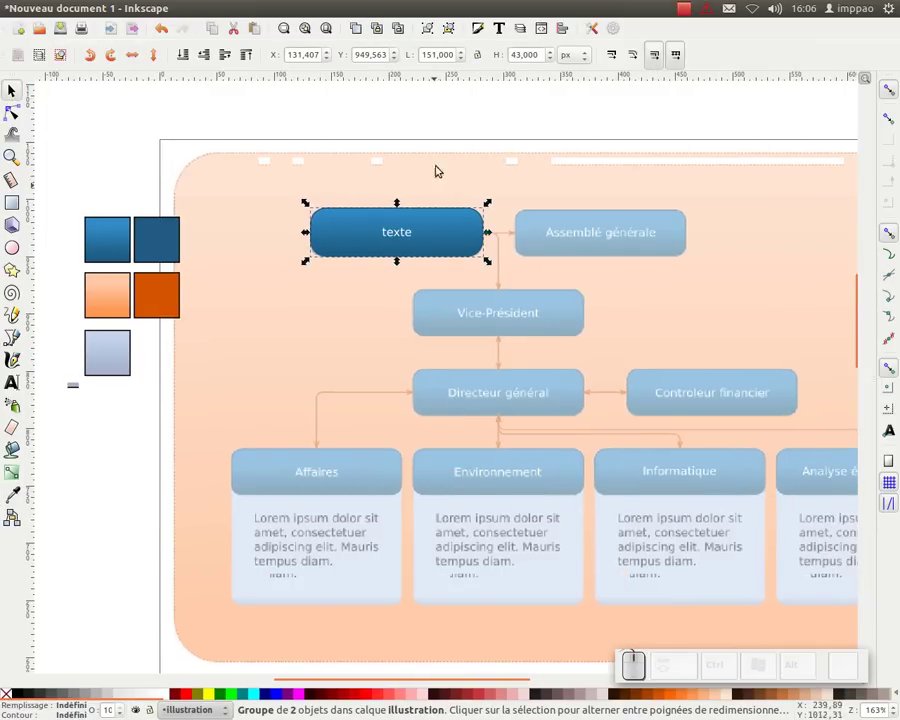
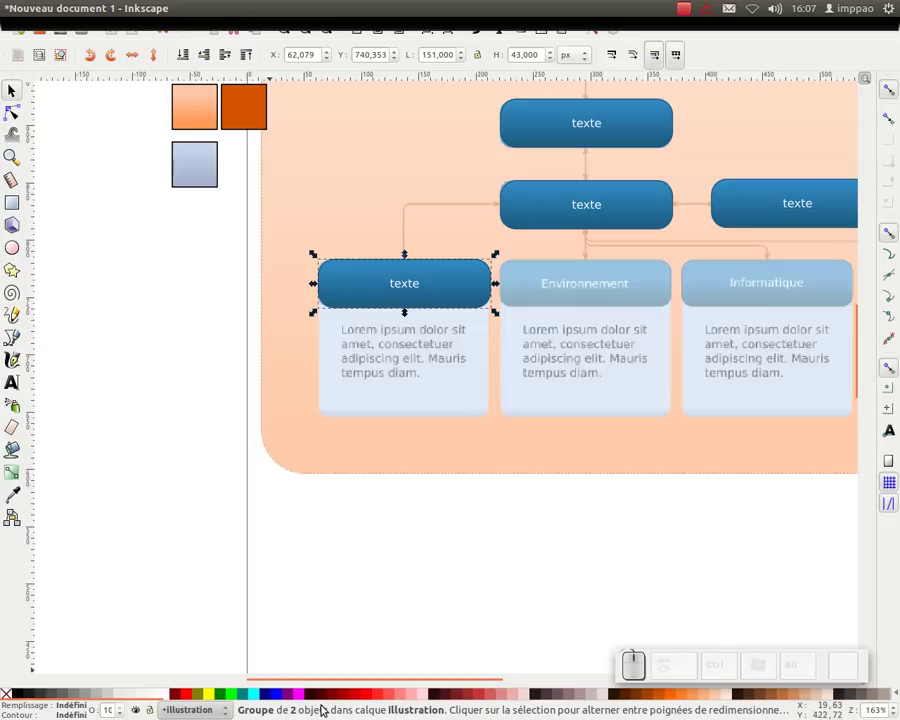
Step: Duplicate the Affaires title rectangle, stretch it into a tall light panel and send it behind the title bar
click(443, 289)
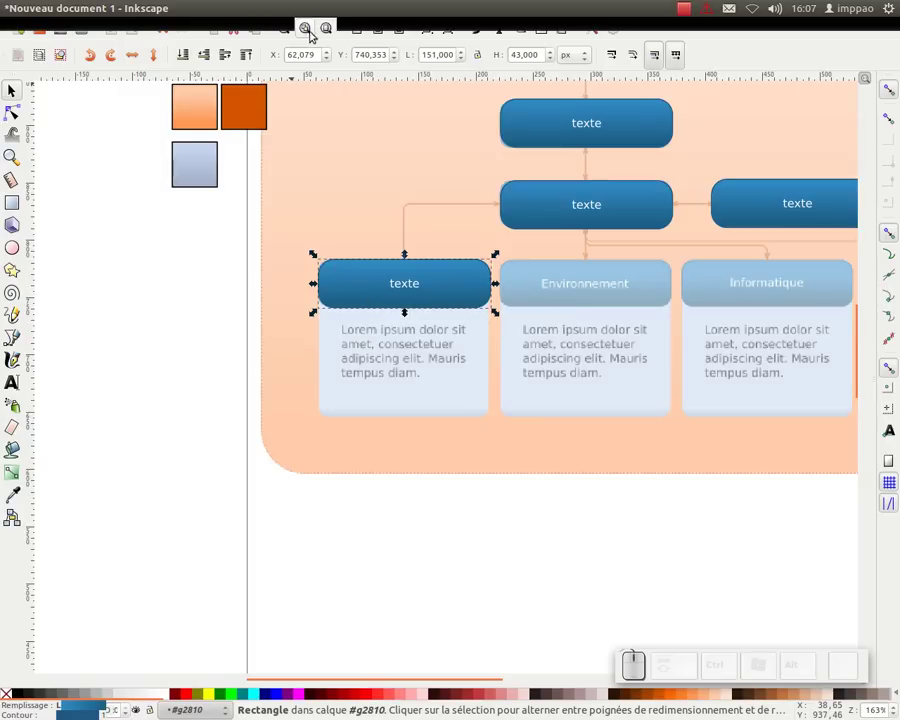
click(366, 31)
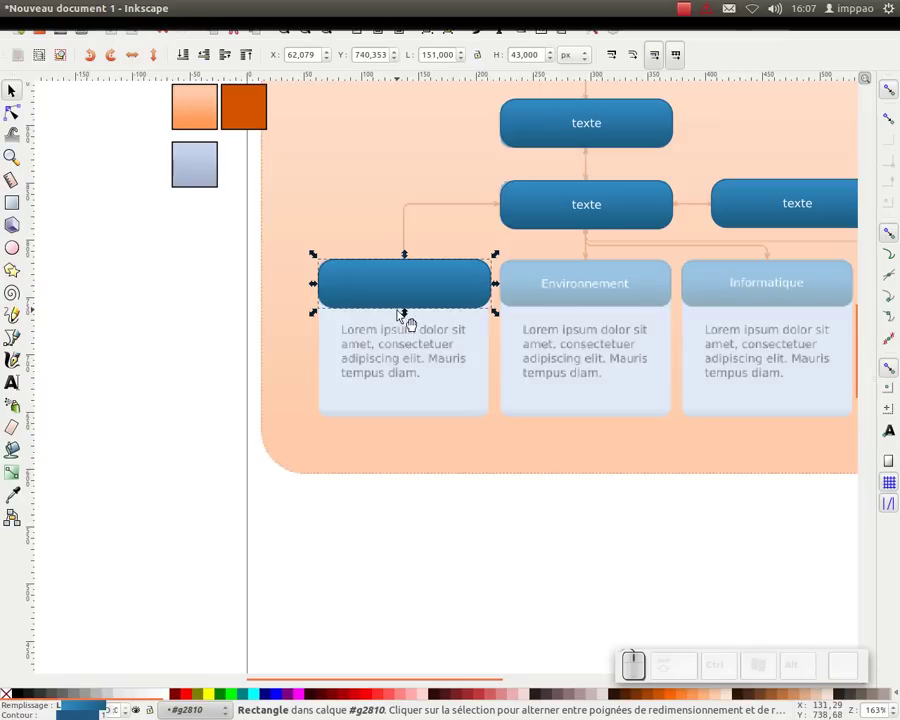
drag(413, 317, 326, 421)
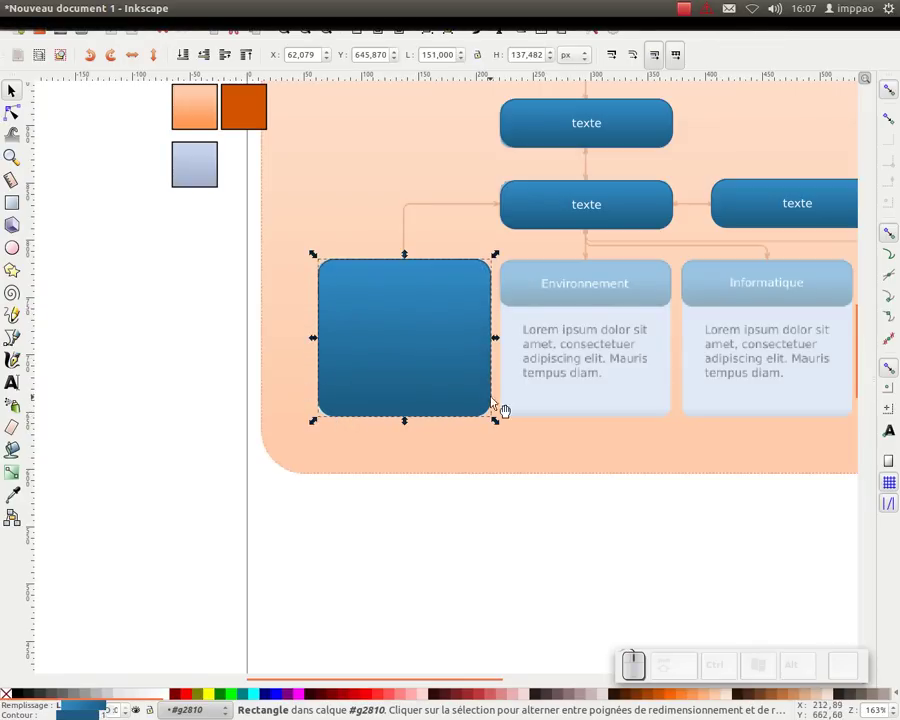
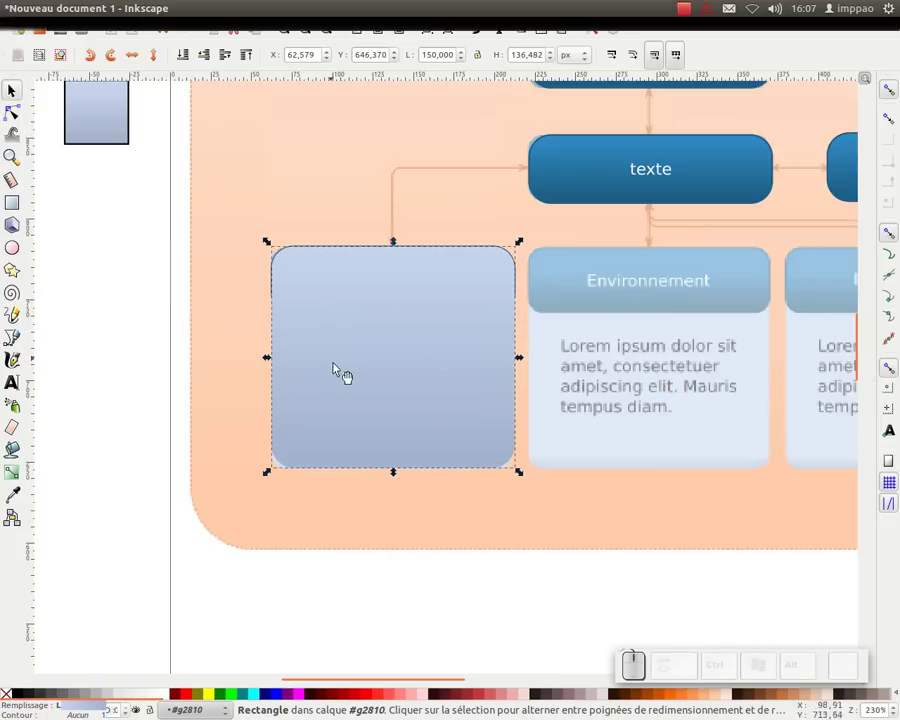
click(189, 58)
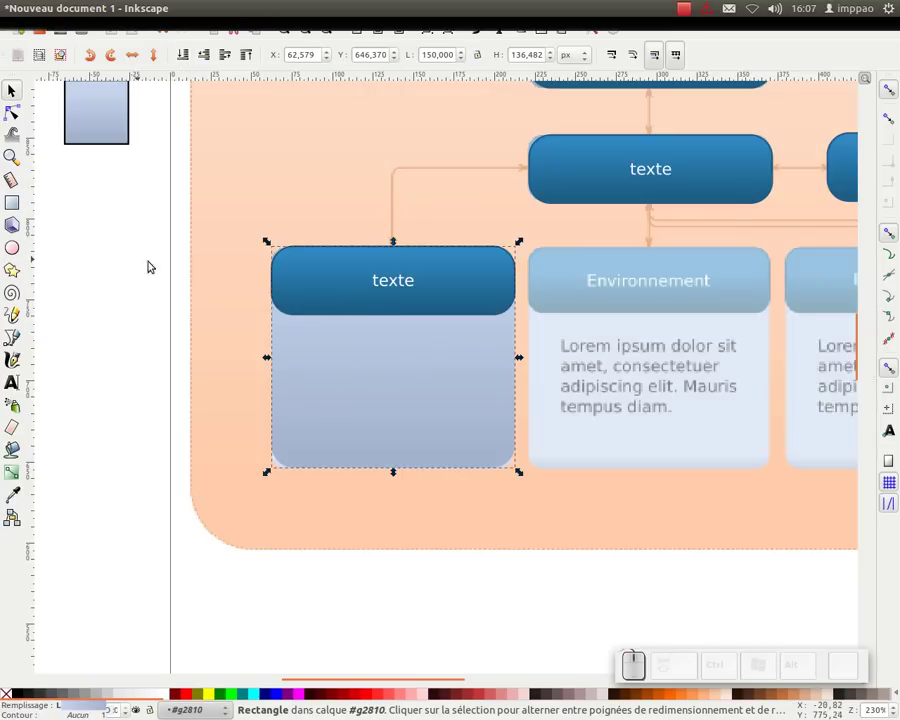
Step: Zoom out and select the three-piece Affaires block
click(118, 307)
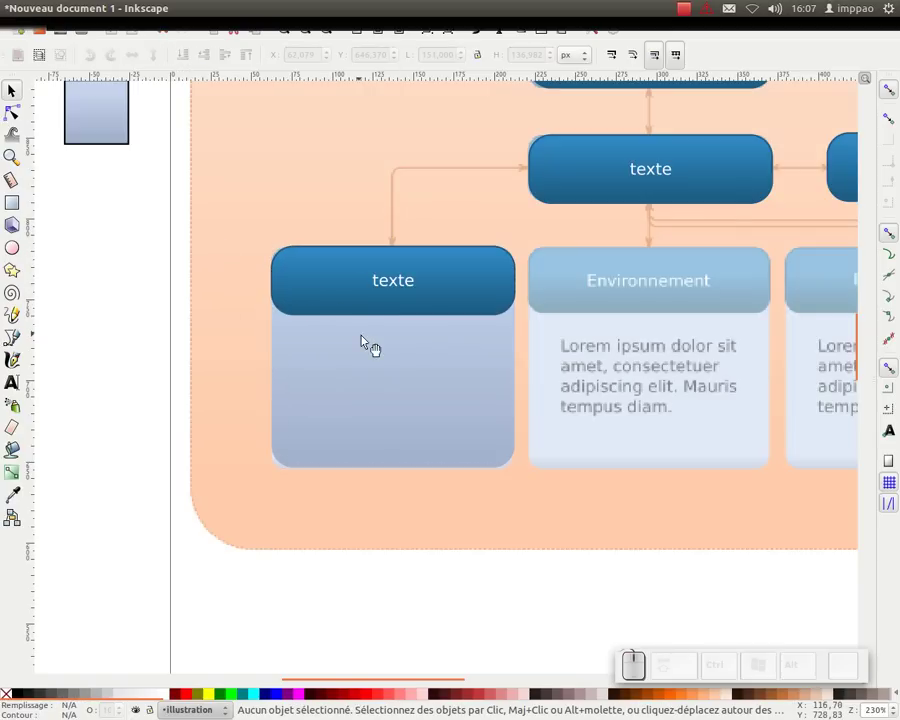
key(KP_Subtract)
drag(469, 376, 355, 350)
click(342, 351)
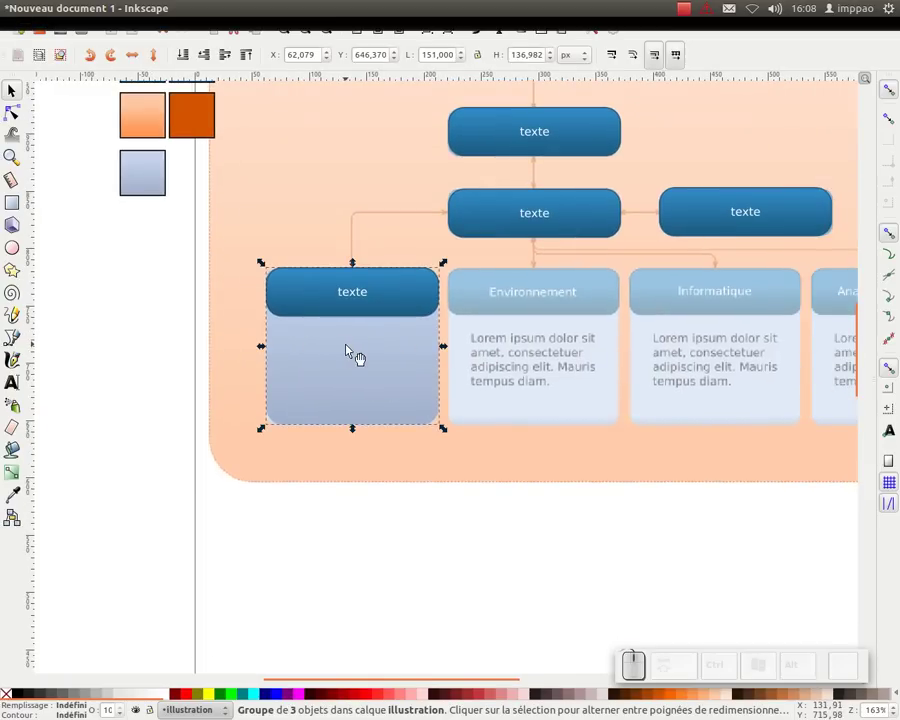
Step: Copy the panel's title text into the panel body and colour the copy black
click(356, 357)
click(369, 304)
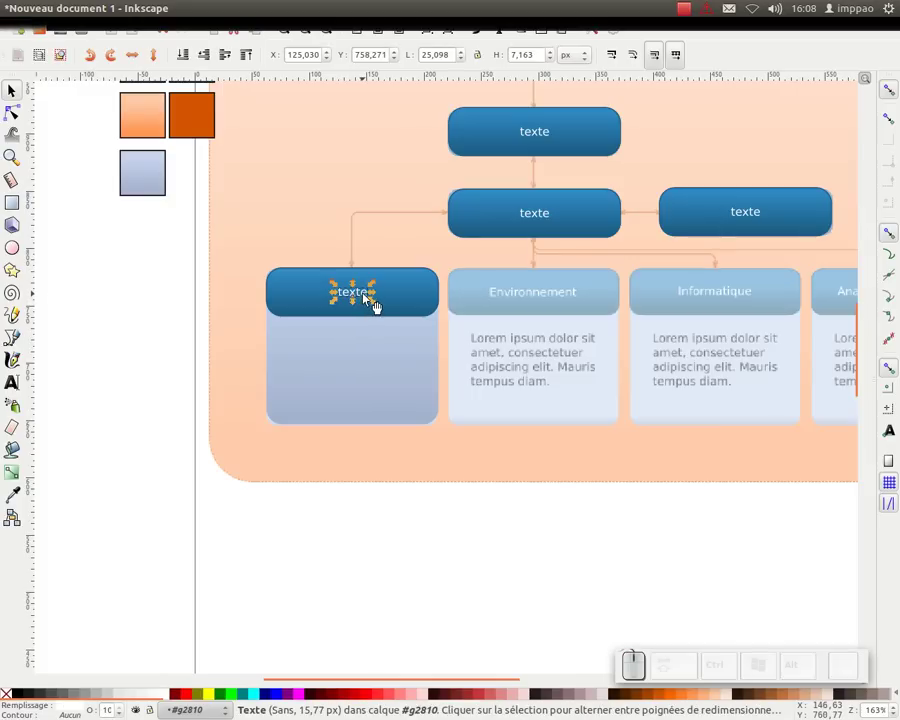
drag(368, 304, 178, 341)
key(space)
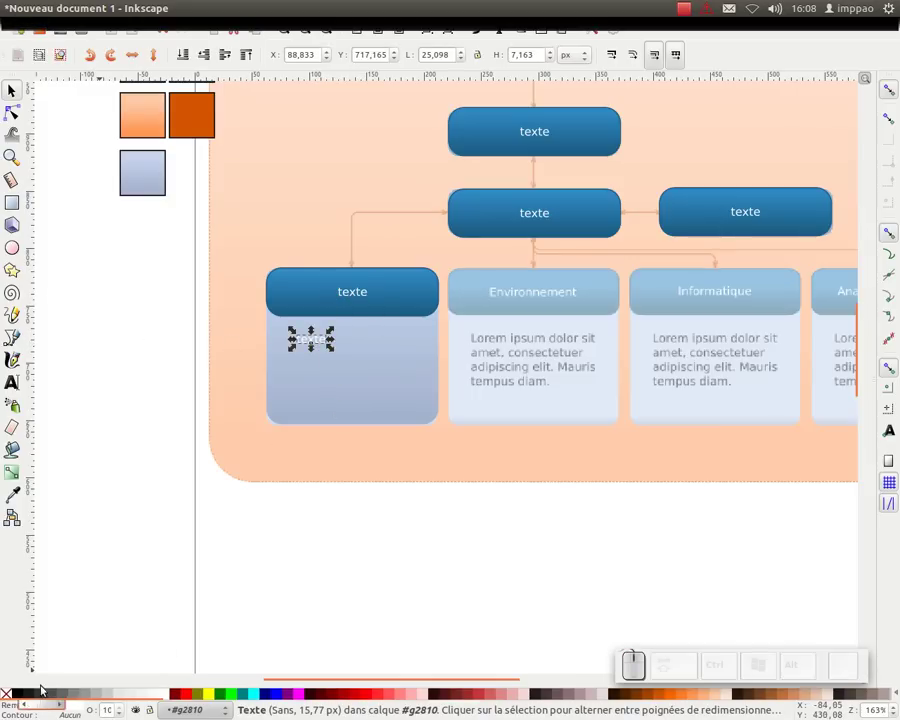
click(24, 699)
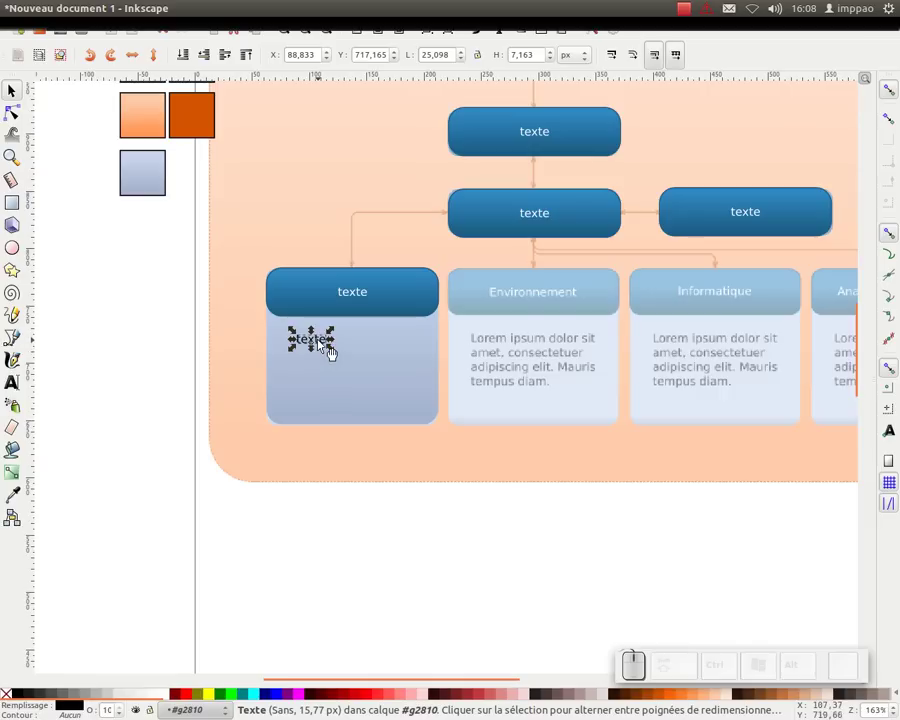
Step: Edit the copy into several lines of xoxo placeholder text, then reselect the whole panel
key(t)
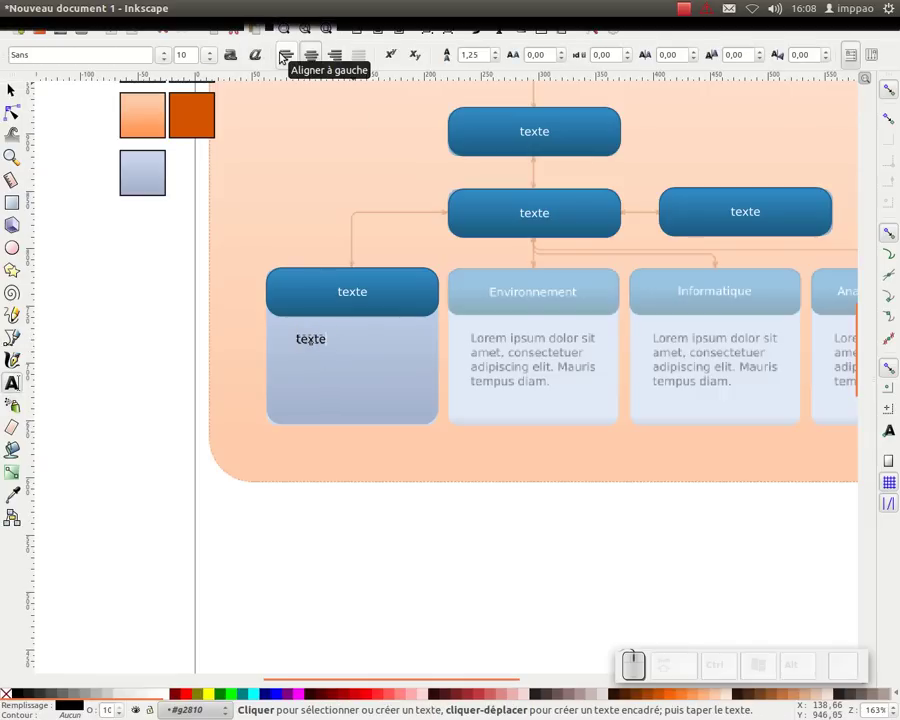
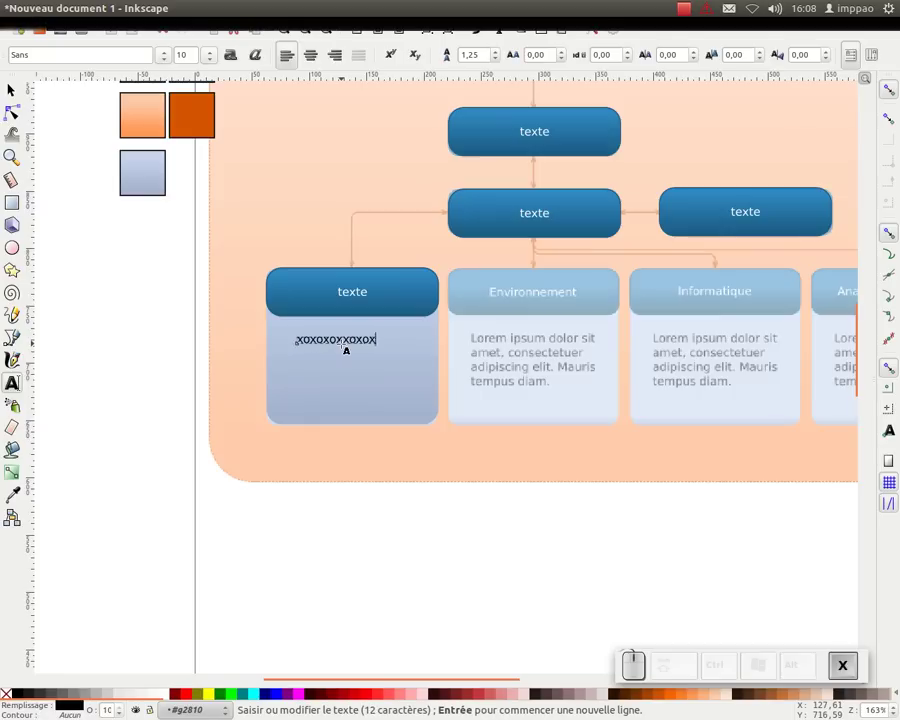
key(Return)
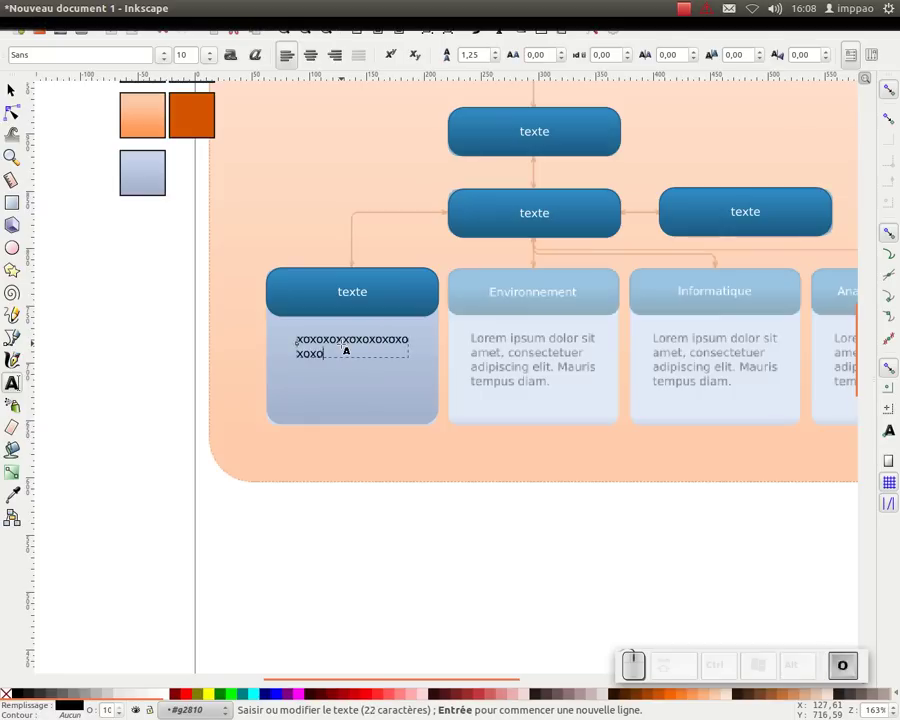
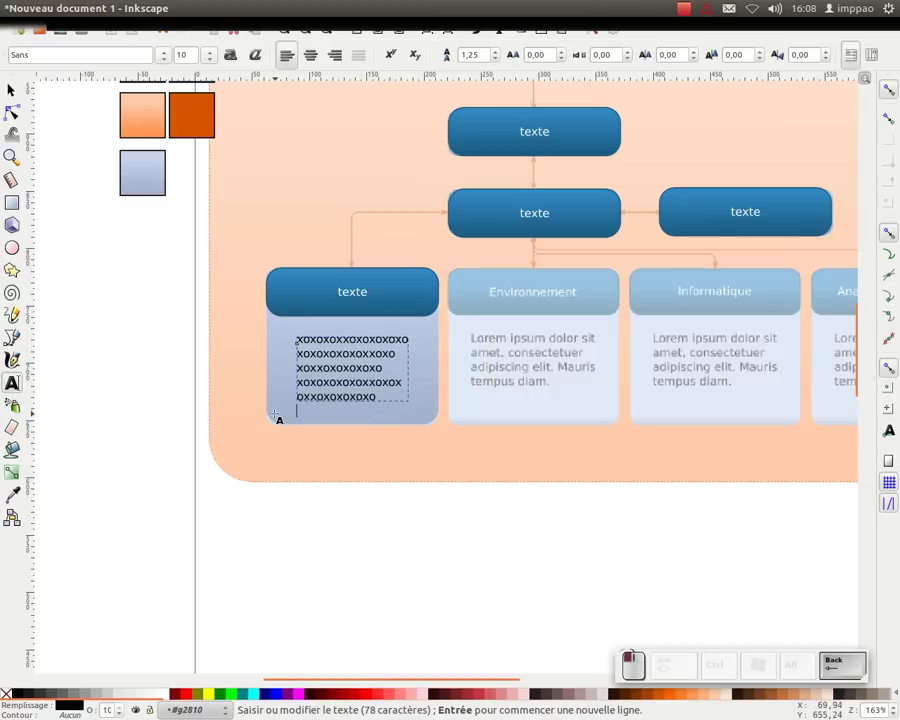
drag(22, 91, 246, 403)
click(427, 350)
middle_click(325, 311)
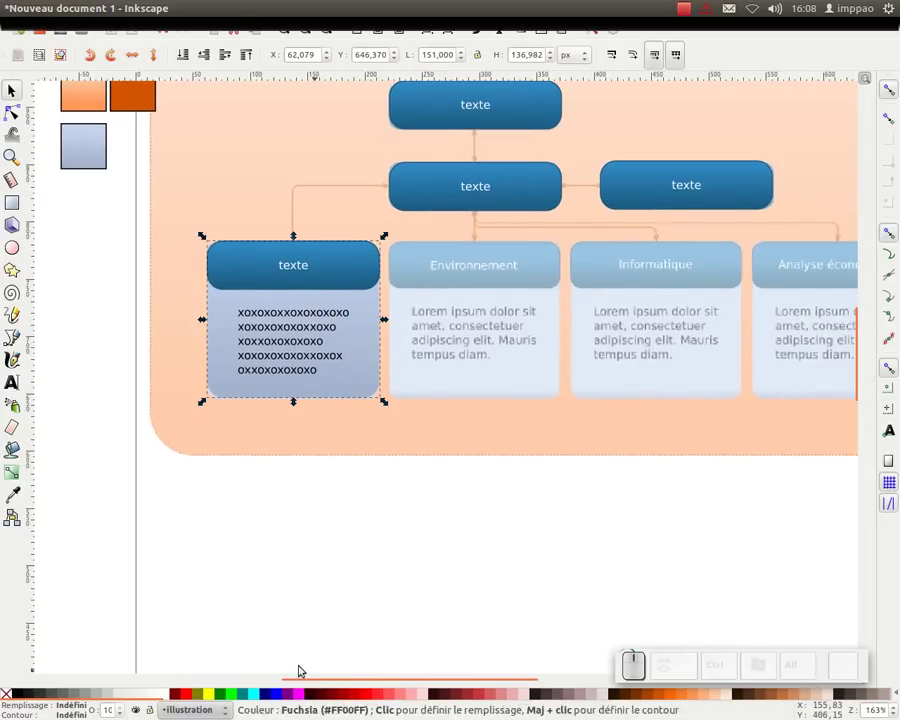
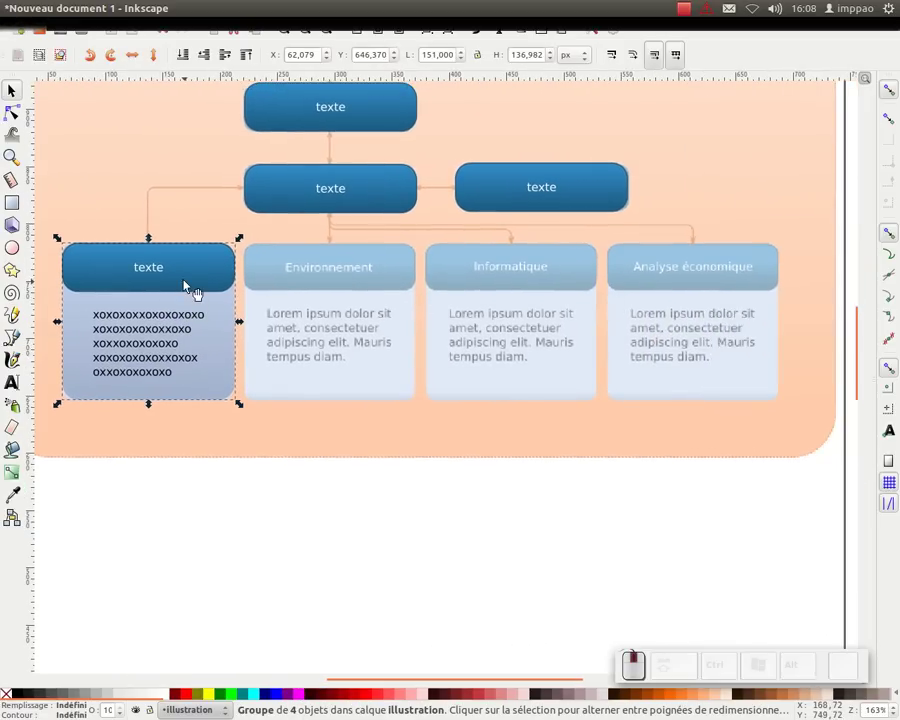
Step: Duplicate the filled panel three times over the other panels in the row
drag(195, 285, 409, 56)
key(space)
key(space)
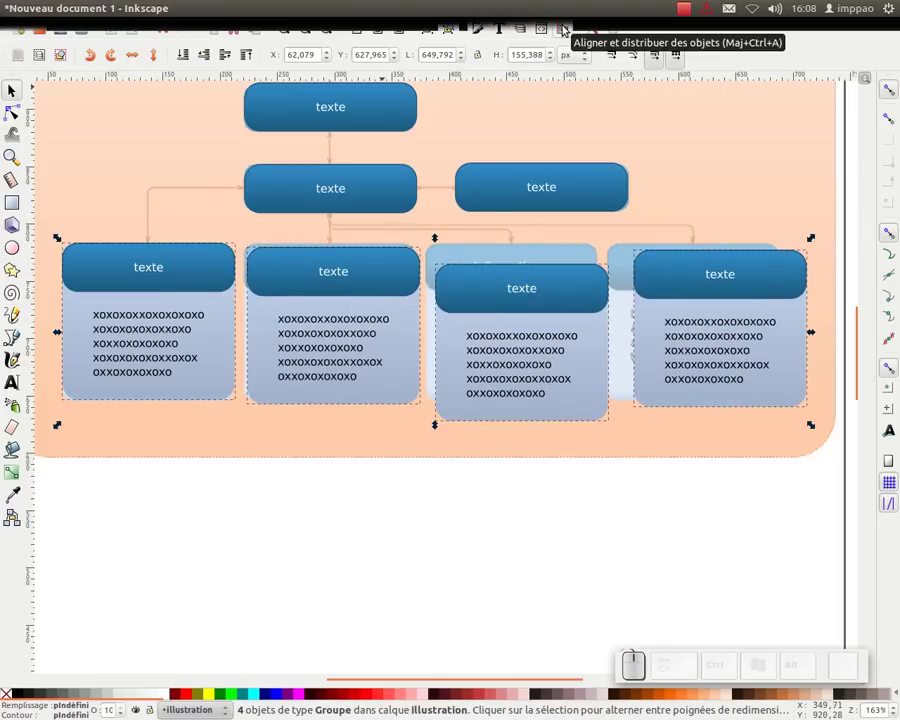
Step: Align the four panels' top edges and distribute them evenly, then zoom out to the whole chart
click(569, 30)
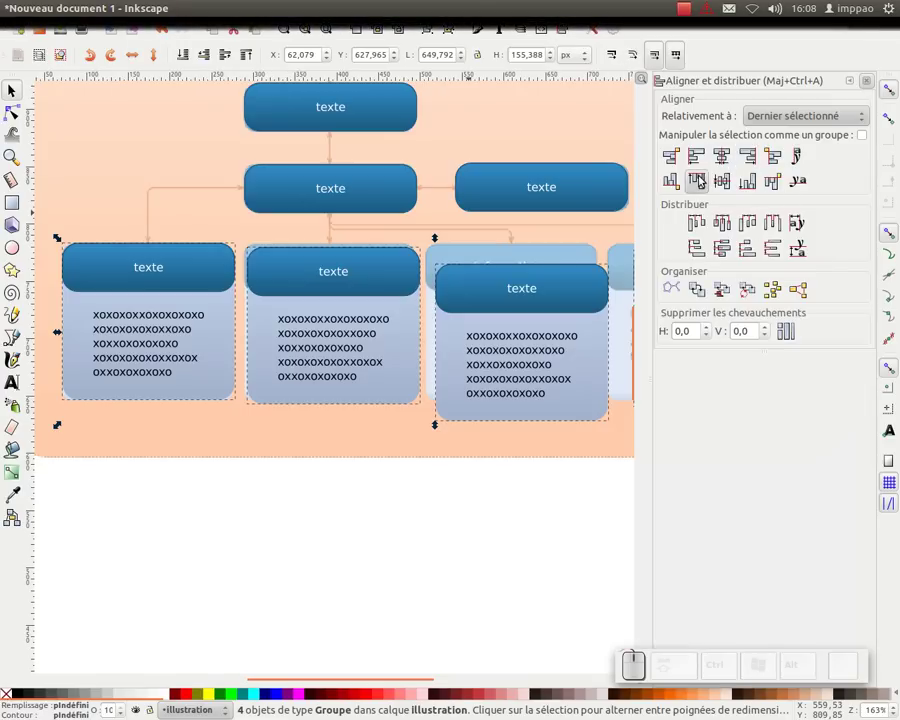
click(705, 180)
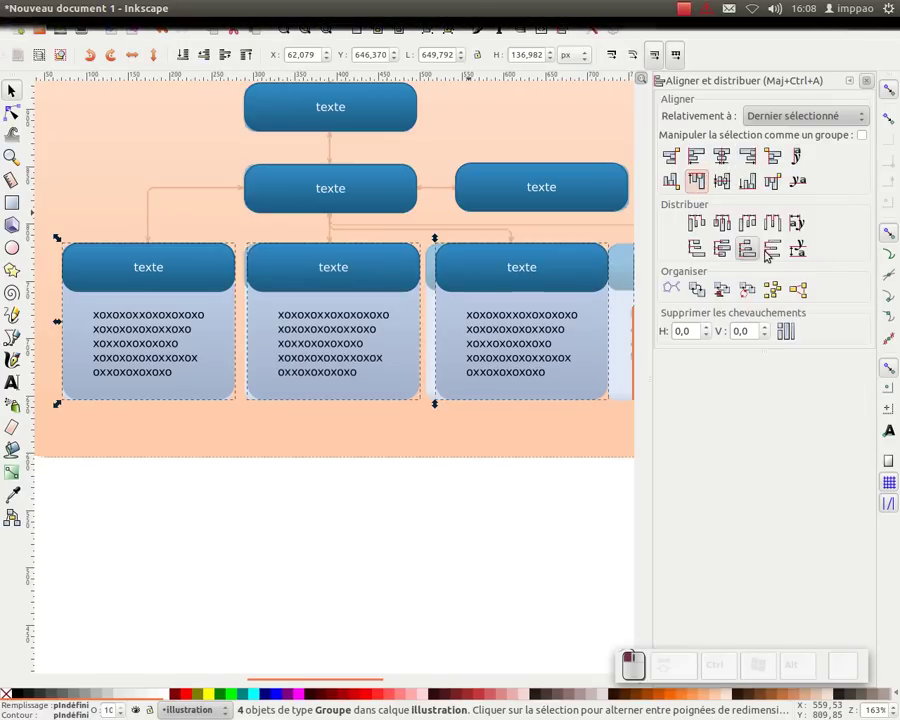
click(777, 228)
key(KP_Subtract)
drag(368, 356, 314, 462)
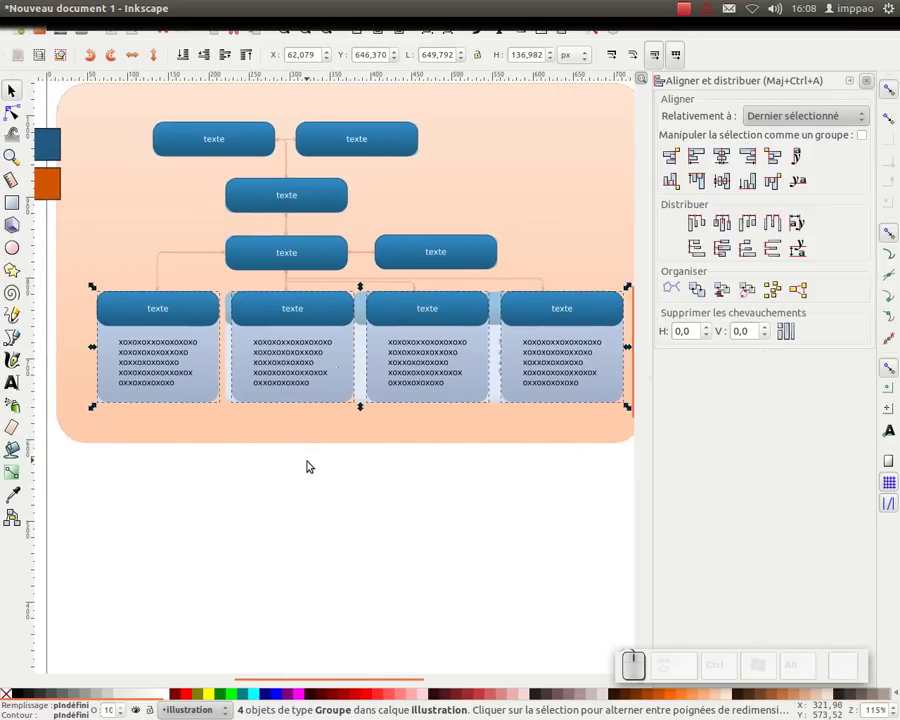
click(314, 462)
click(870, 87)
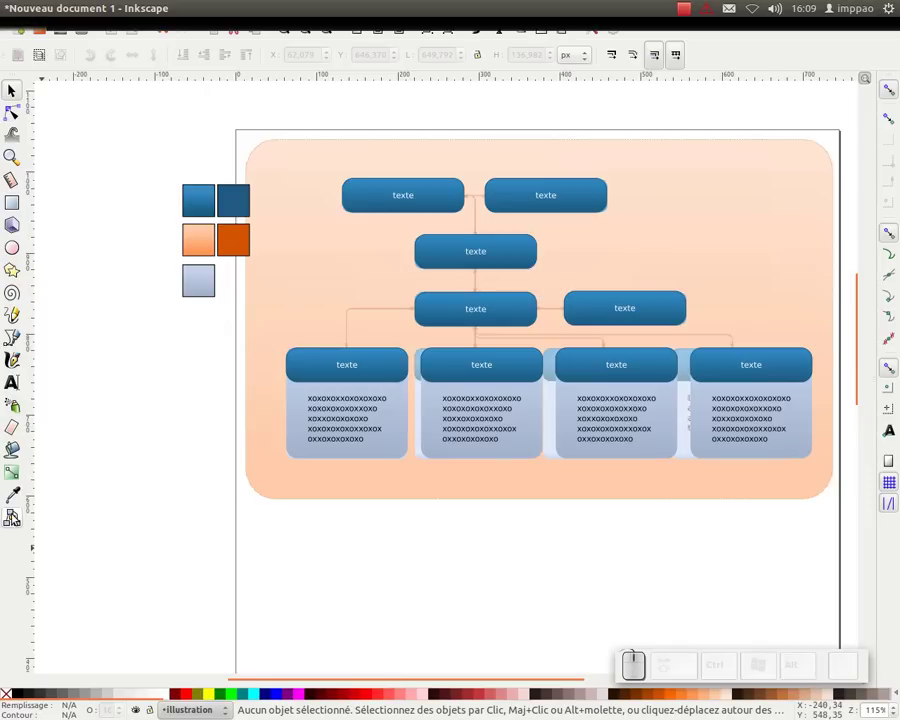
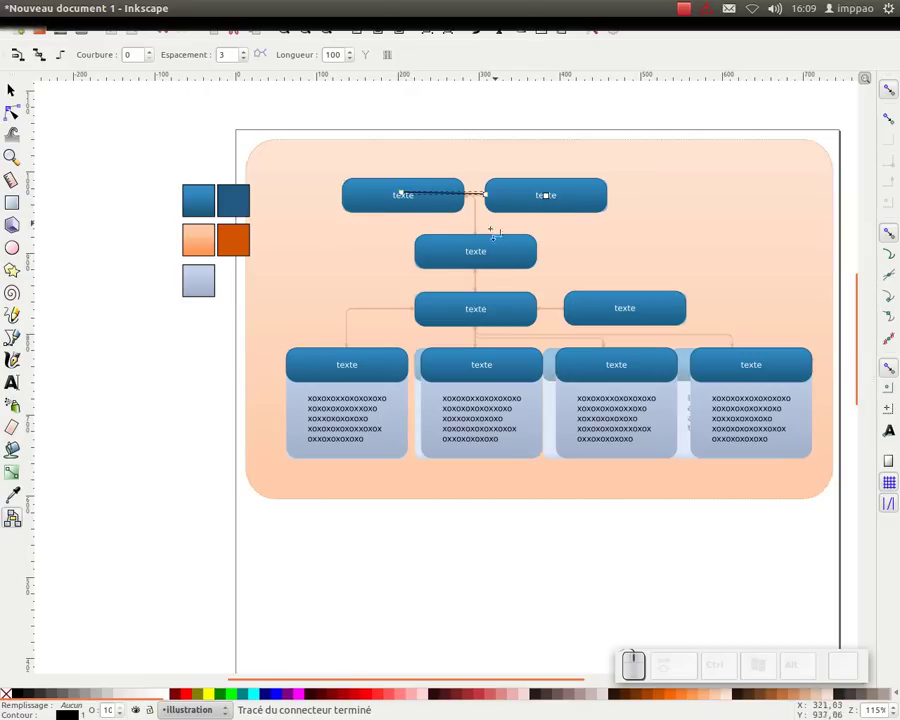
Step: Draw a connector between the Président and Vice-Président boxes
click(18, 93)
key(Delete)
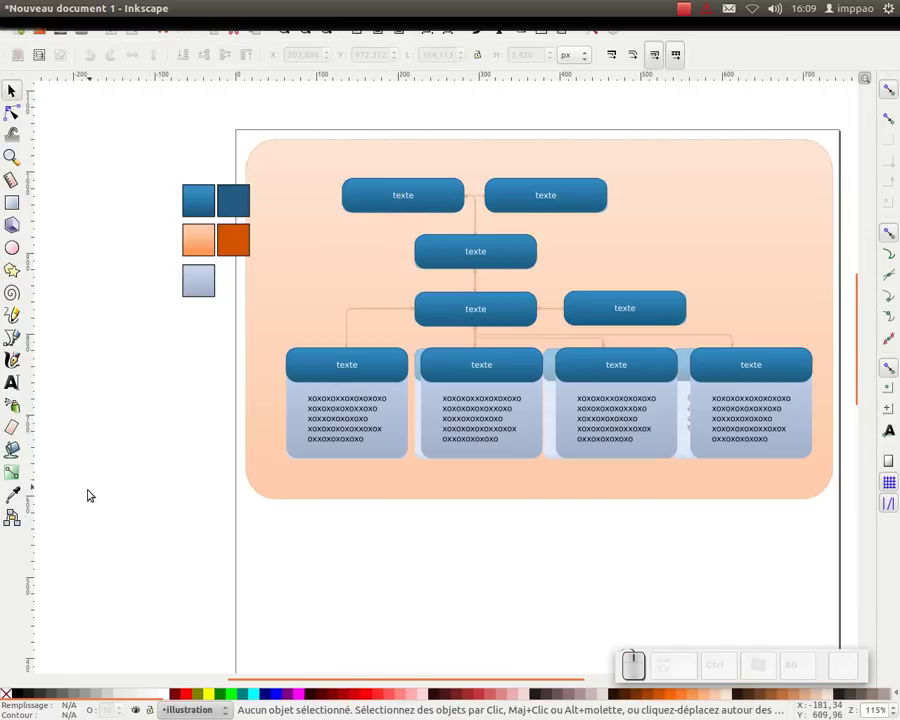
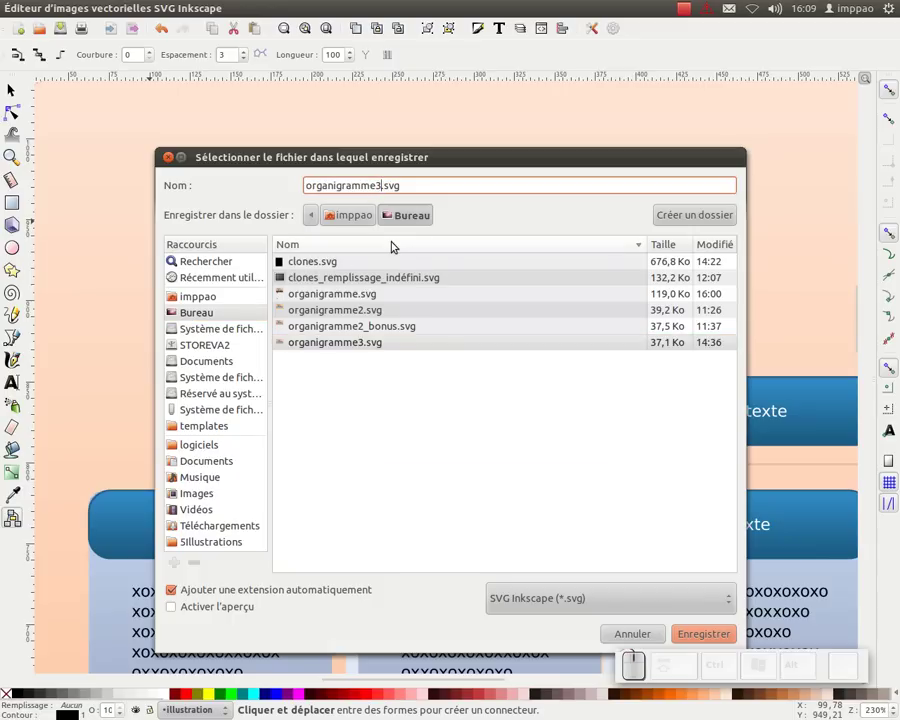
Step: Change the file name to organigramme4.svg for saving on the Bureau
key(BackSpace)
key(KP_4)
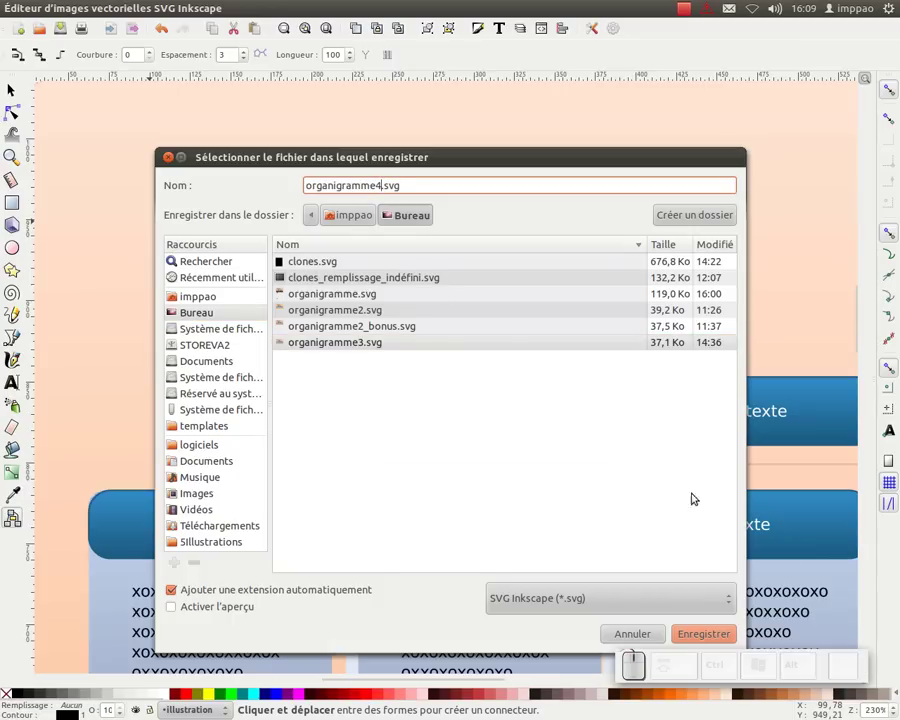
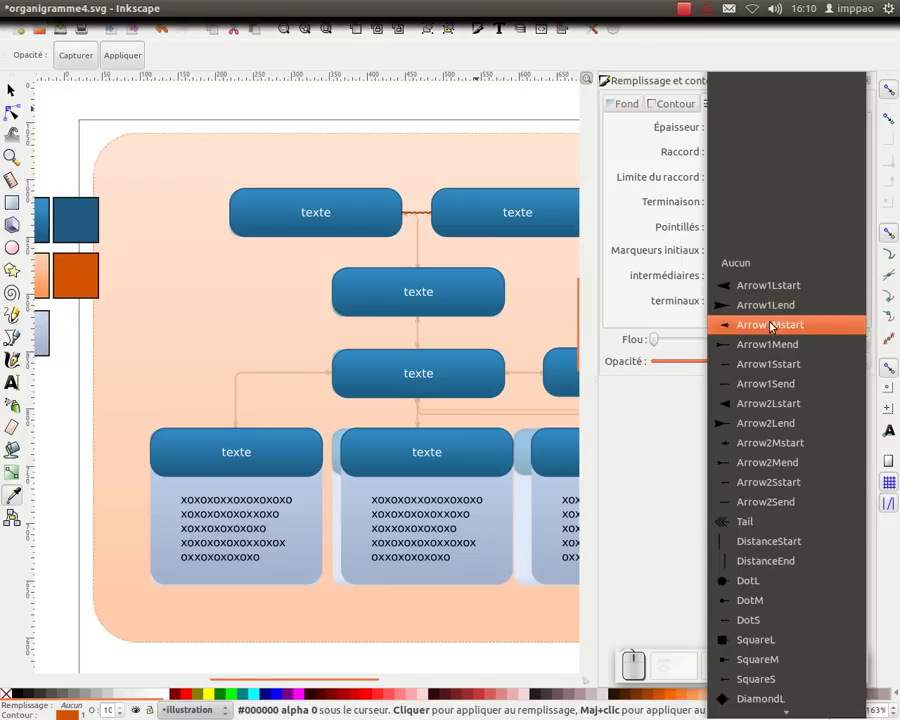
Step: Set the connector's markers to Arrow1Mstart at the start and Arrow1Mend at the end
click(764, 336)
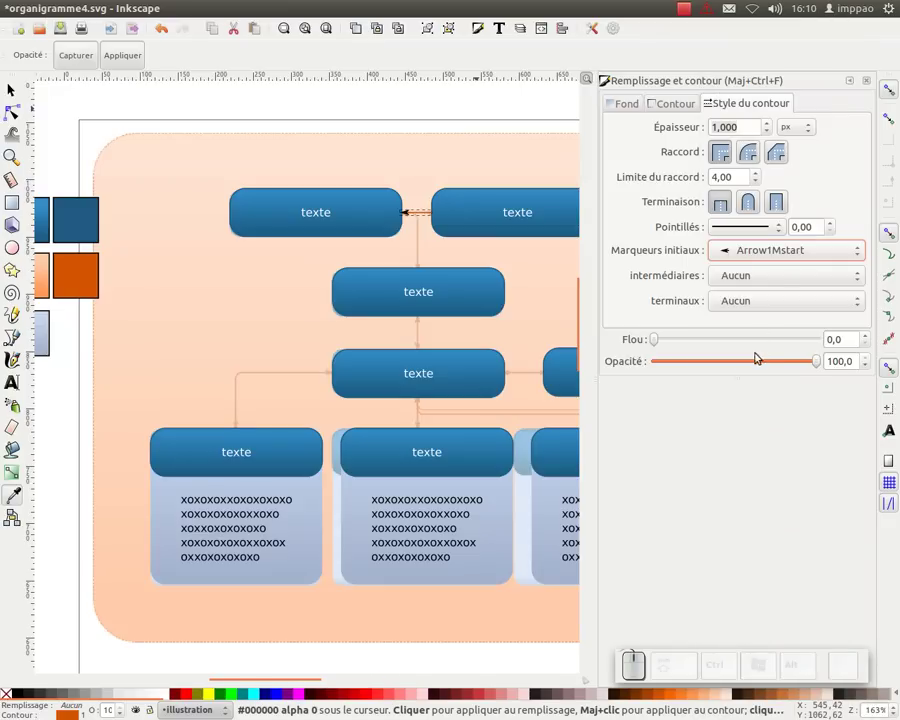
click(769, 309)
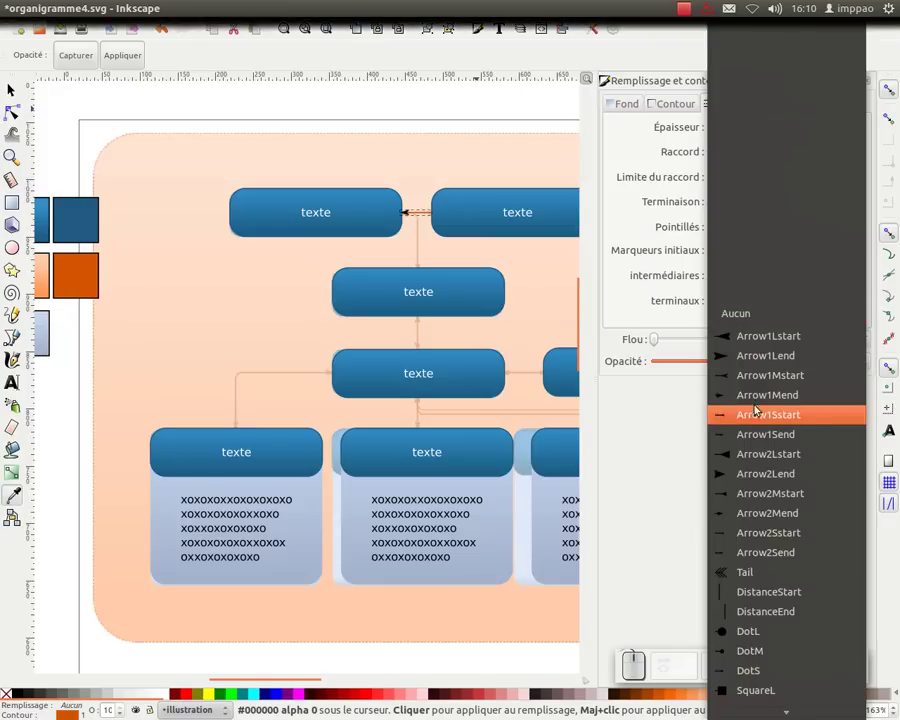
click(763, 403)
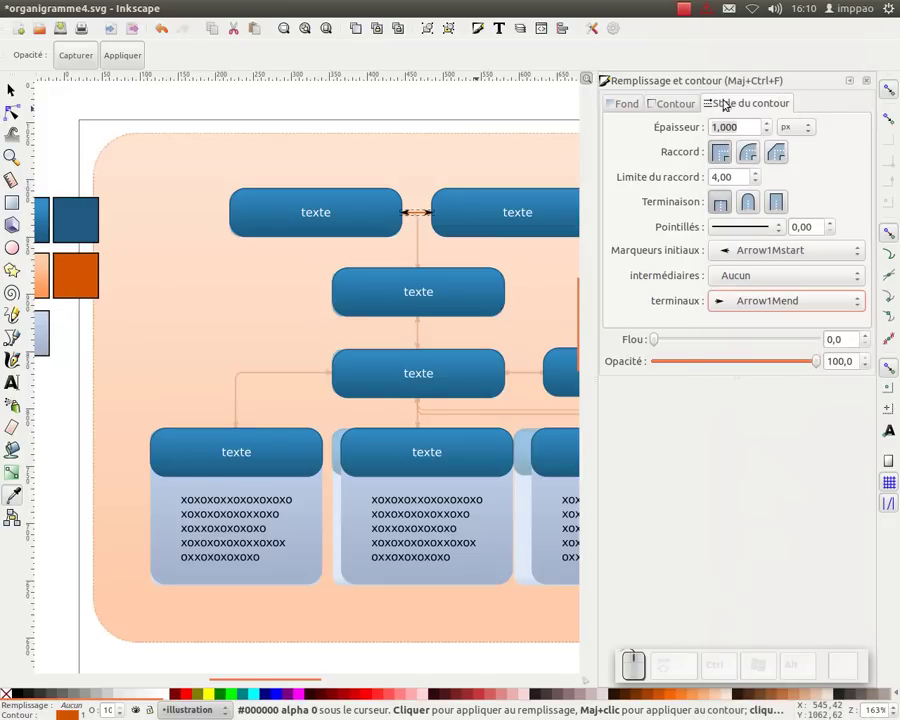
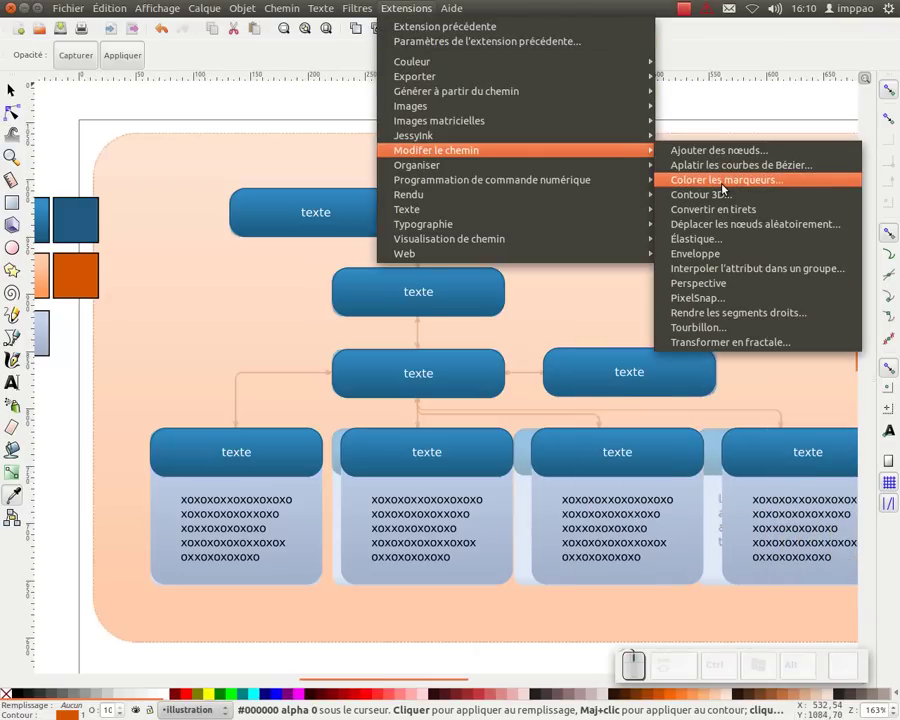
Step: Run Color Markers with live preview so the arrowheads turn orange like the stroke
click(729, 191)
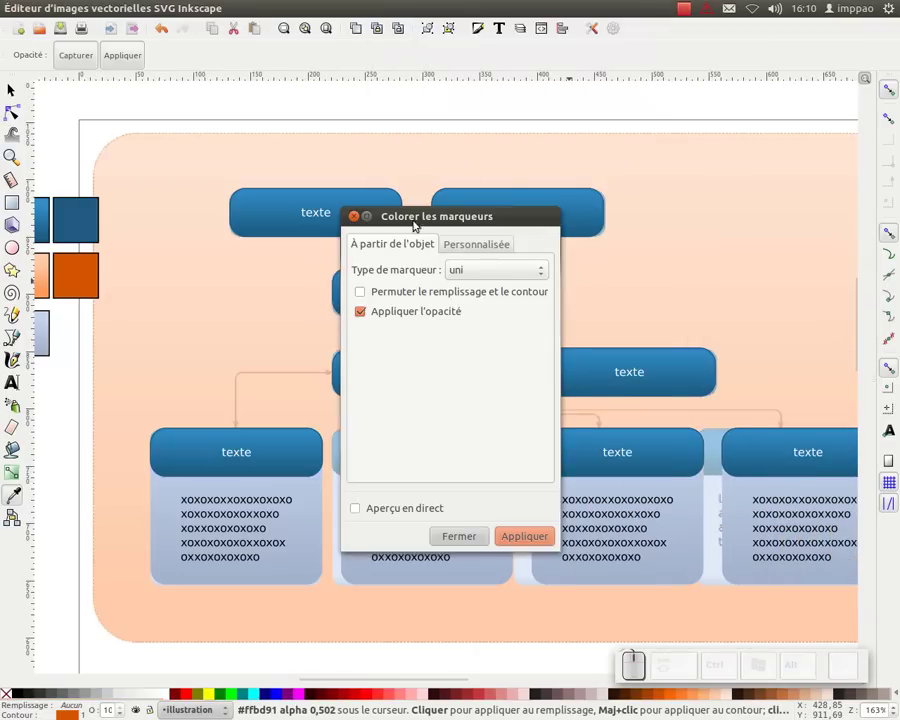
click(671, 145)
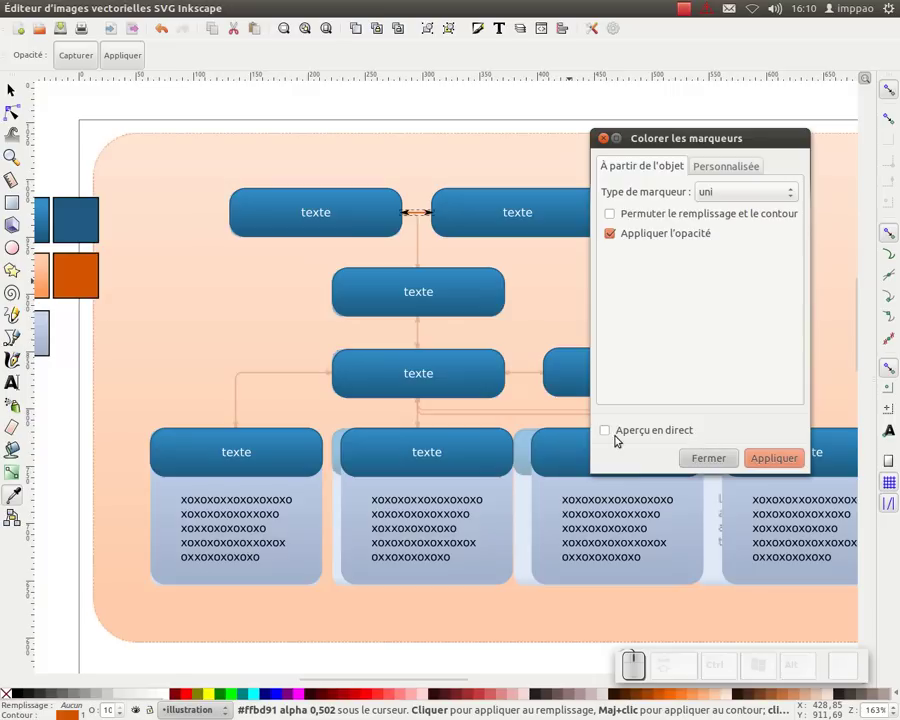
click(612, 437)
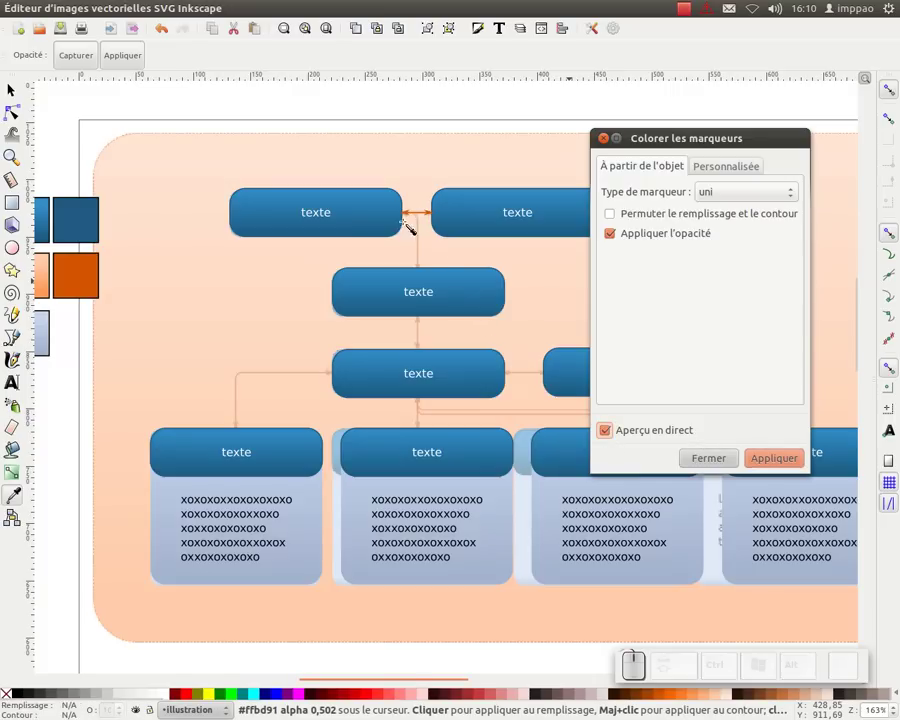
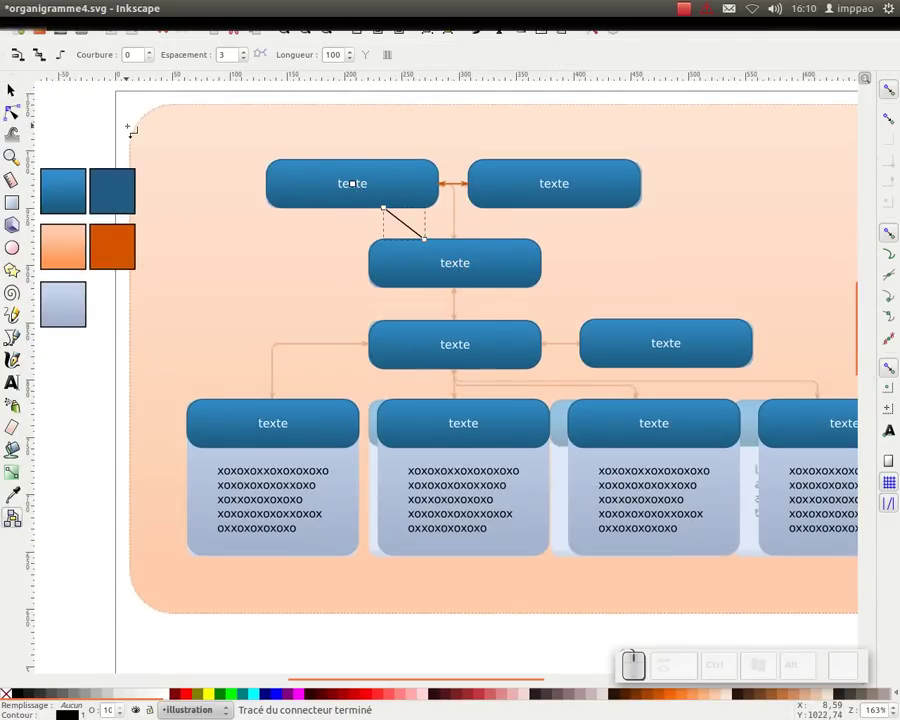
Step: Draw a connector from the central box to the leftmost panel, routing around the selected panel
key(ctrl+z)
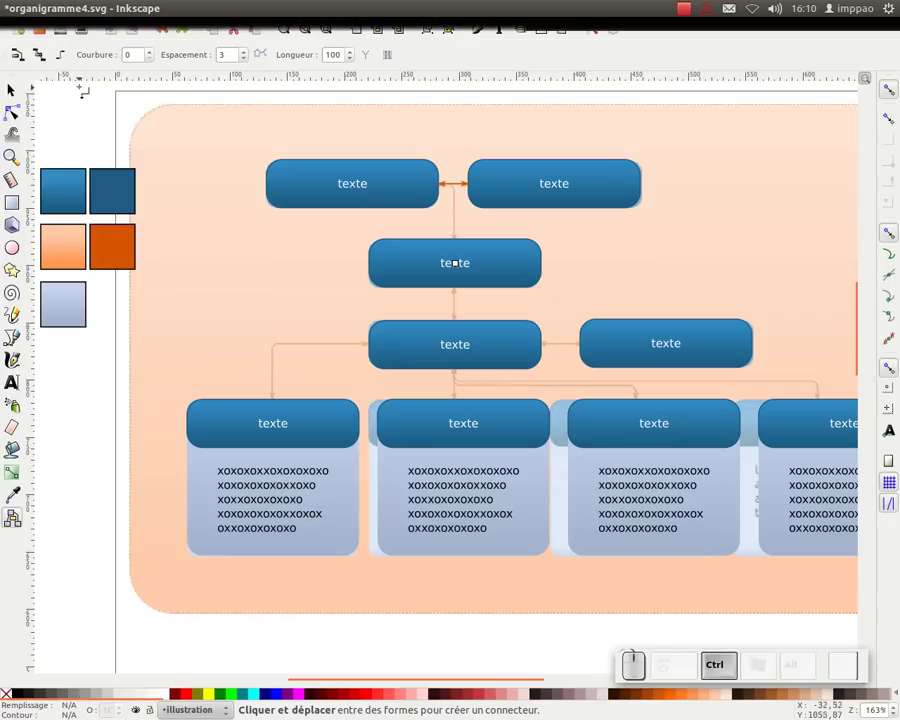
click(67, 58)
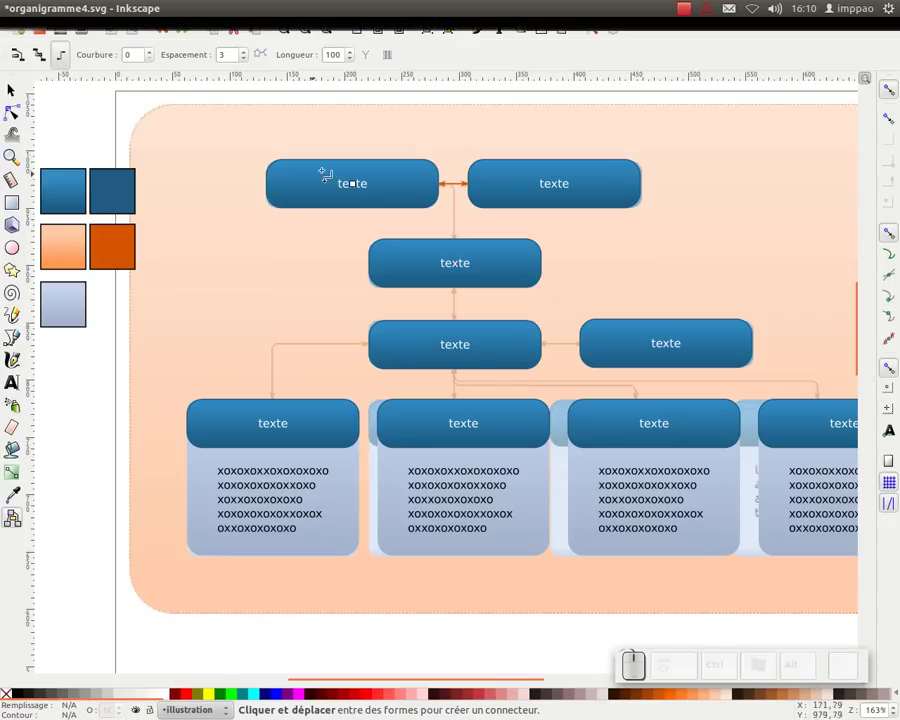
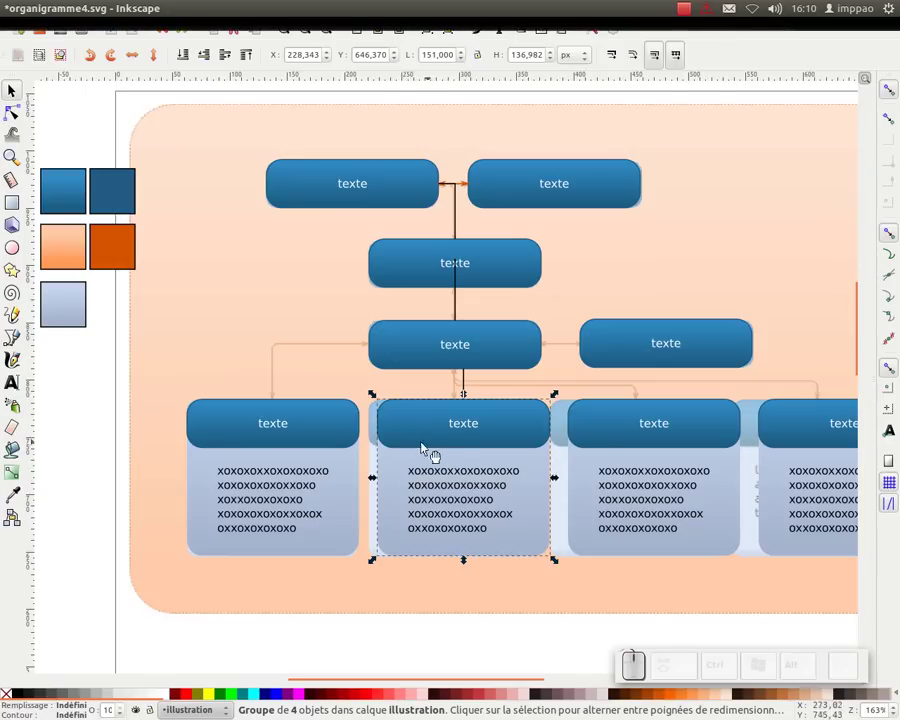
click(15, 524)
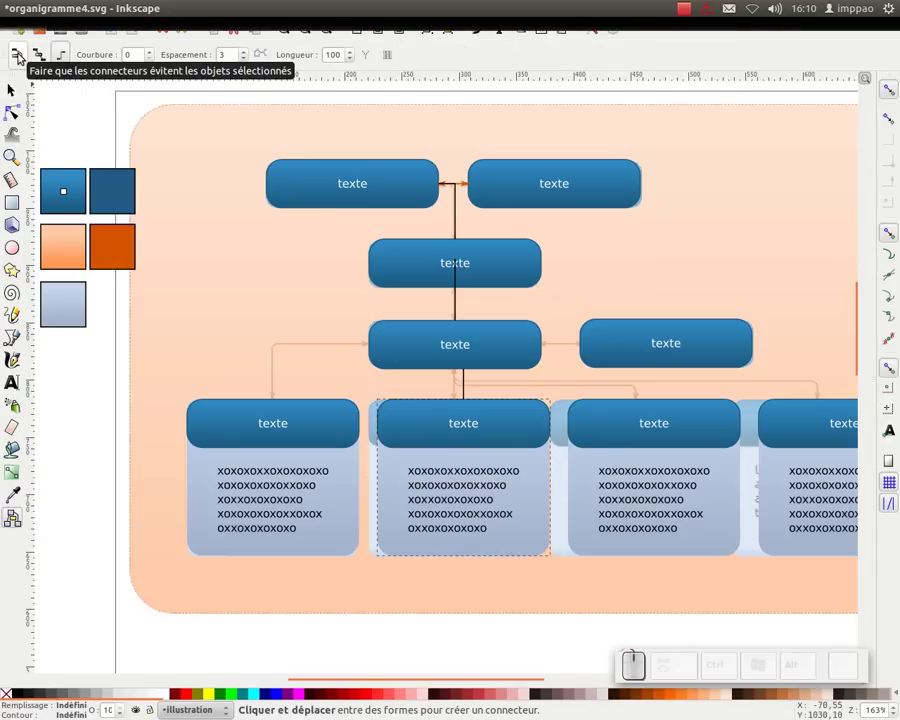
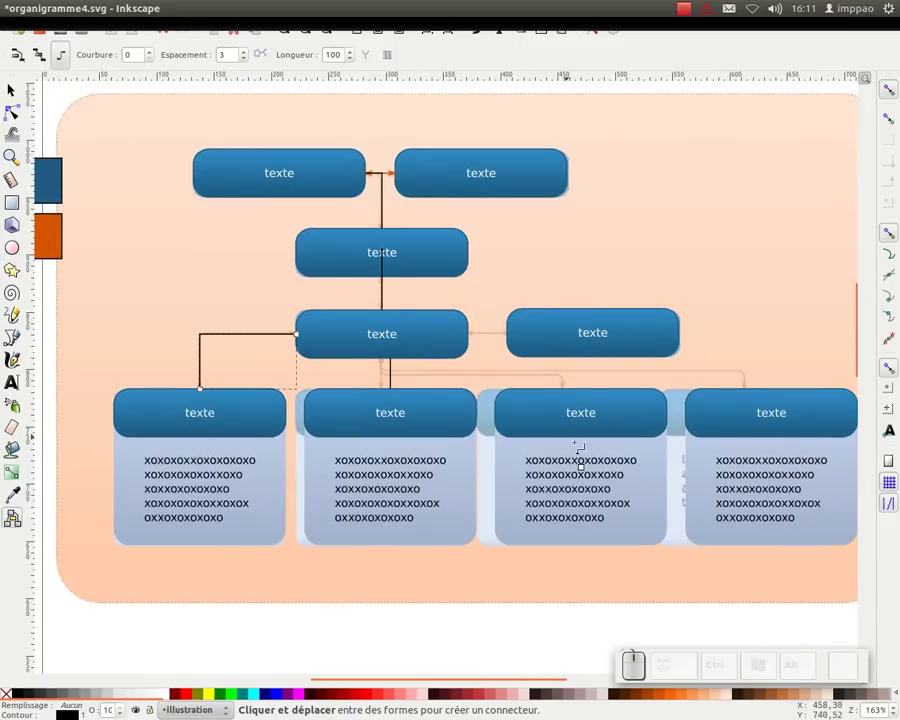
click(20, 94)
drag(381, 409, 579, 341)
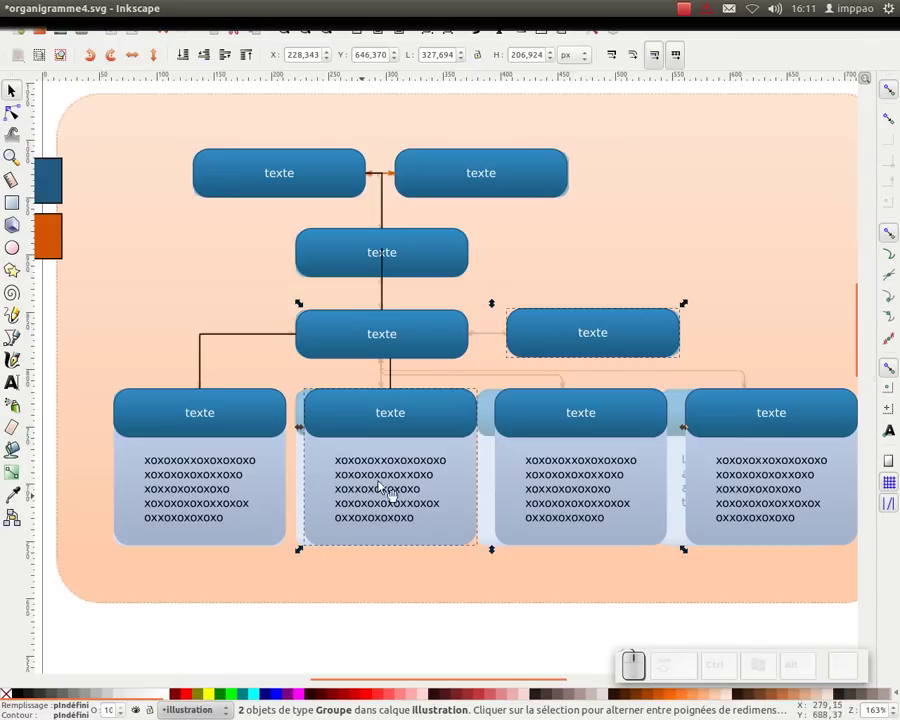
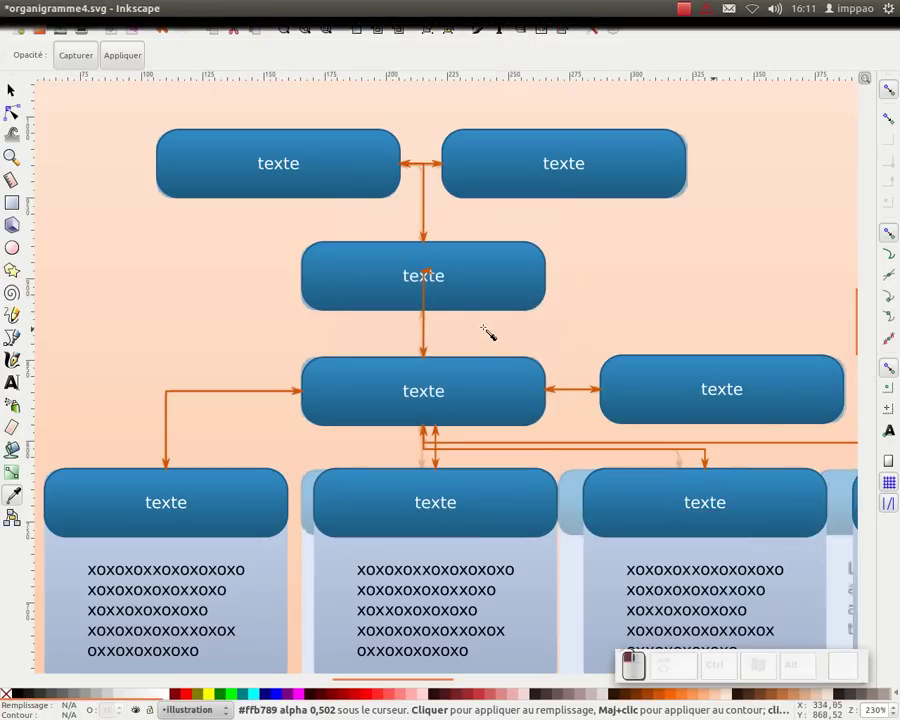
Step: Zoom out, delete the selected vertical connector and switch to the Gradient tool
key(KP_Subtract)
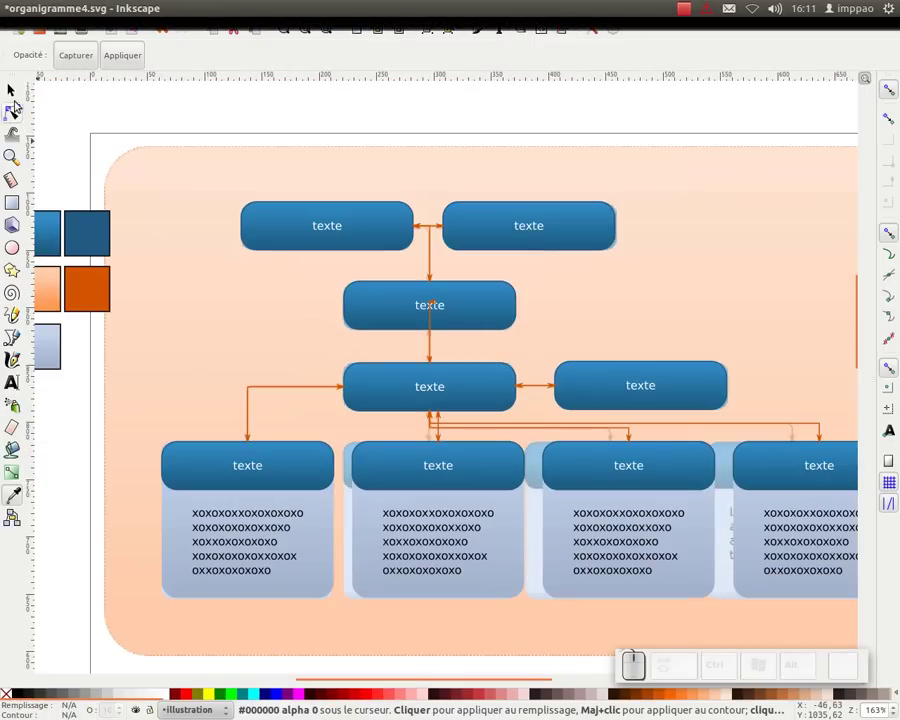
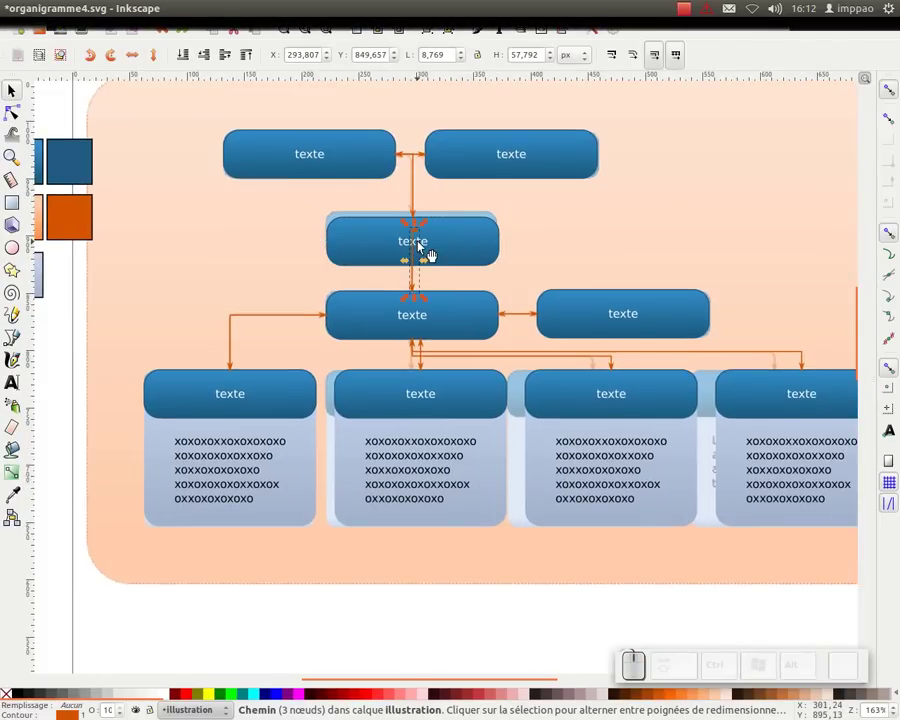
key(Delete)
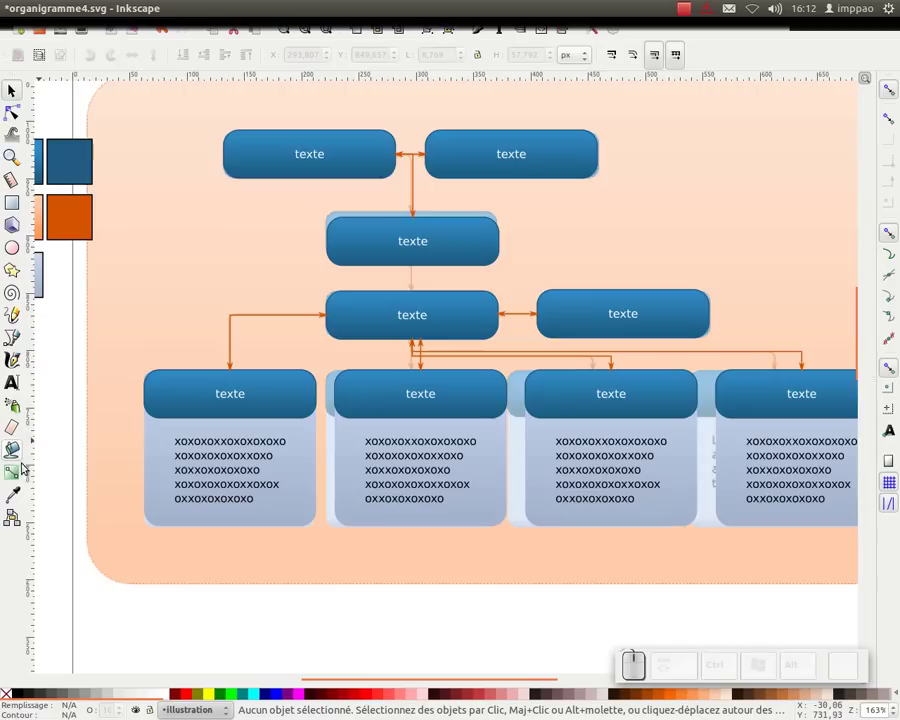
click(20, 475)
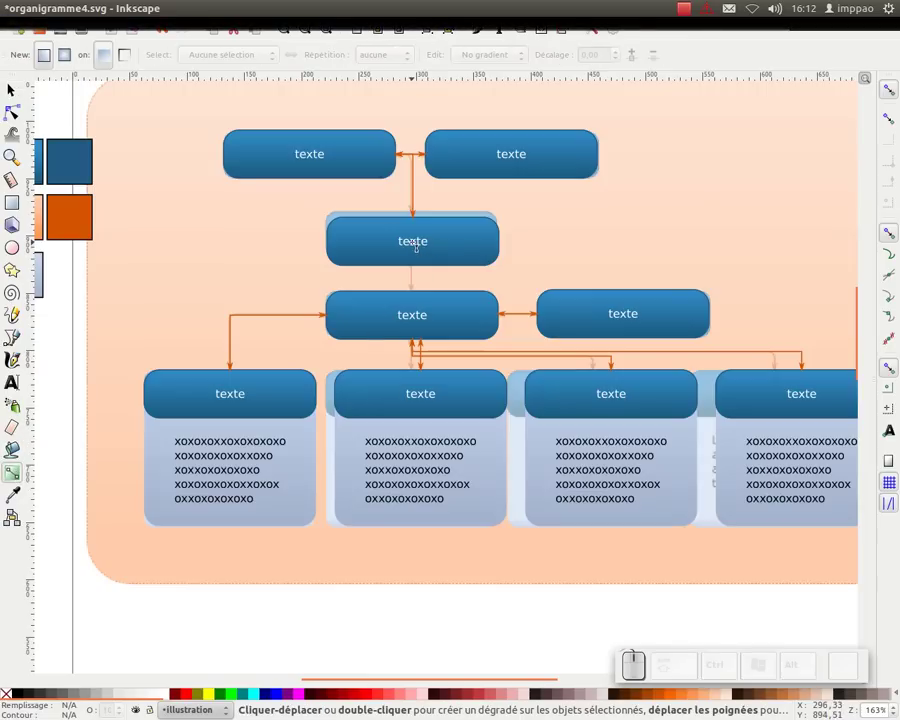
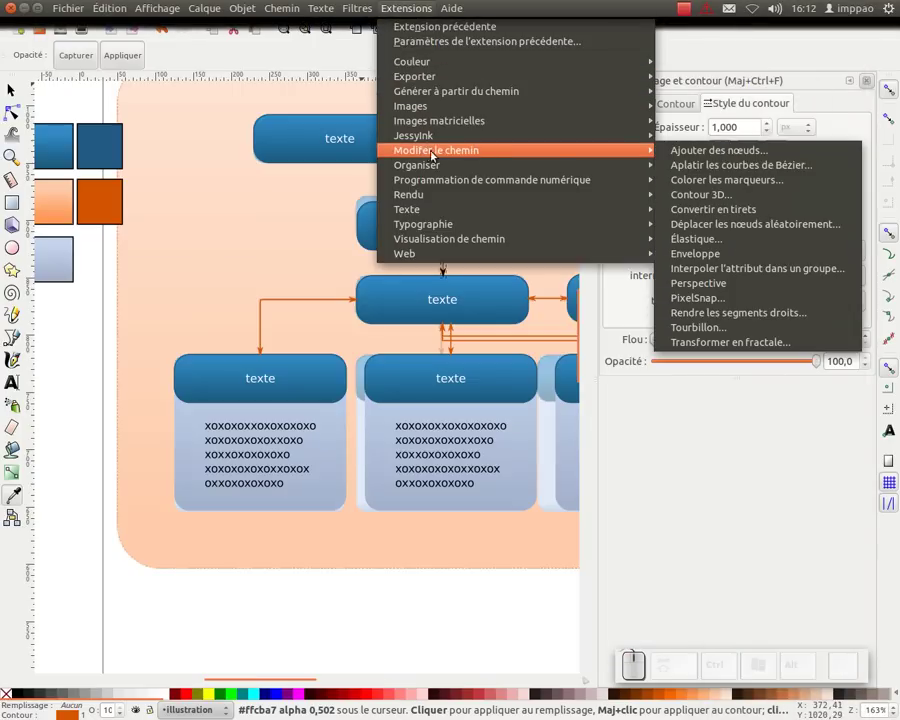
Step: Apply Color Markers 'from object' so the new connector's arrowheads turn orange
click(714, 189)
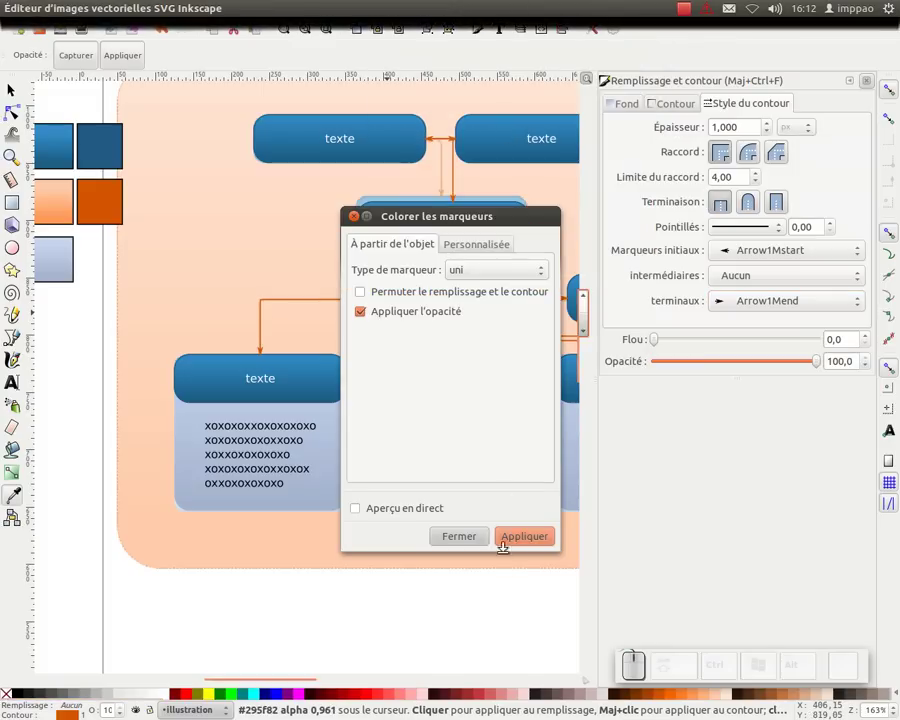
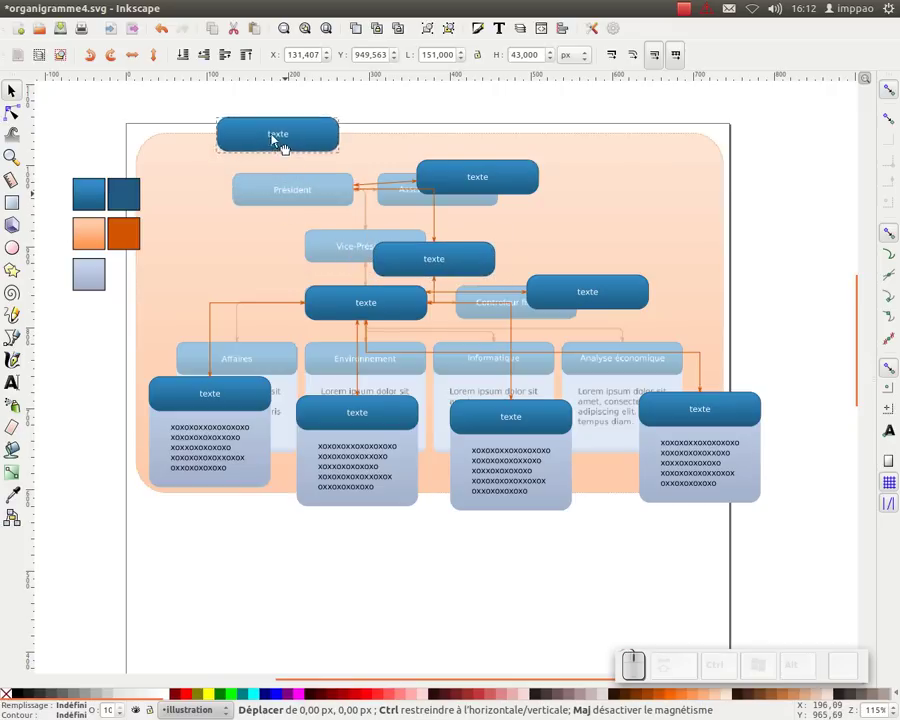
Step: Undo the accidental box move and zoom out to view the chart
key(ctrl+z)
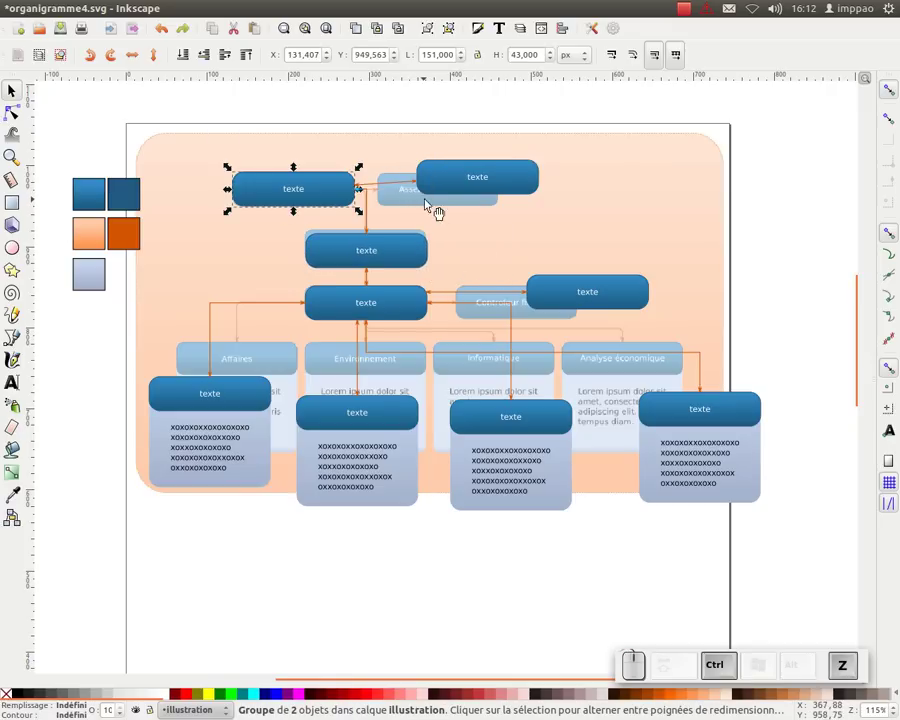
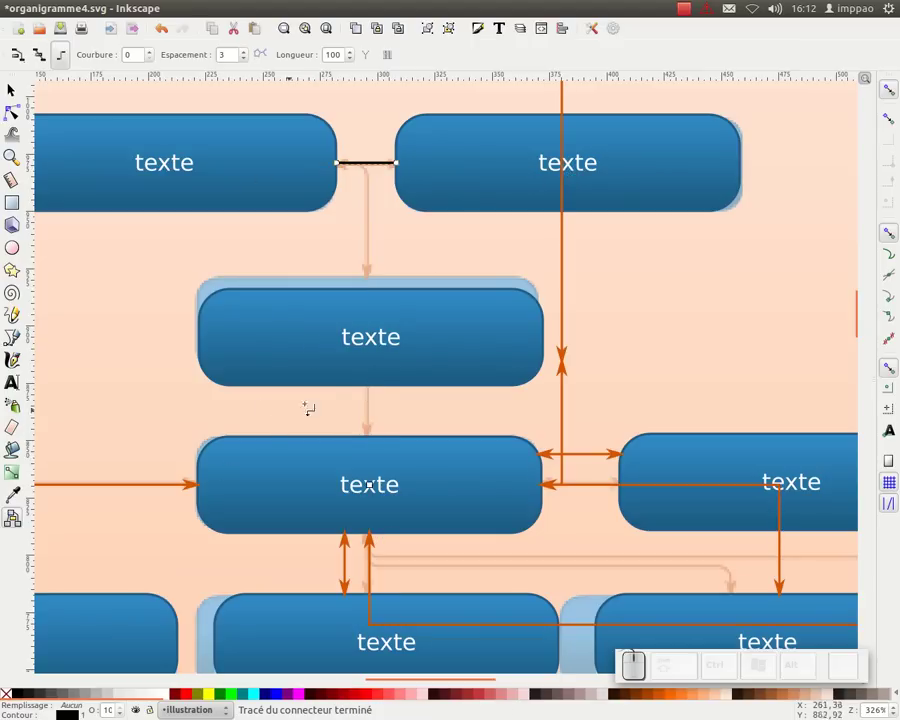
key(KP_Subtract)
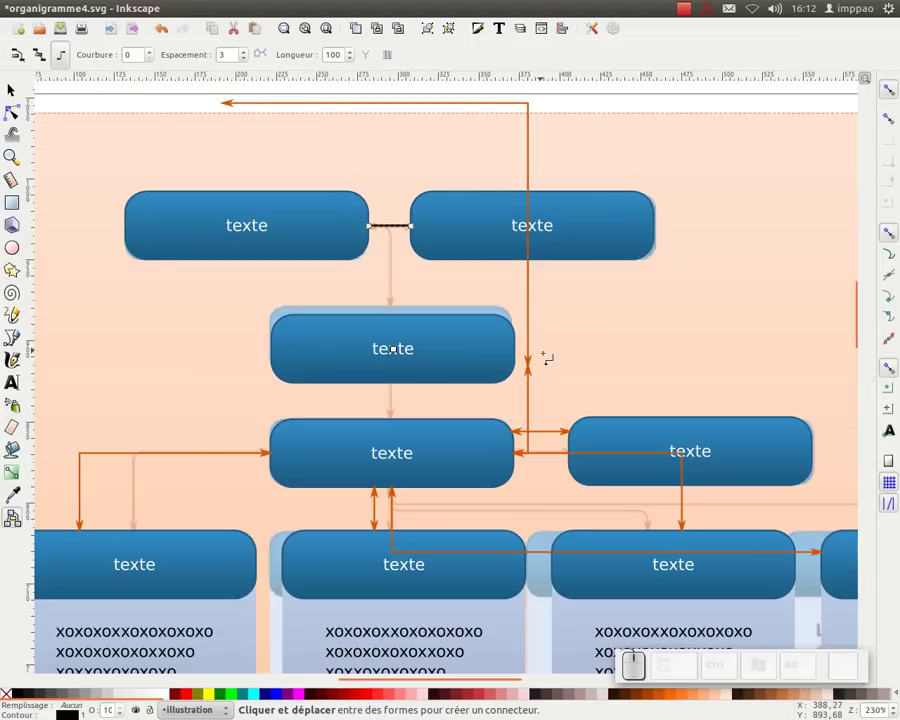
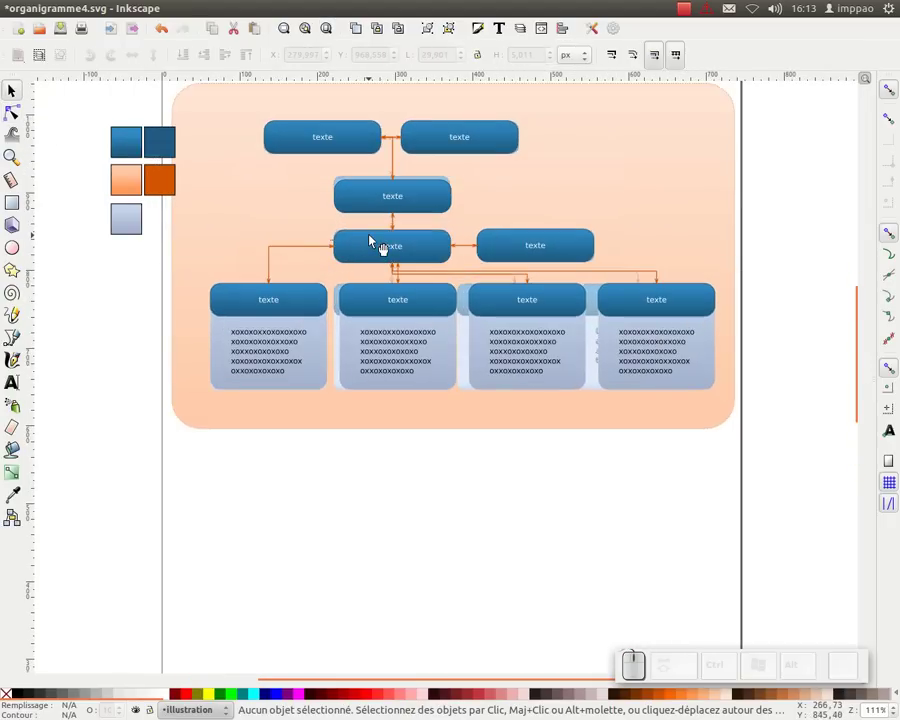
Step: Strengthen the background's orange gradient stops, save organigramme4.svg, and bring the other chart window forward
click(374, 246)
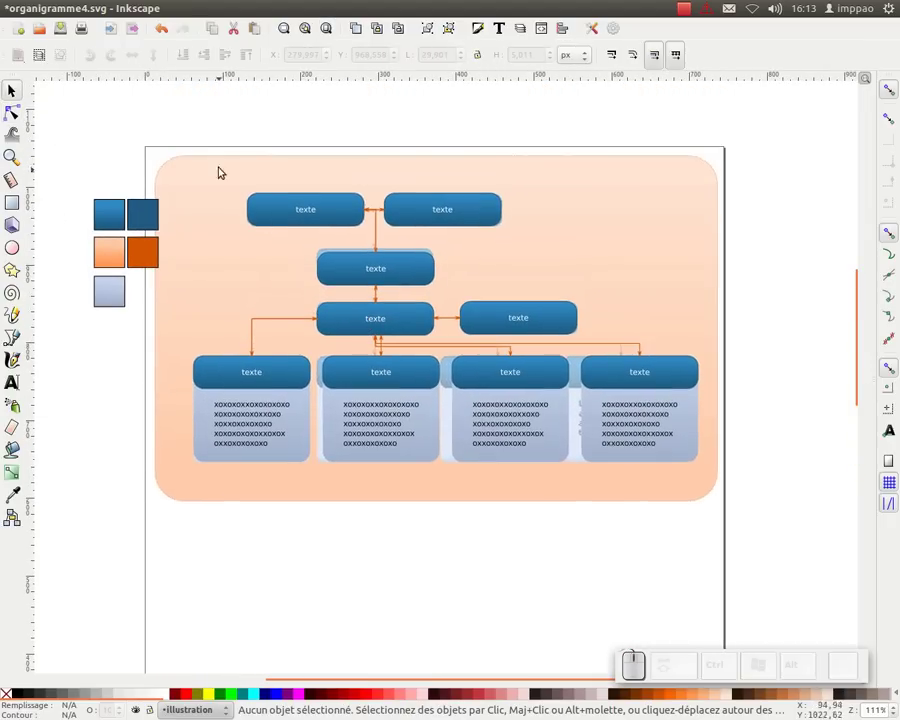
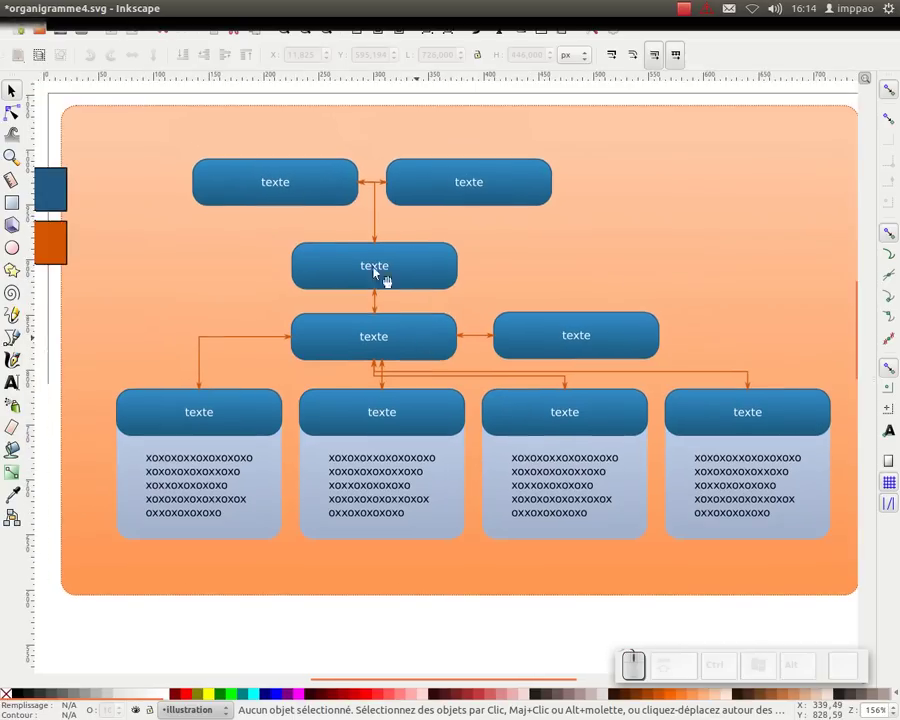
click(66, 37)
click(60, 101)
key(KP_Subtract)
click(176, 166)
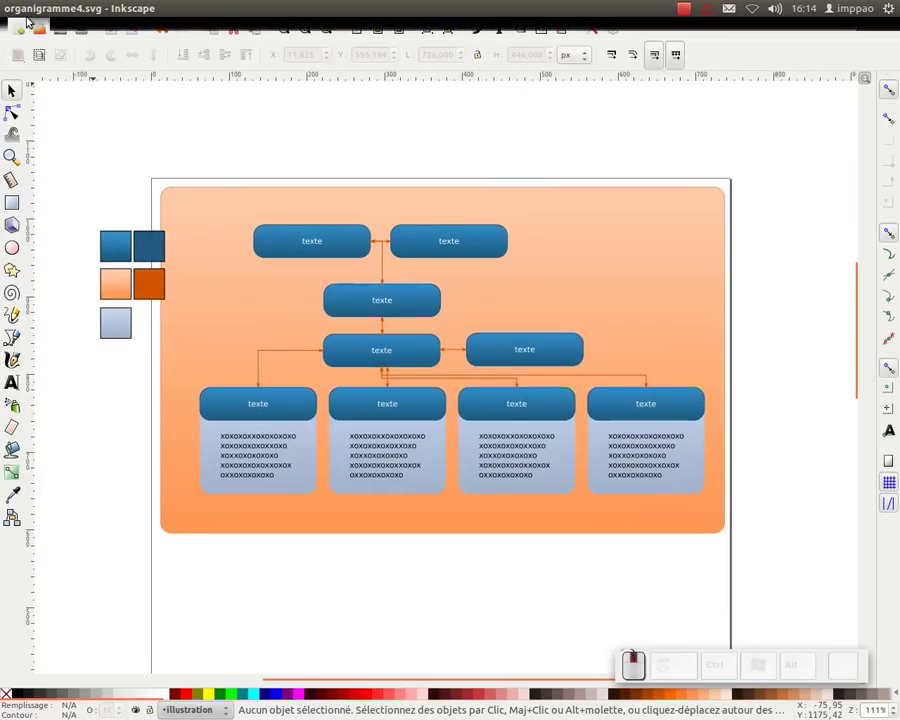
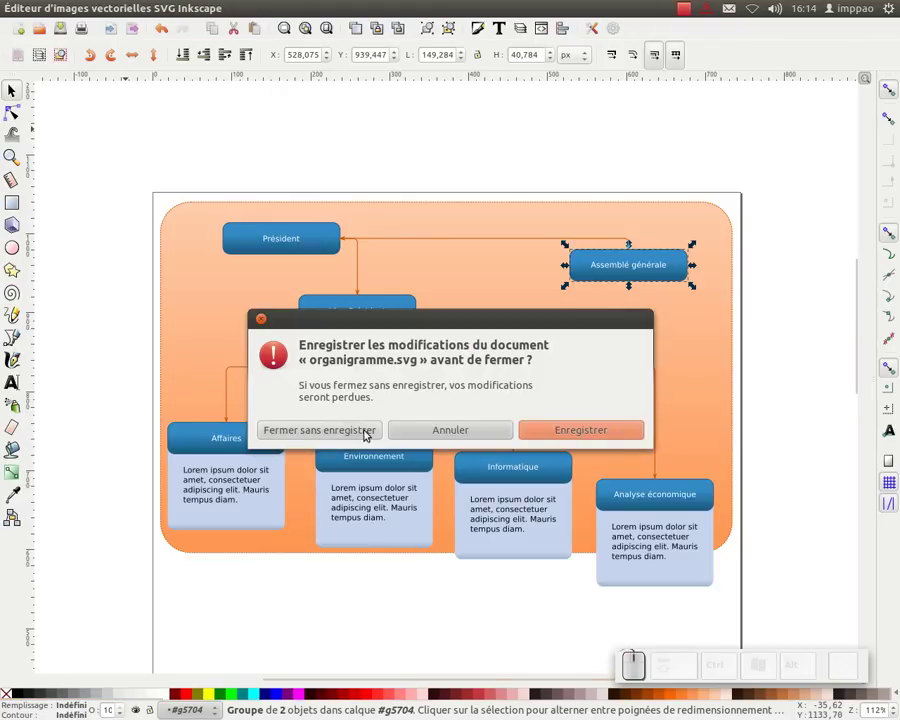
Step: Close organigramme.svg choosing 'Fermer sans enregistrer', then reopen the organigramme4.svg window from the launcher
click(343, 432)
click(361, 367)
click(362, 299)
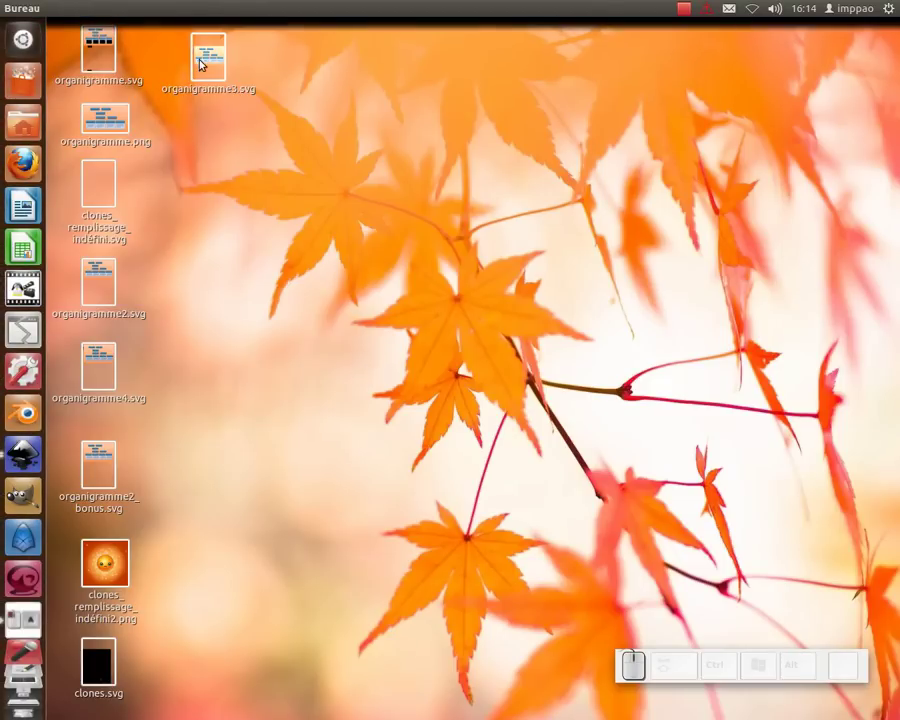
click(113, 373)
click(106, 362)
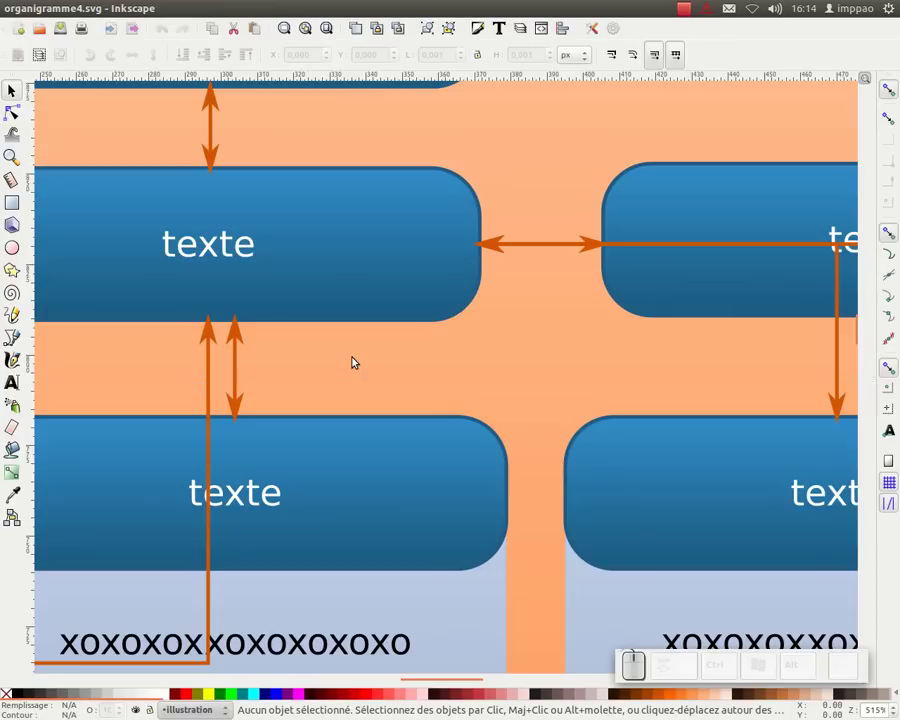
Step: Zoom out, regroup all chart objects so the connectors reroute from the central box to the four panels, then deselect
key(KP_Subtract)
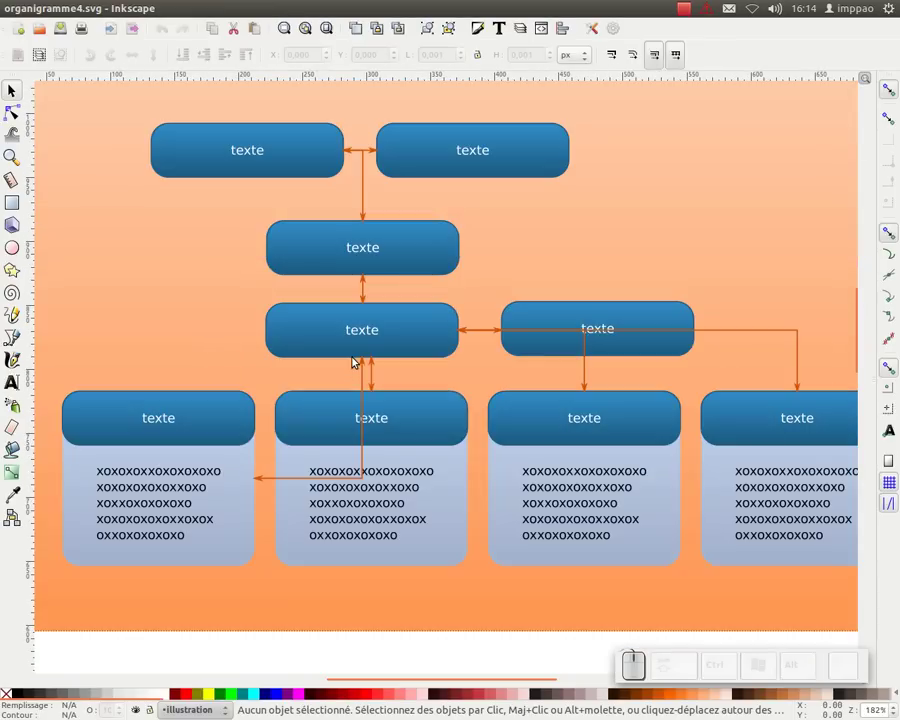
key(KP_Subtract)
click(173, 128)
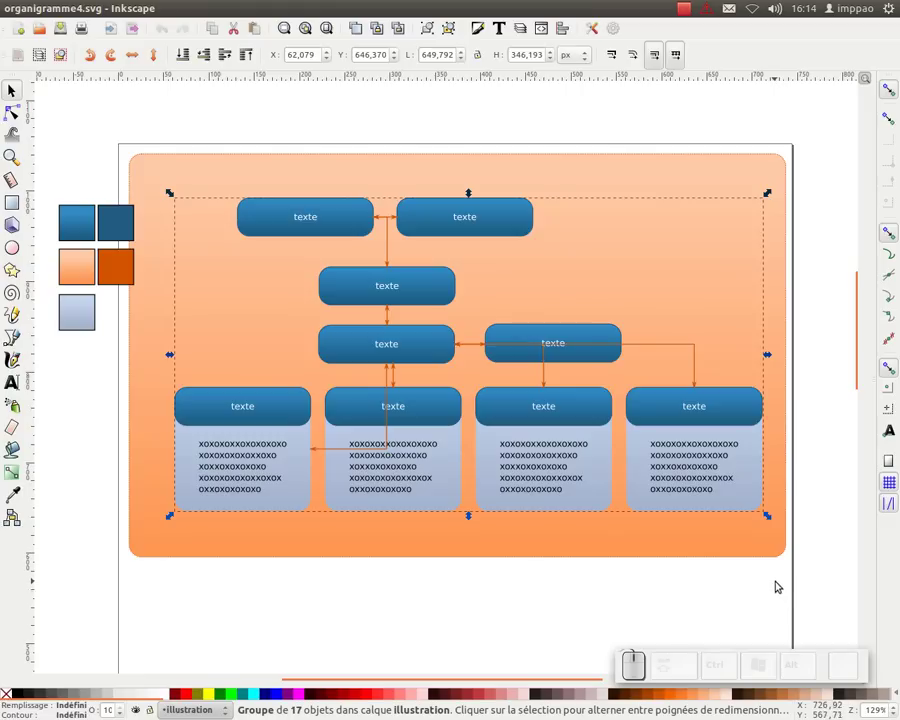
key(ctrl+g)
key(shift+g)
click(697, 608)
click(621, 559)
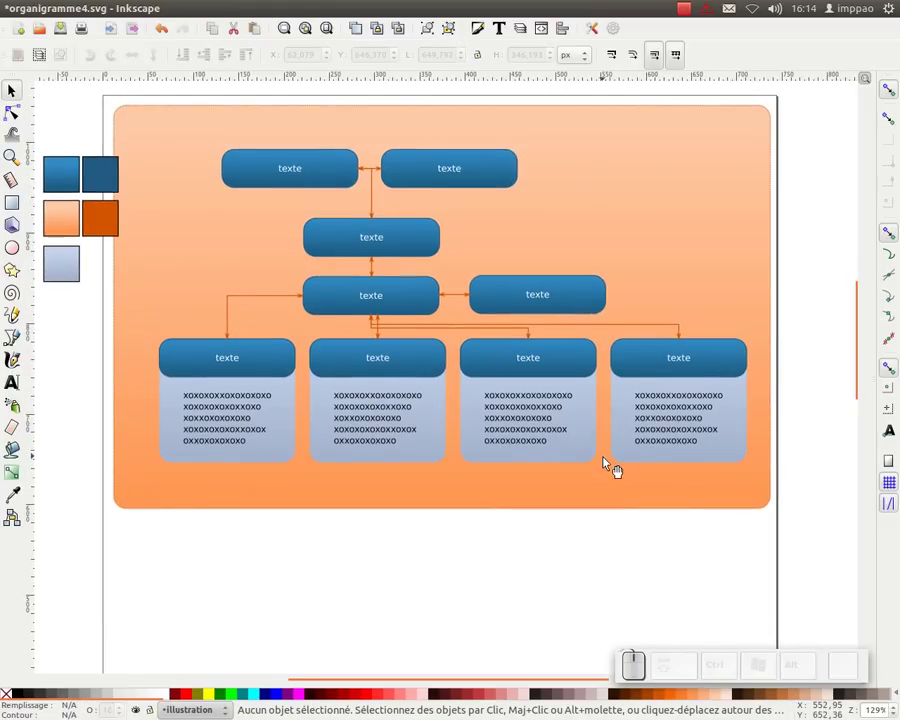